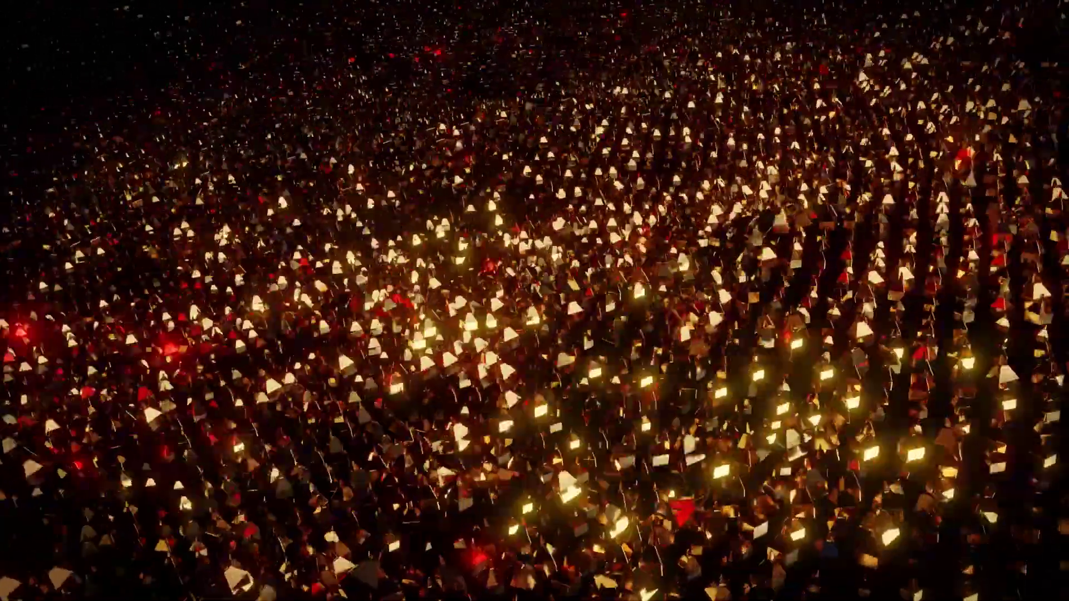
# Add a flat plane mesh to the empty scene as the ocean base
pyautogui.press('shift+a')
# Add an Ocean modifier to the plane and orbit to inspect the wavy surface
pyautogui.click(531, 41)
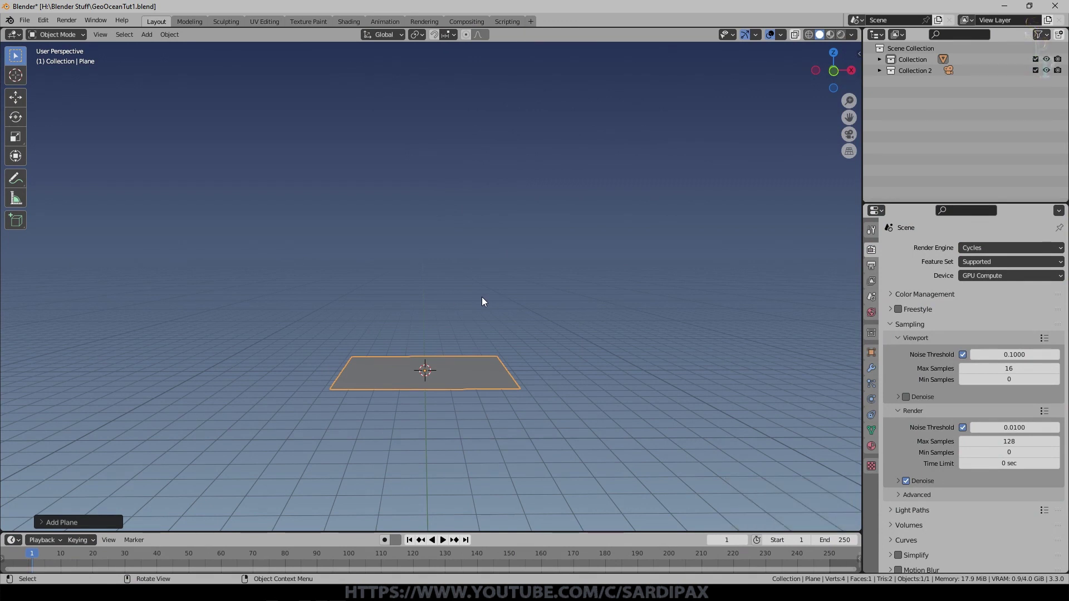
pyautogui.click(875, 370)
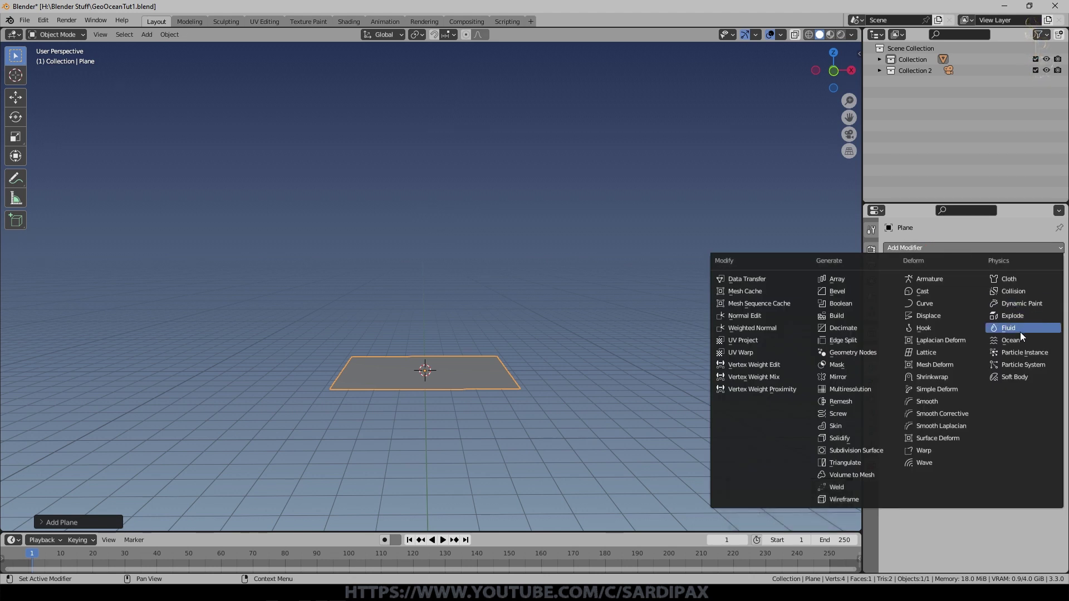
pyautogui.click(1022, 341)
pyautogui.scroll(-3)
pyautogui.middleClick(547, 292)
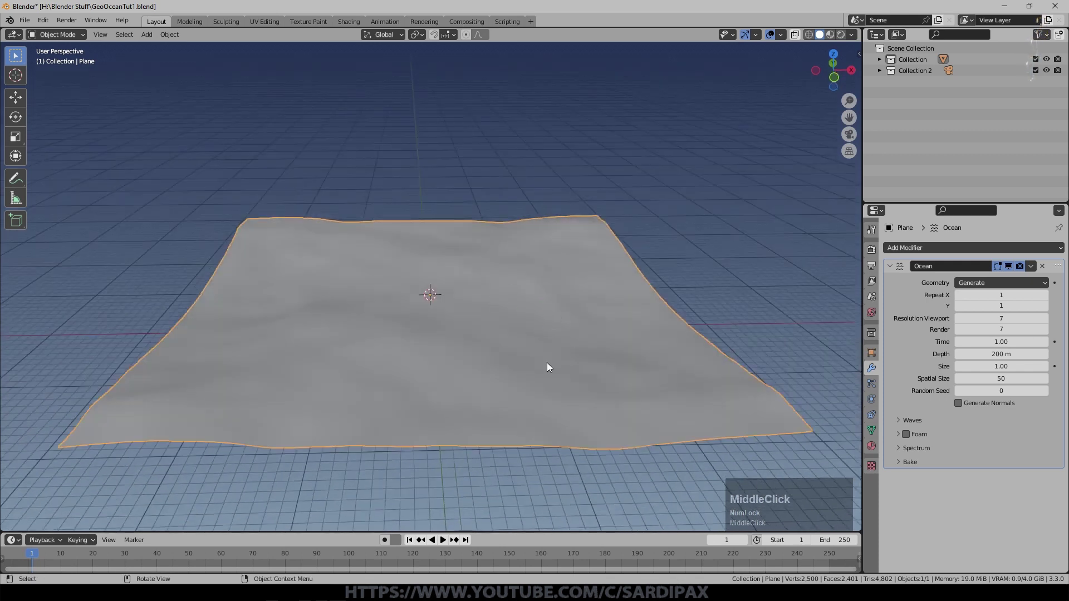
pyautogui.scroll(3)
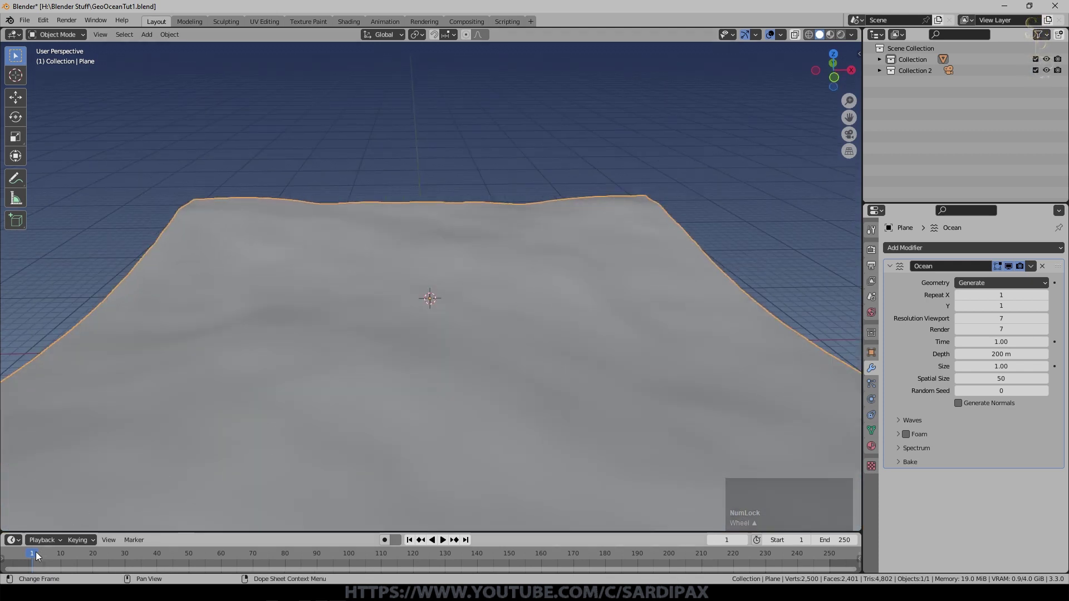
# Preview playback, then keyframe the ocean Time at 1.00 on frame 1
pyautogui.click(44, 557)
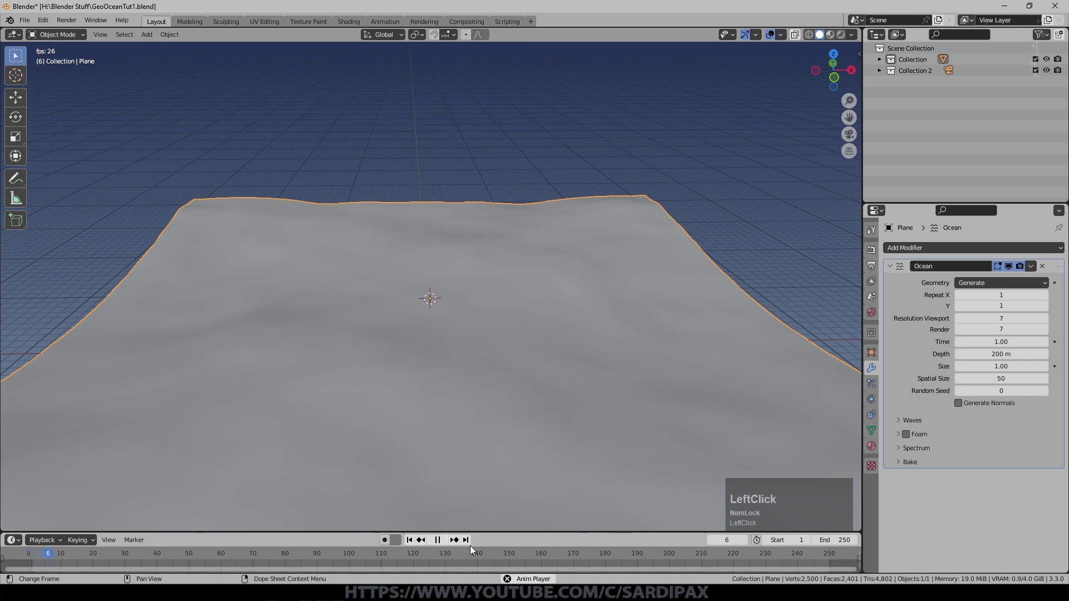
pyautogui.middleClick(453, 382)
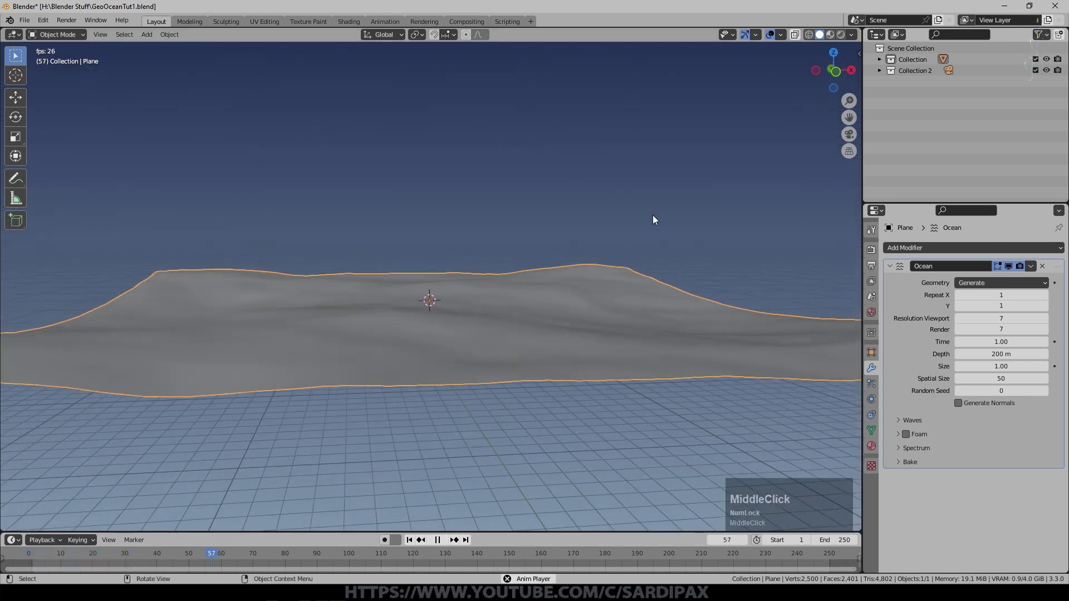
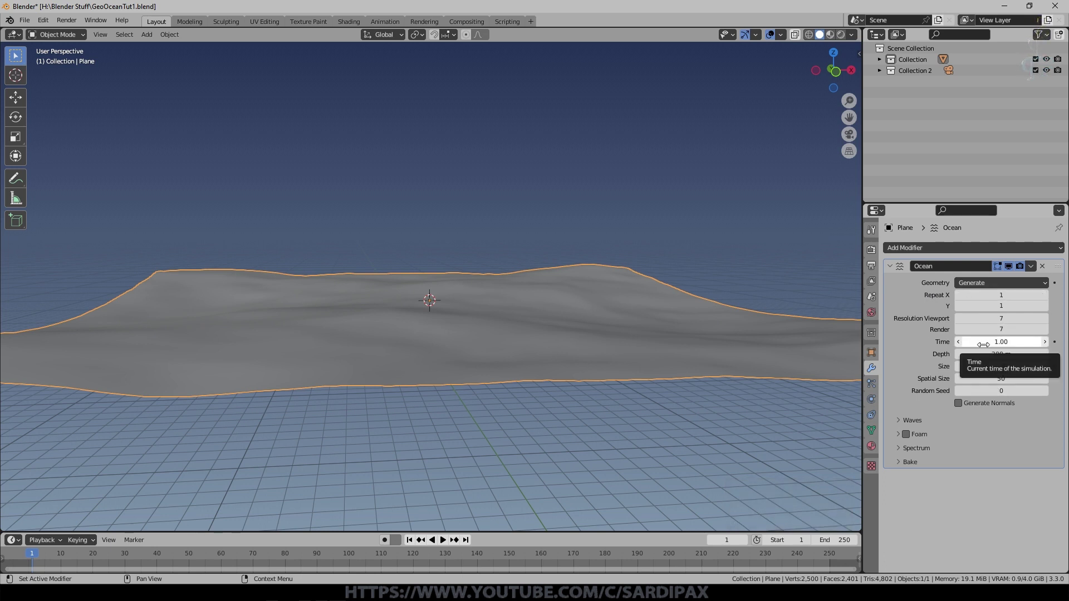
pyautogui.press('KP_Enter')
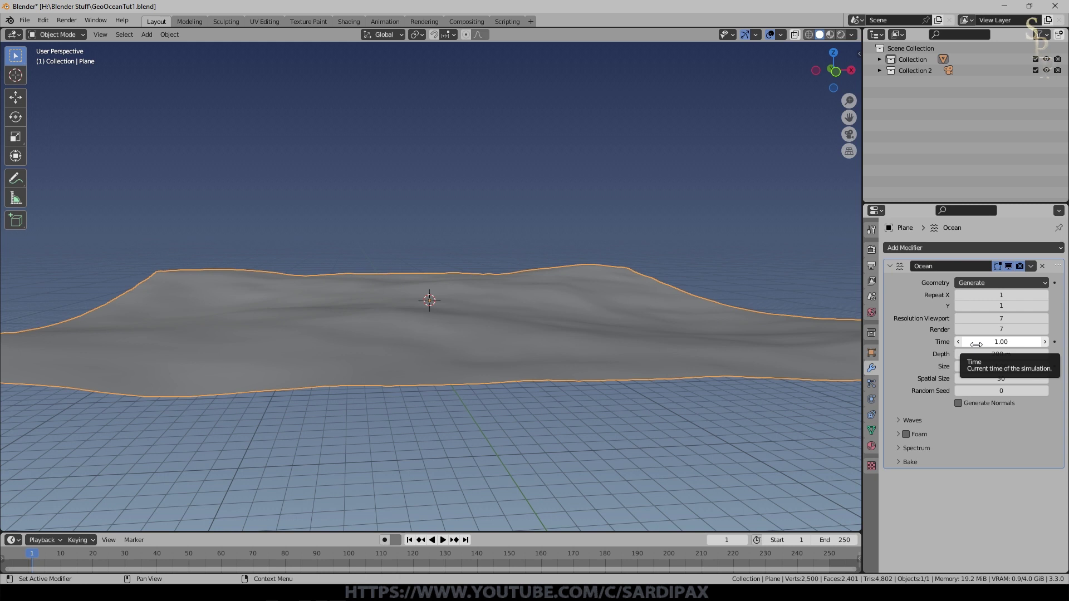
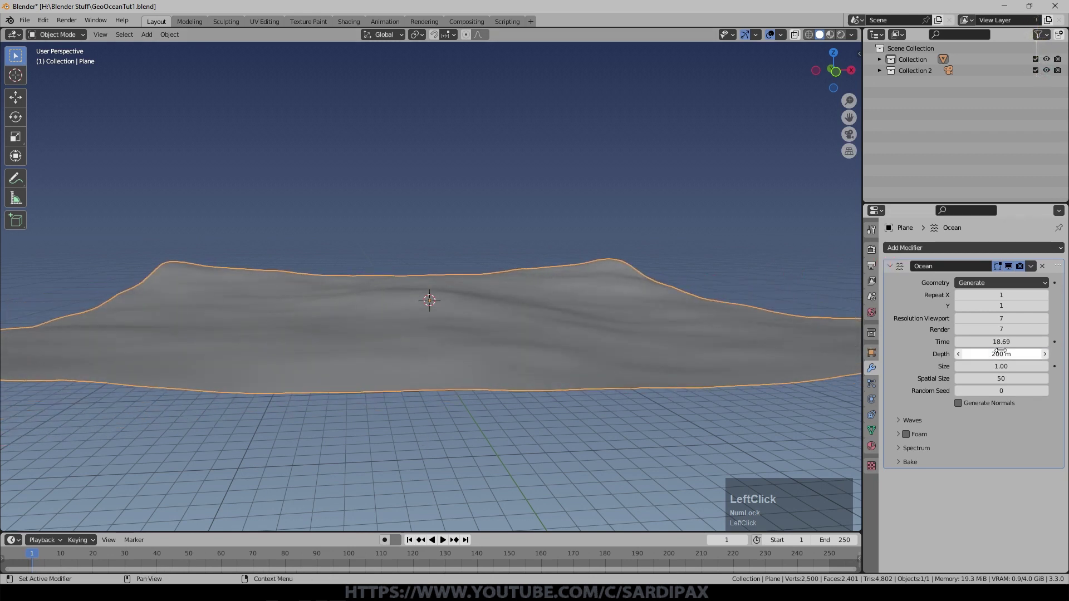
pyautogui.click(717, 558)
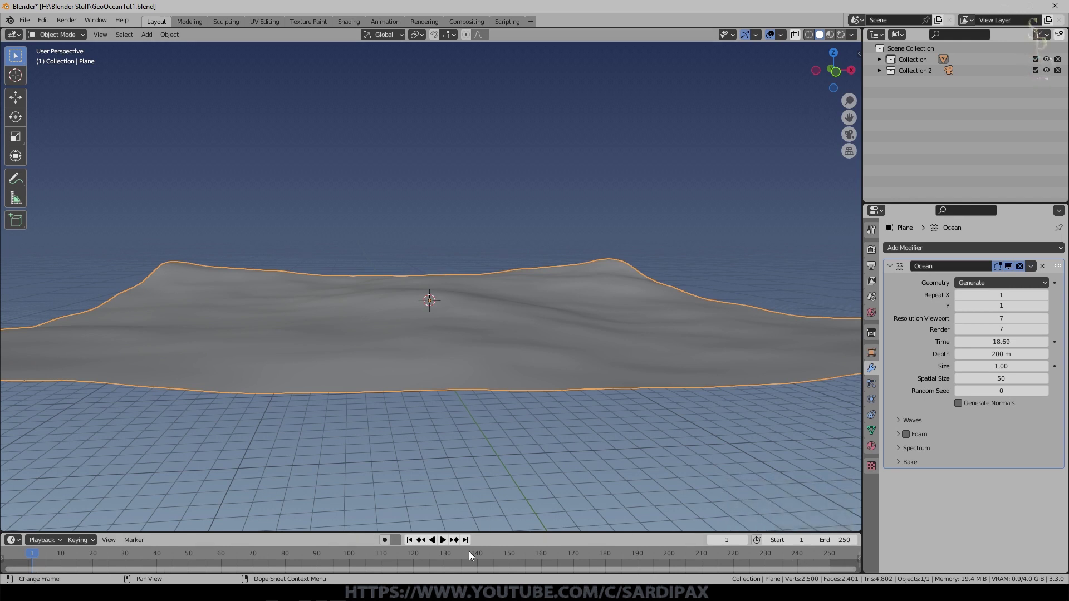
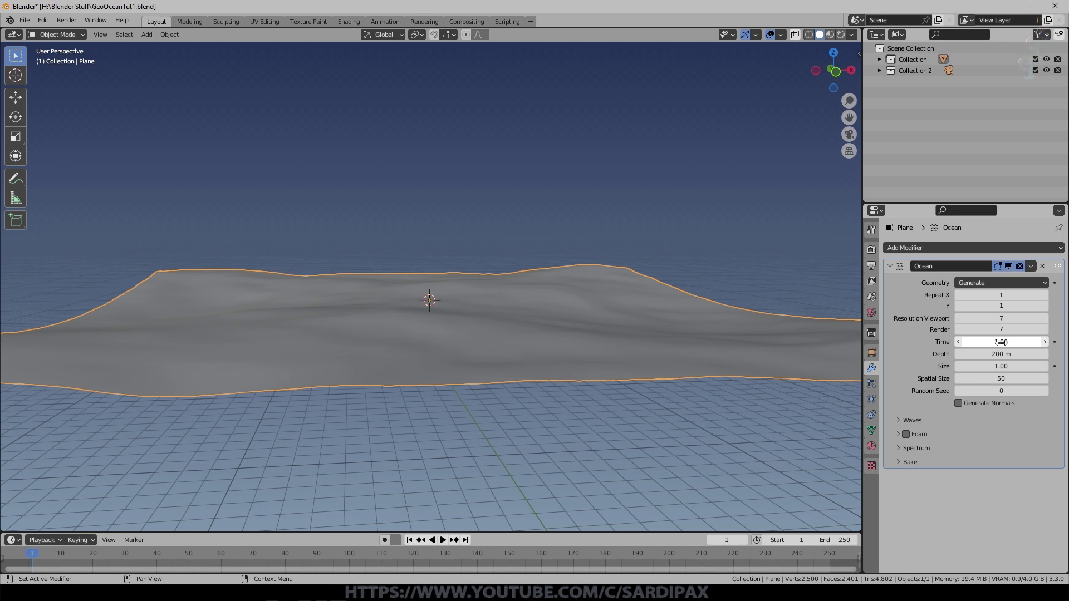
pyautogui.press('i')
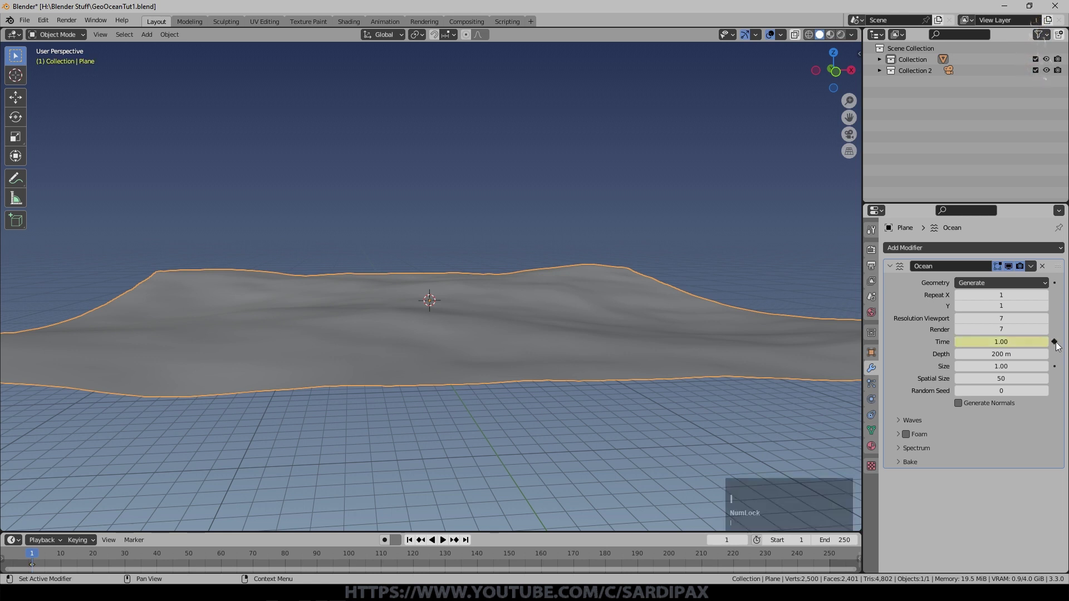
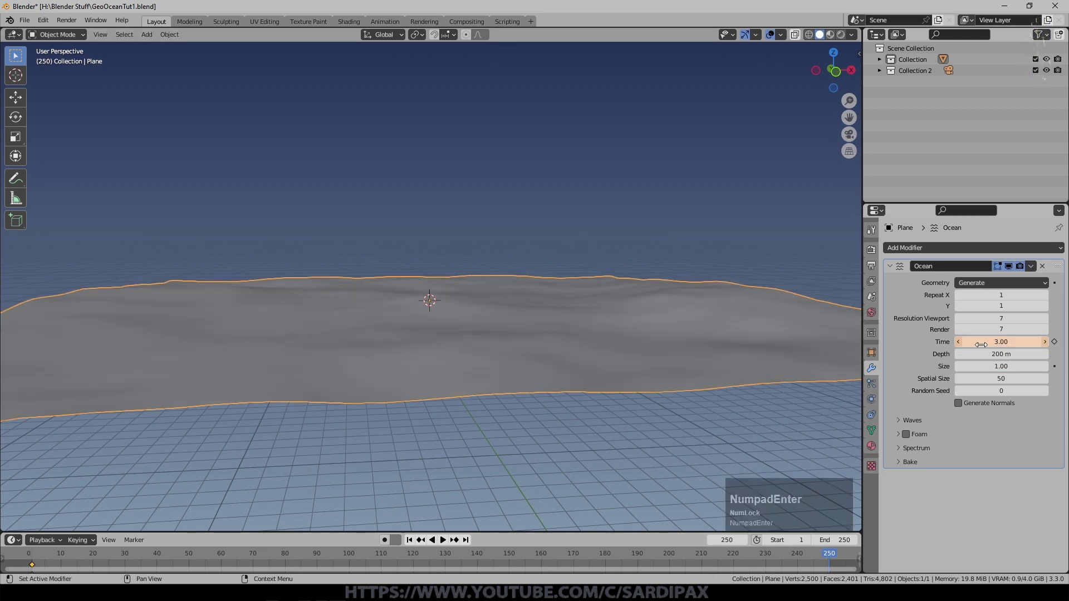
# Keyframe Time at 3.00 on frame 250 and play the waves to check them
pyautogui.press('i')
pyautogui.click(444, 545)
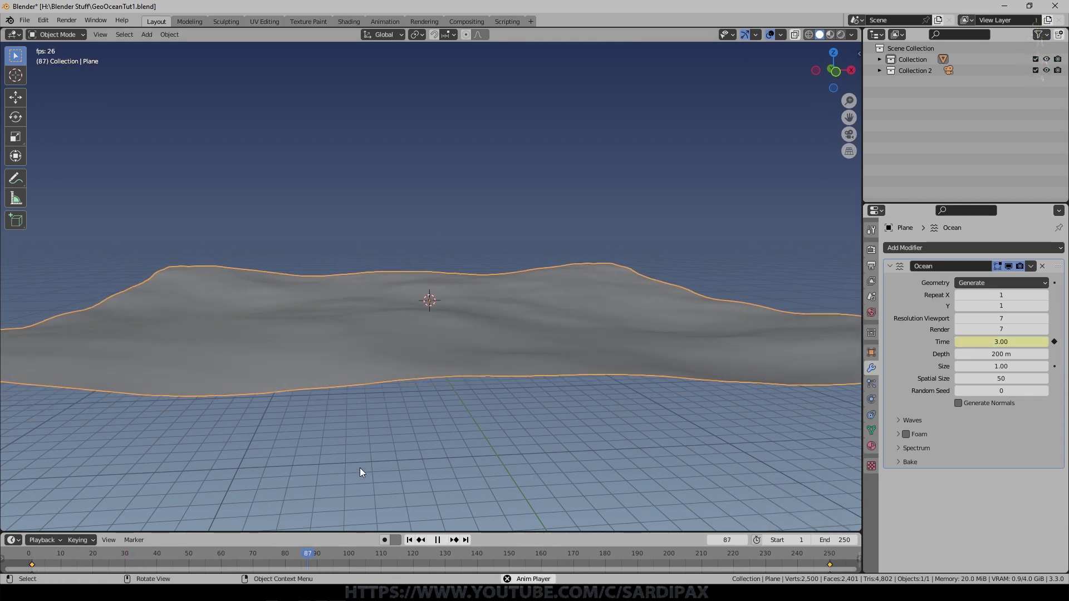
pyautogui.click(603, 545)
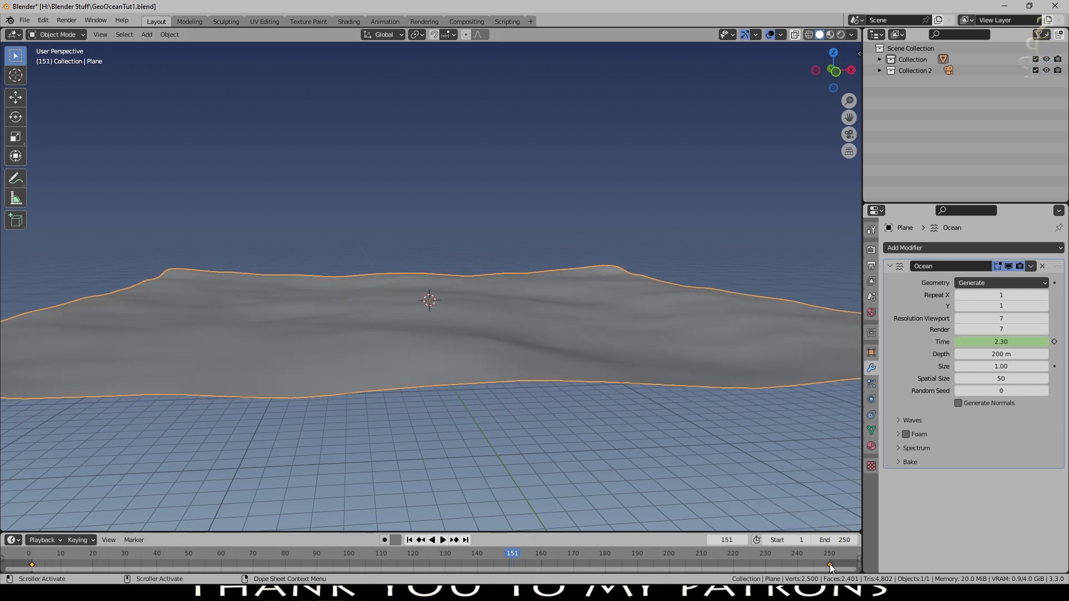
# Switch the Time keyframes to linear interpolation and replay the animation
pyautogui.rightClick(832, 568)
pyautogui.rightClick(832, 568)
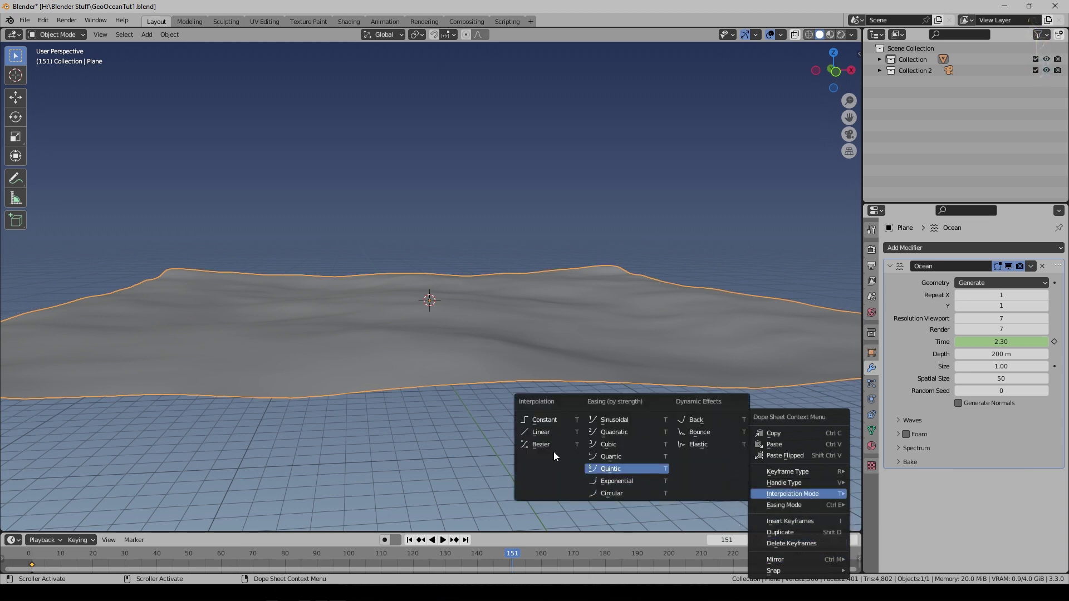
pyautogui.click(539, 438)
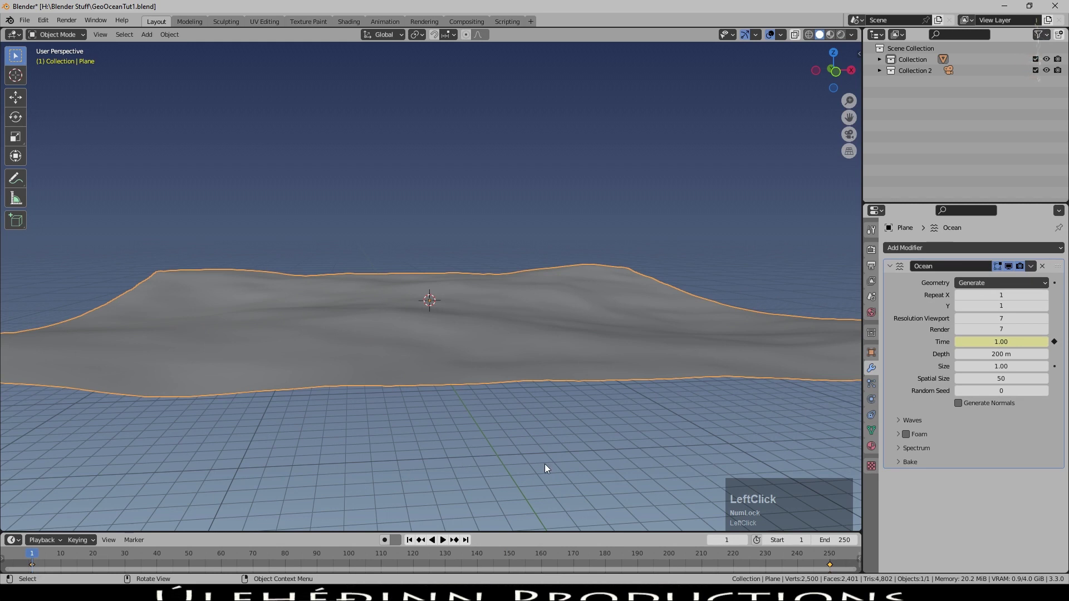
pyautogui.press('space')
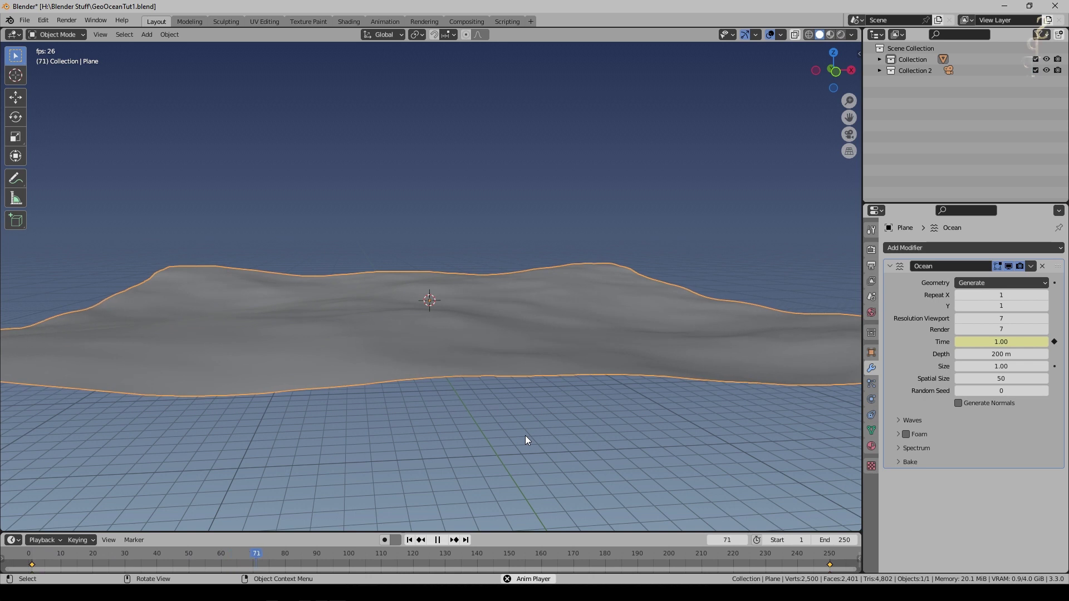
pyautogui.middleClick(515, 431)
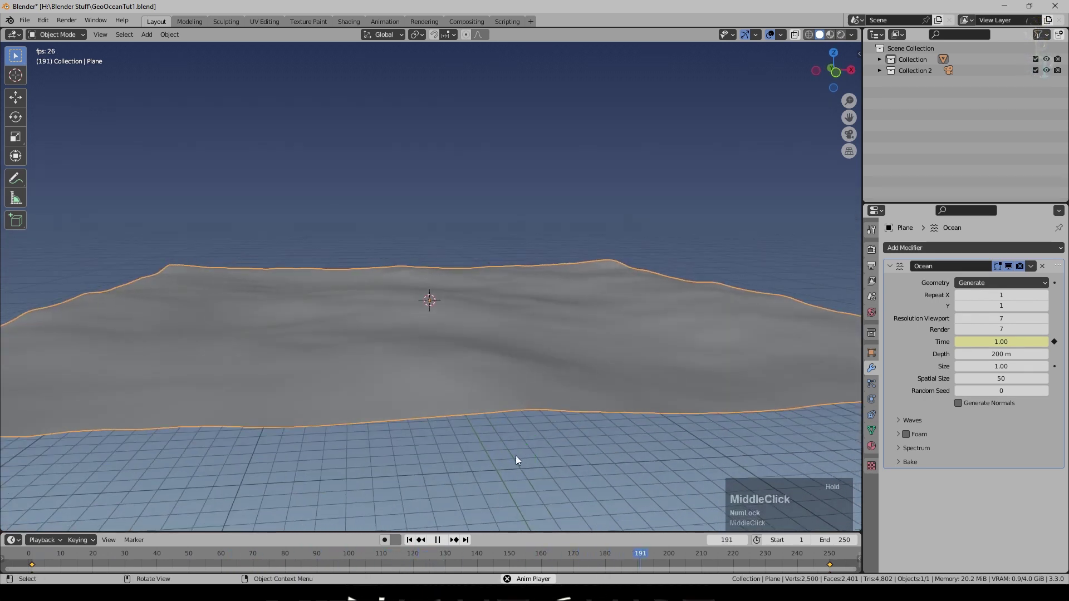
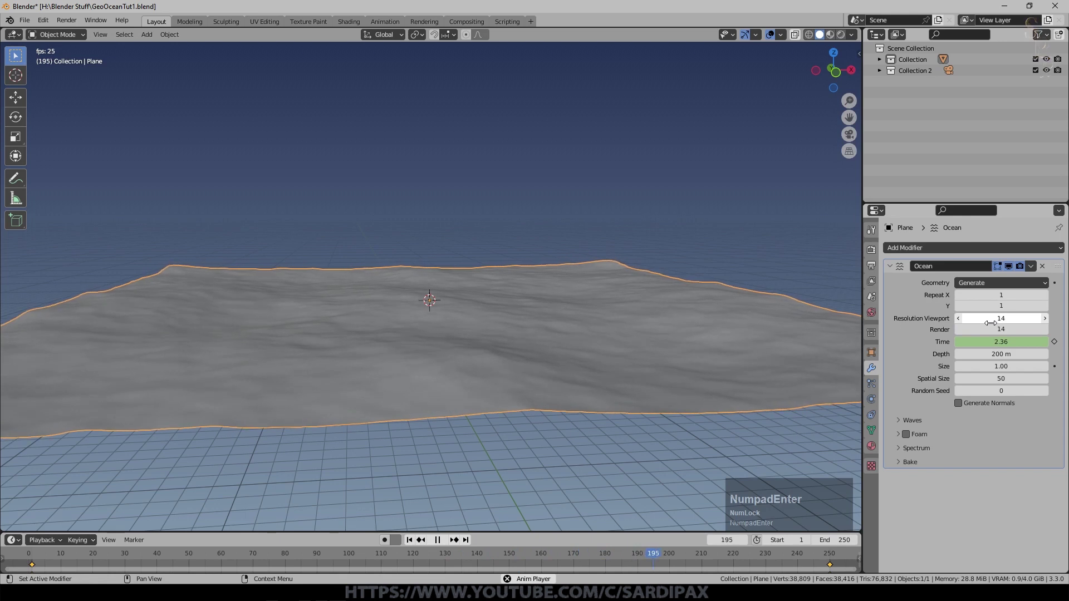
# Set ocean resolution to 14 and wave Scale to 2.5, orbiting to view the taller waves
pyautogui.scroll(3)
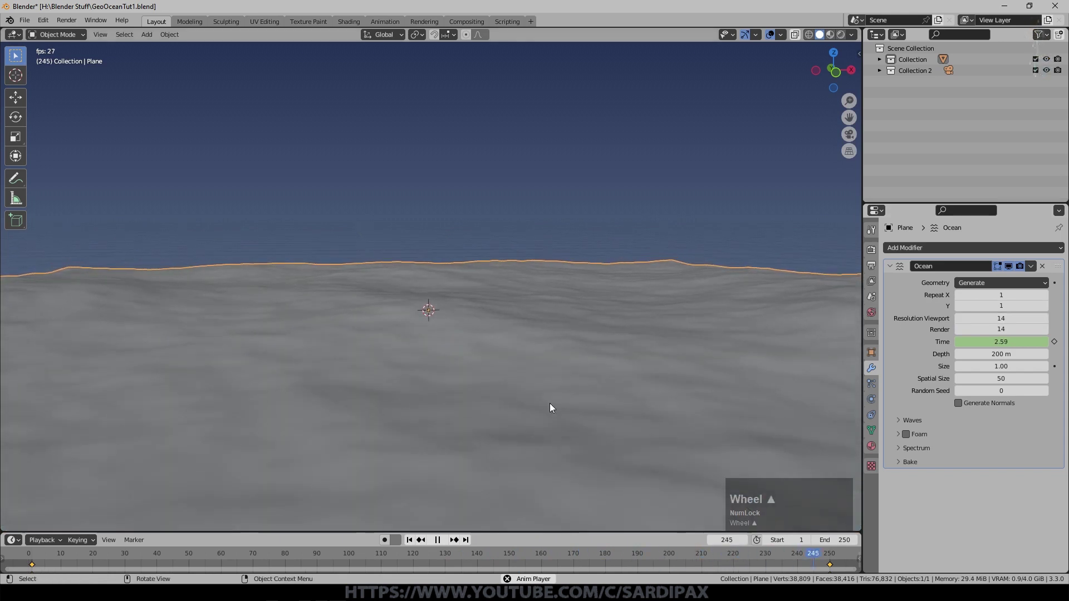
pyautogui.click(902, 419)
pyautogui.scroll(-3)
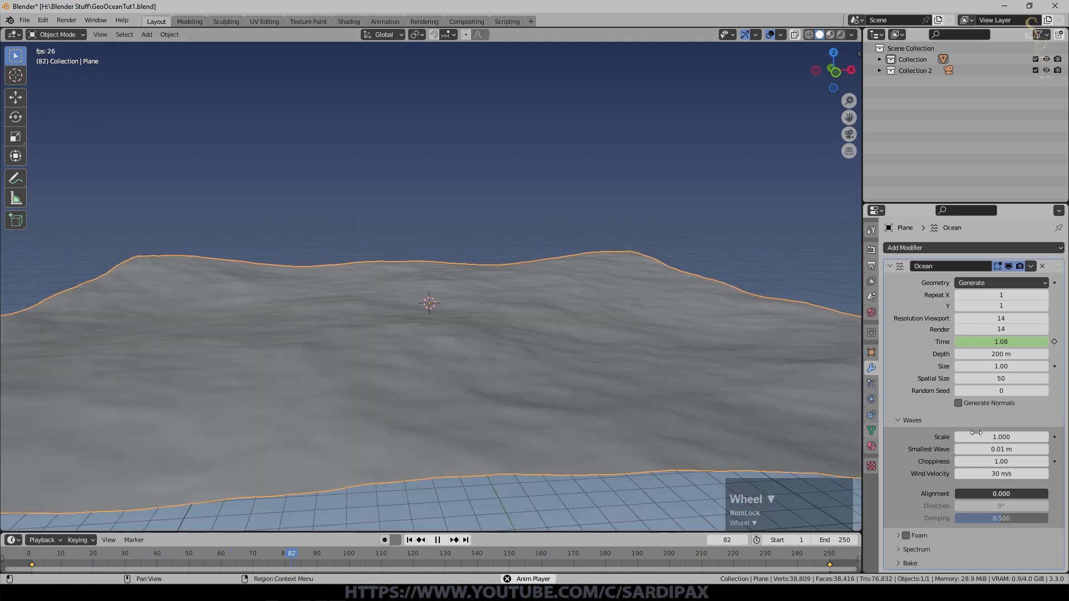
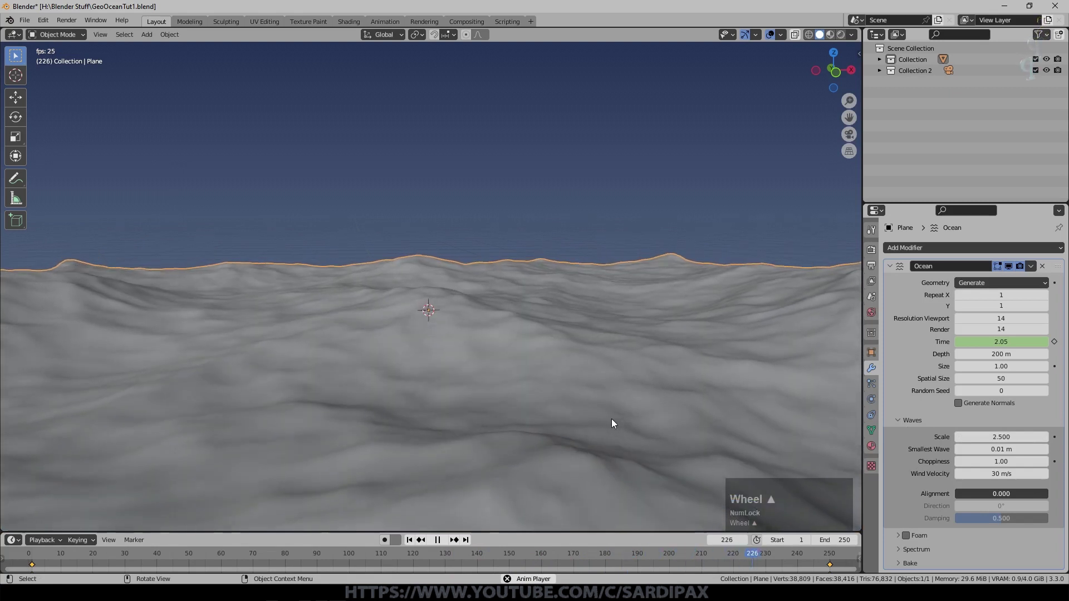
pyautogui.middleClick(503, 424)
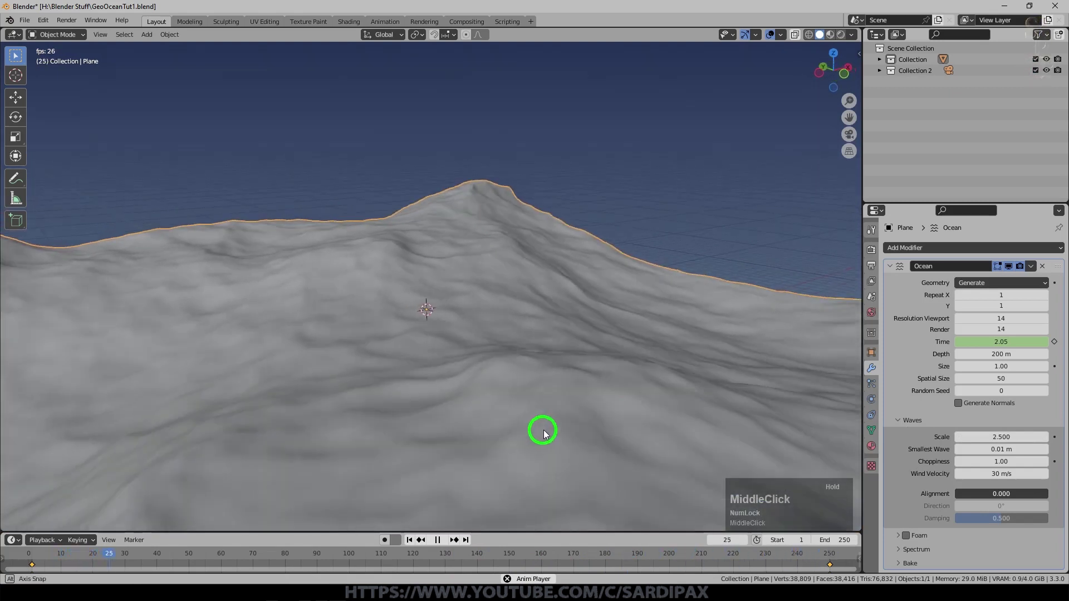
pyautogui.scroll(-3)
pyautogui.middleClick(550, 390)
pyautogui.scroll(-3)
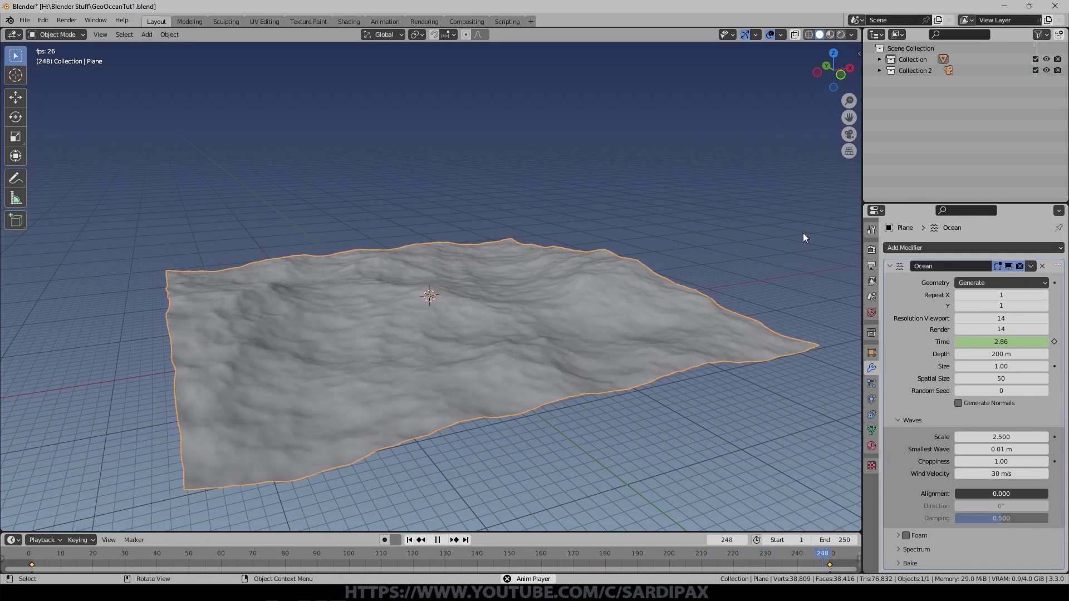
# Set the ocean's Repeat X and Y to 1 for a single wave tile and inspect it
pyautogui.scroll(-3)
pyautogui.scroll(3)
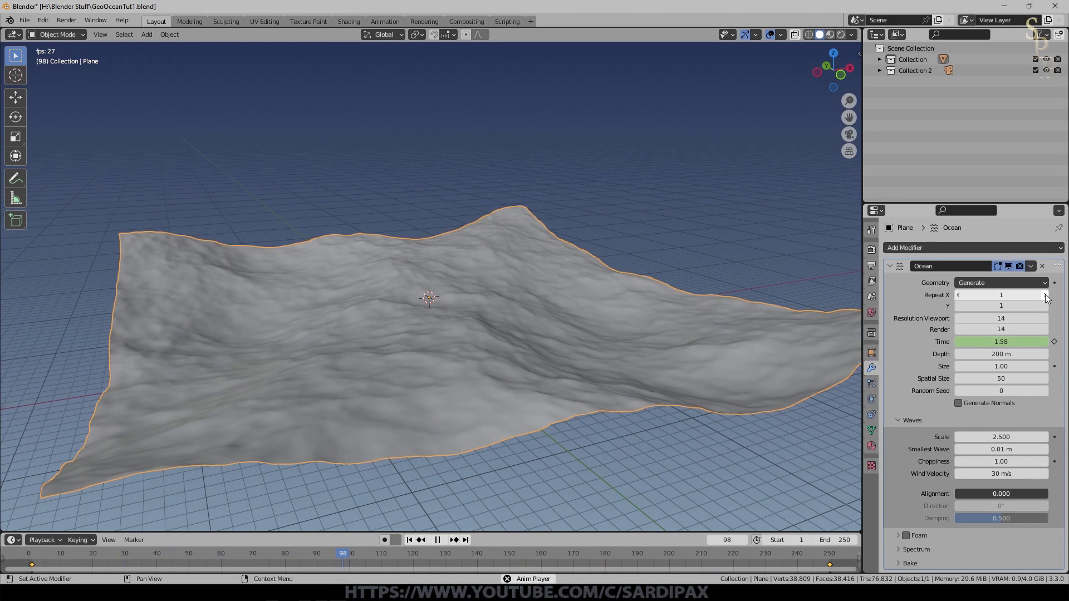
pyautogui.click(1047, 298)
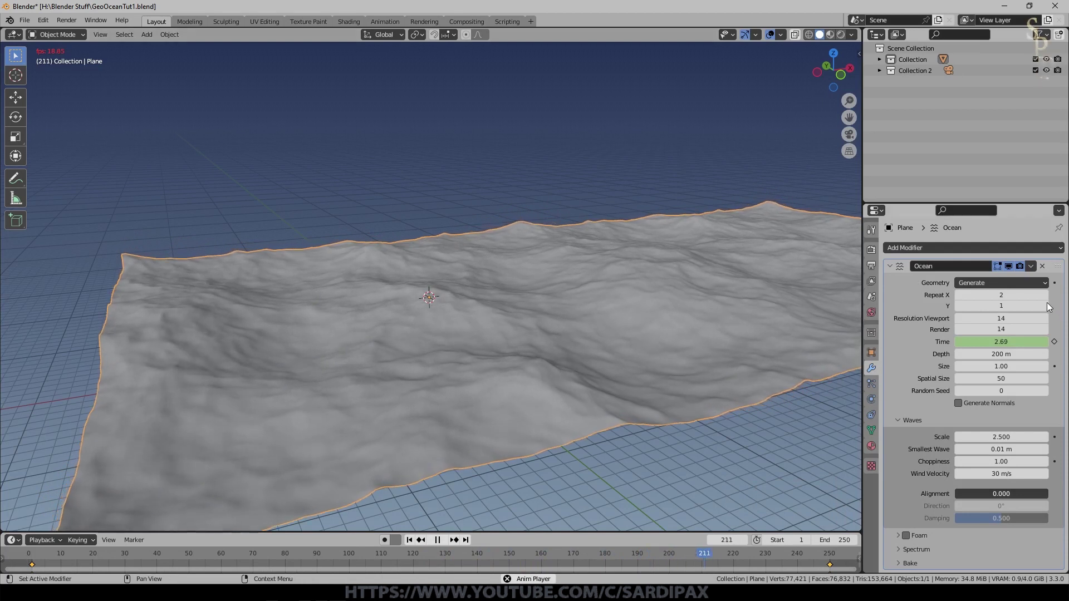
pyautogui.doubleClick(1049, 305)
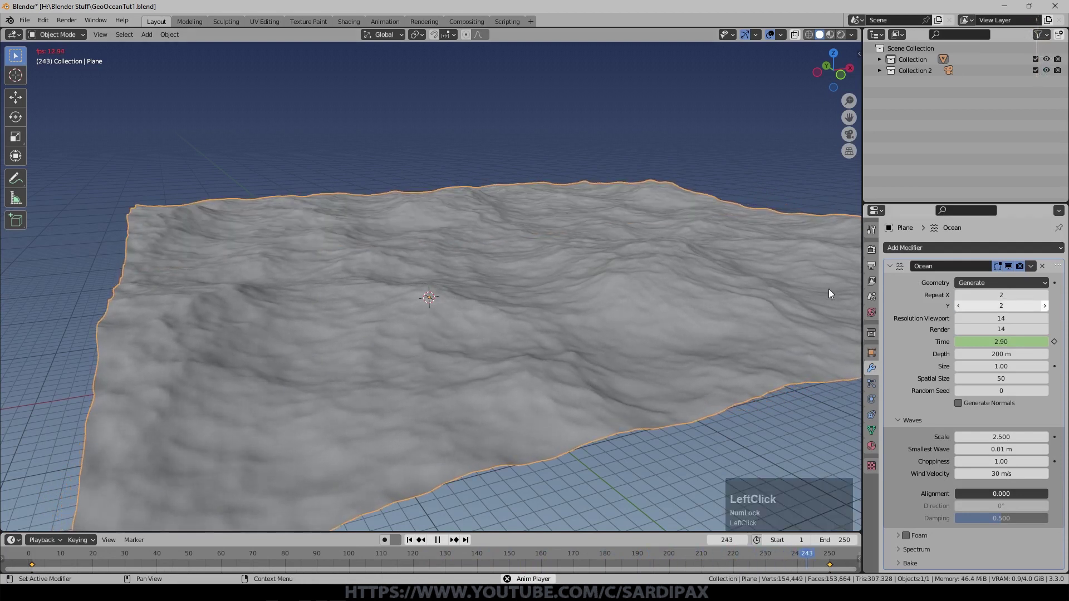
pyautogui.middleClick(630, 278)
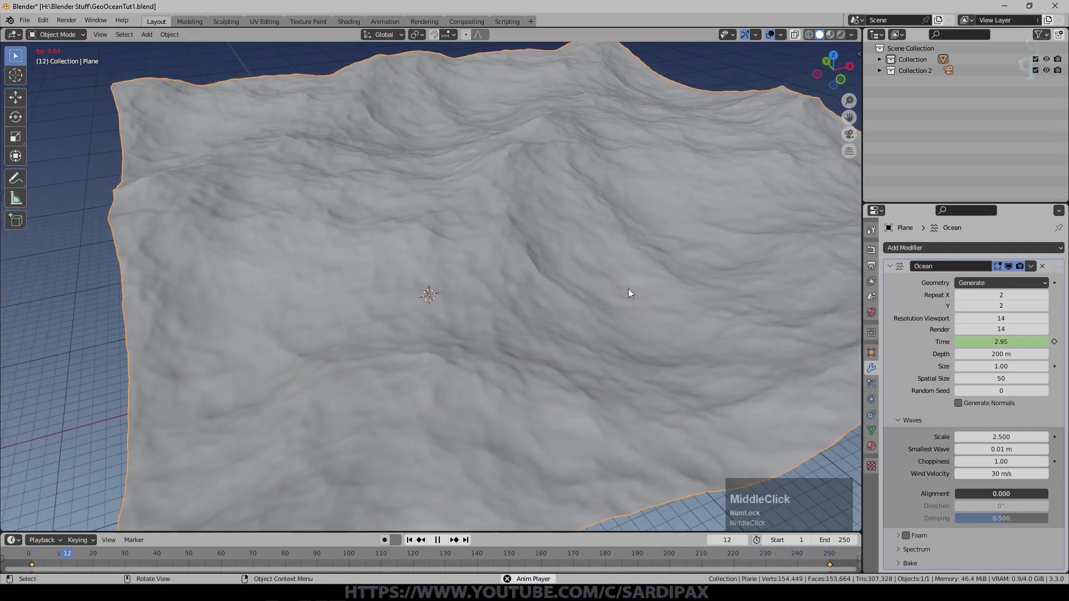
pyautogui.scroll(3)
pyautogui.middleClick(630, 321)
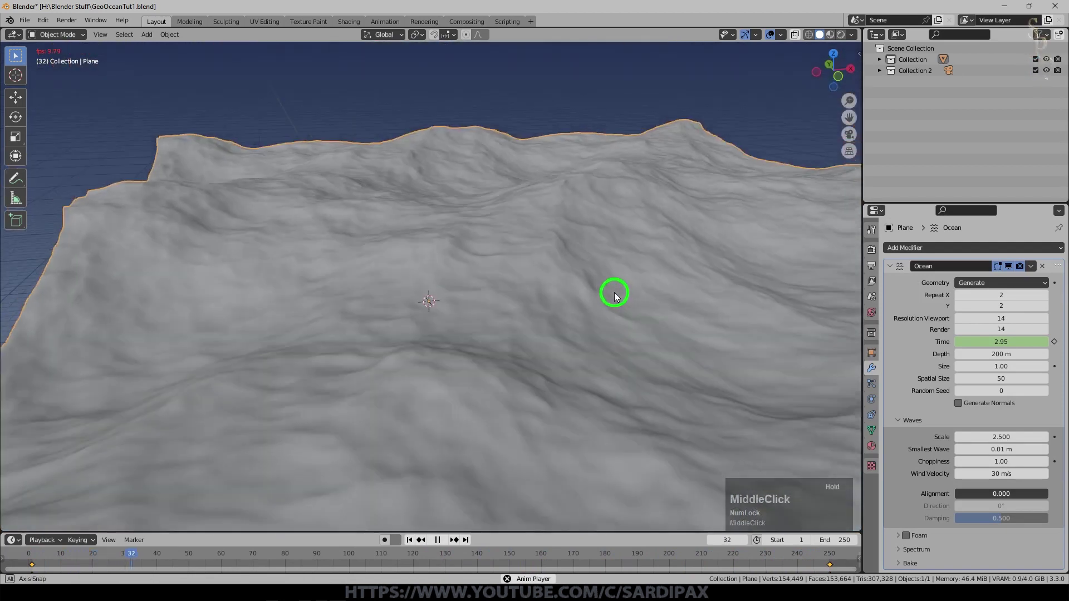
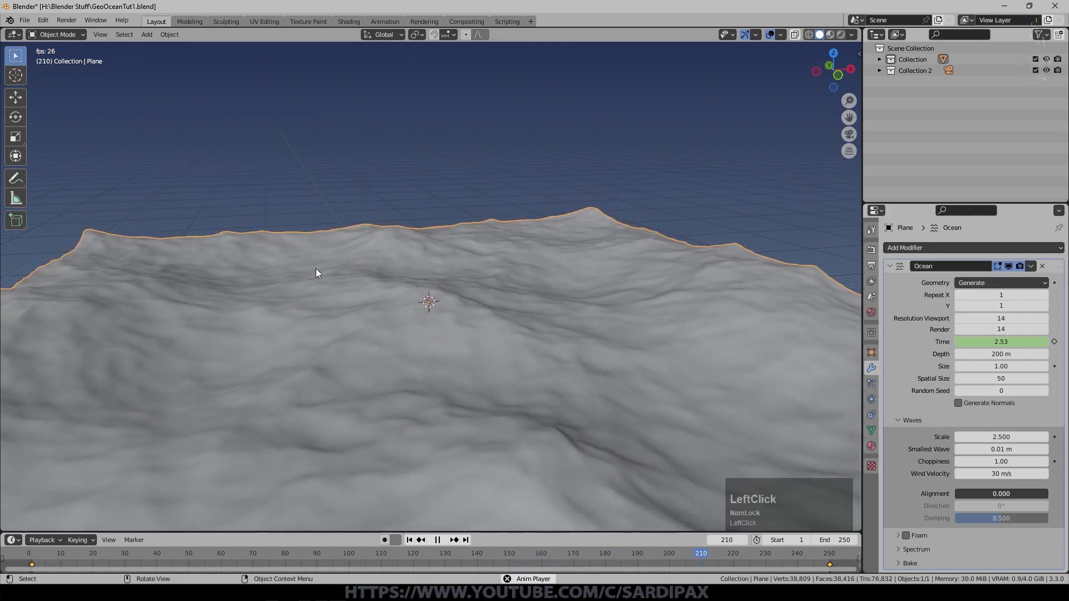
pyautogui.scroll(-3)
pyautogui.middleClick(458, 319)
# Pause the wave animation playback at the current frame
pyautogui.click(443, 464)
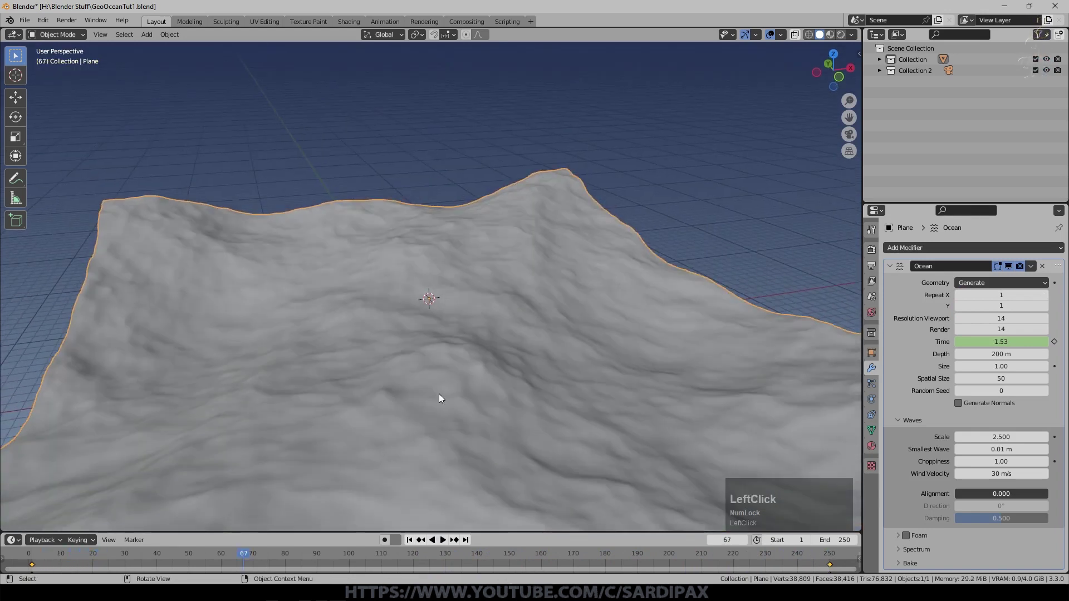
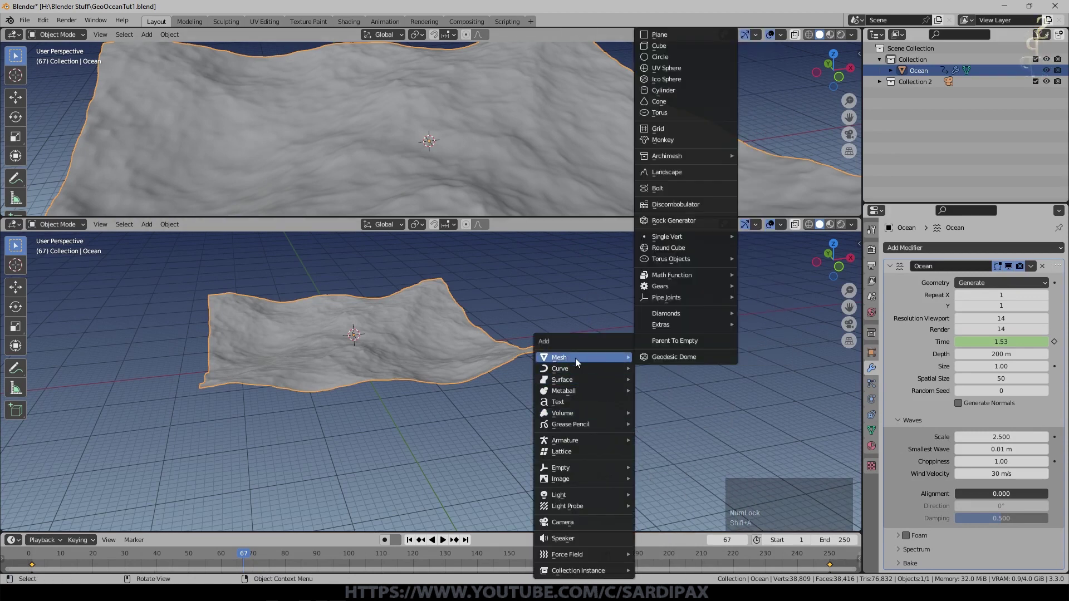
# Add a cube and bevel its edges to about 0.11 m in Edit Mode
pyautogui.click(661, 48)
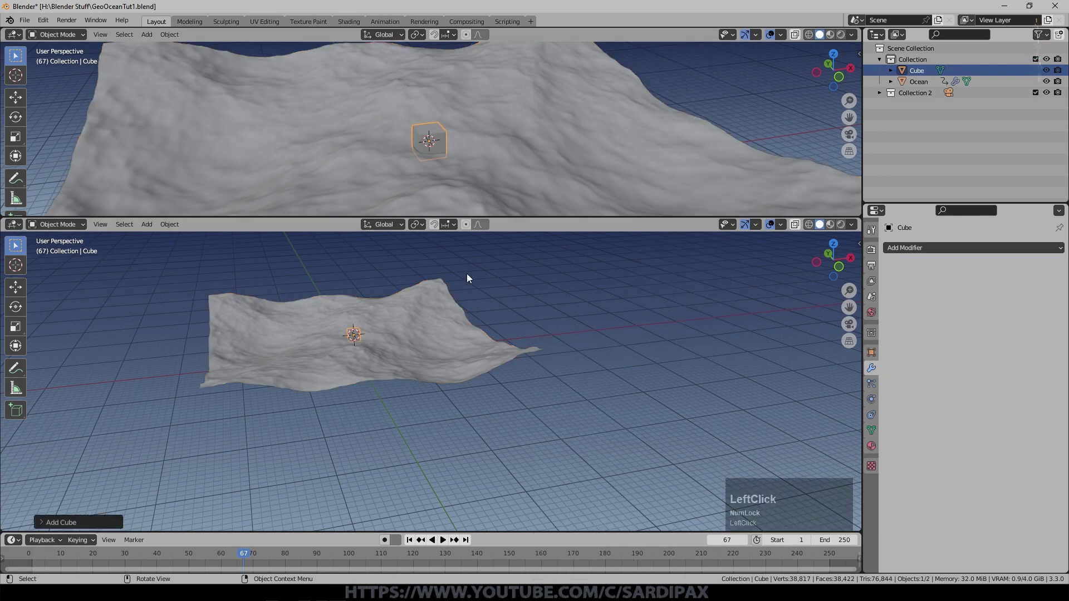
pyautogui.press('KP_Decimal')
pyautogui.middleClick(608, 374)
pyautogui.scroll(-3)
pyautogui.press('Tab')
pyautogui.press('ctrl+b')
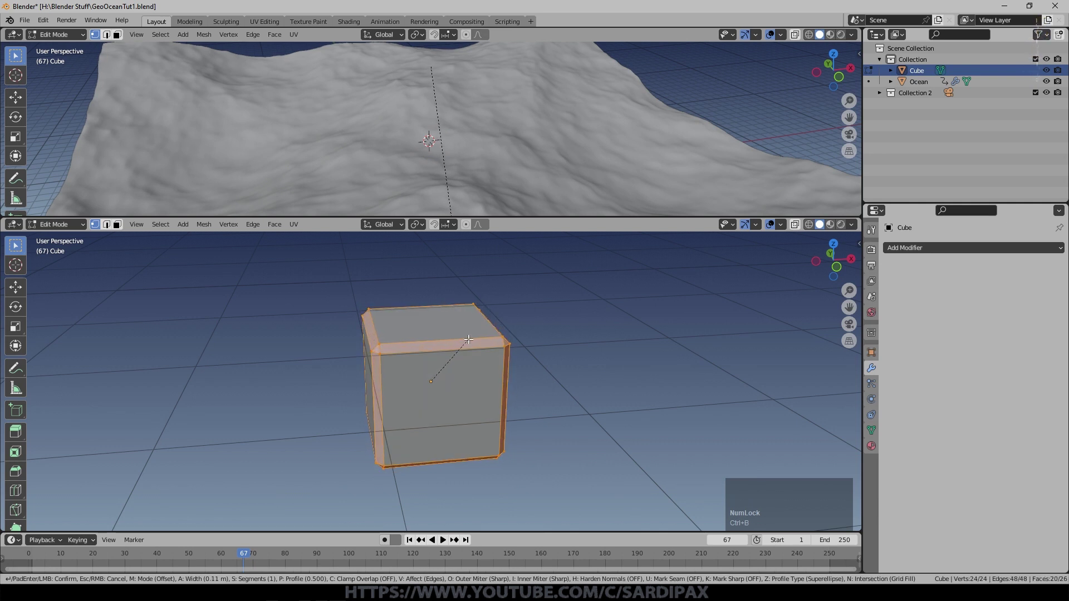
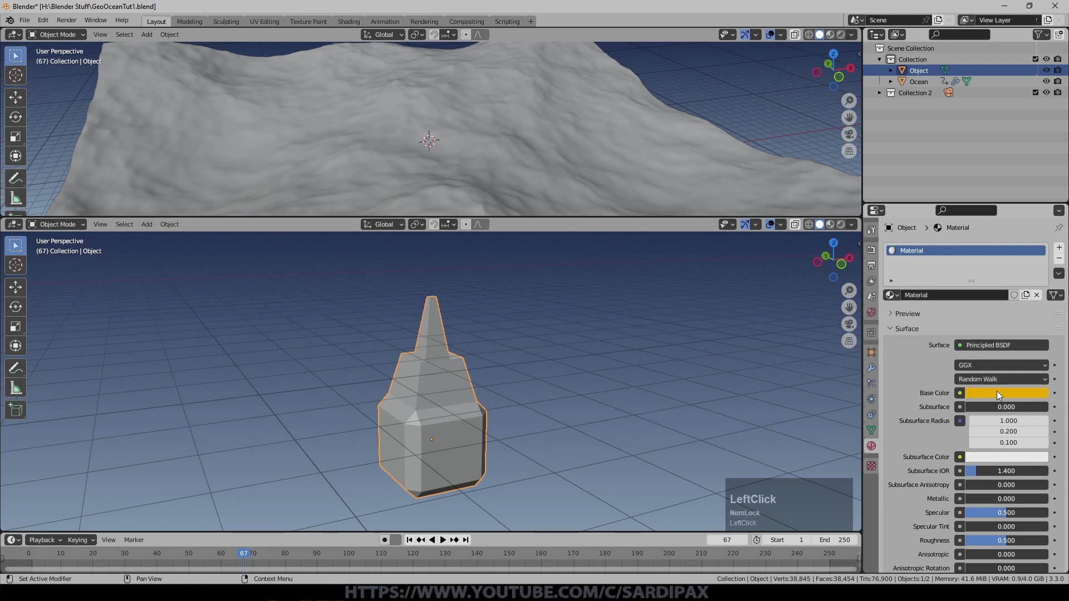
# Make the gold material fully metallic with low roughness, preview it, then select the ocean
pyautogui.click(976, 499)
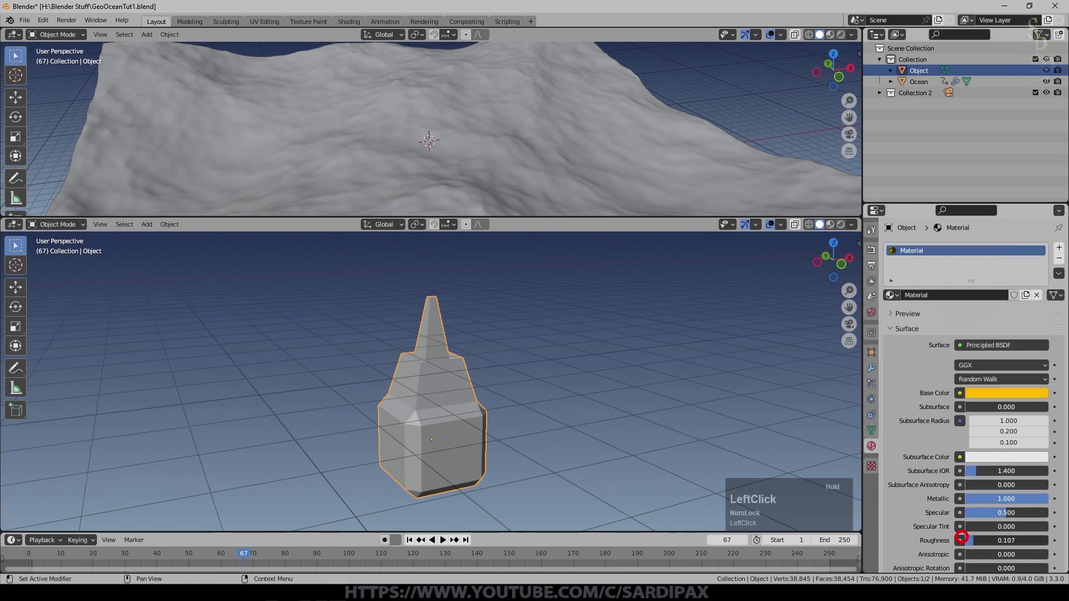
pyautogui.press('ctrl+c')
pyautogui.scroll(-3)
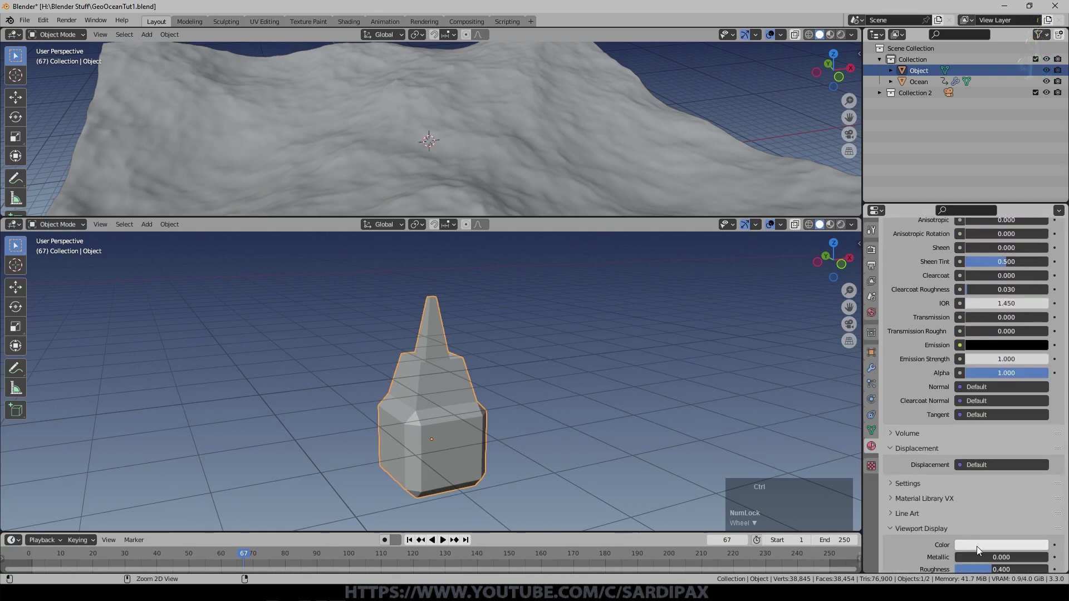
pyautogui.press('ctrl+v')
pyautogui.scroll(-3)
pyautogui.middleClick(428, 340)
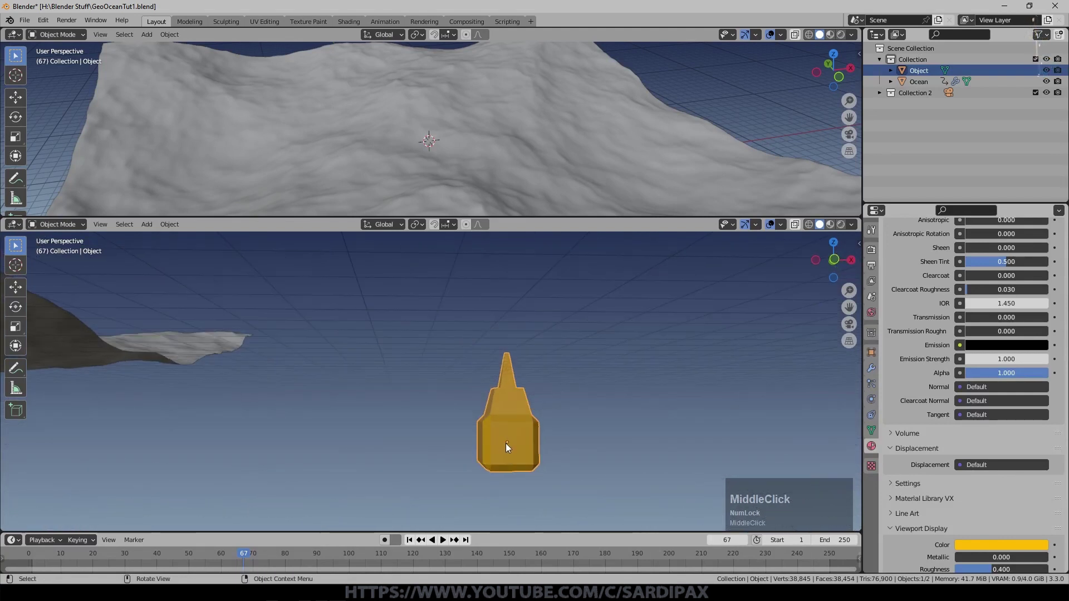
pyautogui.click(338, 338)
# Create a new Geometry Nodes tree on the ocean and frame its node graph
pyautogui.press('KP_Decimal')
pyautogui.middleClick(471, 353)
pyautogui.click(16, 39)
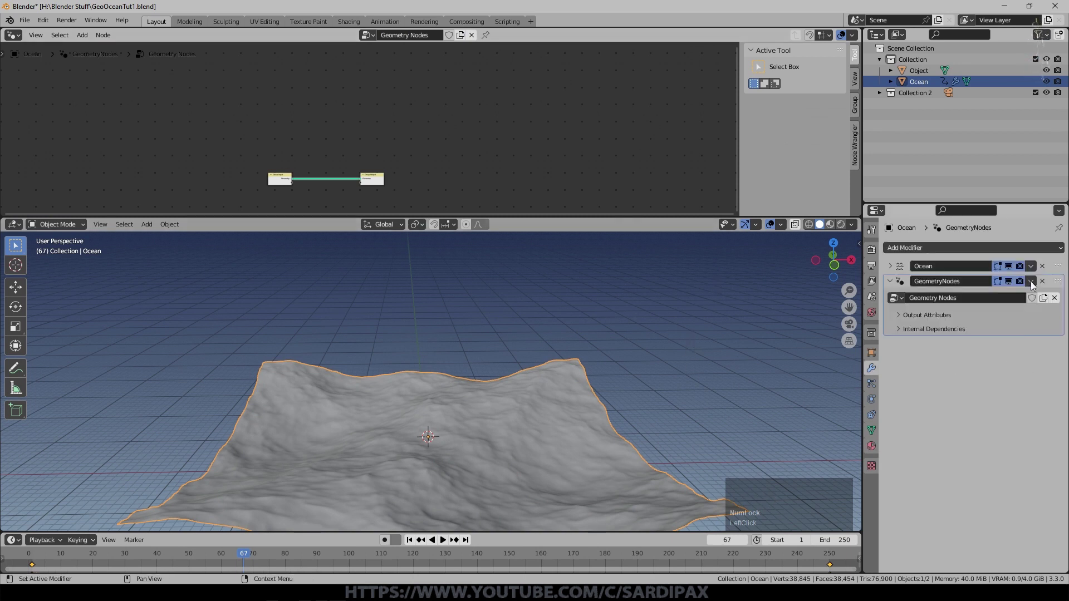
pyautogui.middleClick(393, 199)
pyautogui.scroll(3)
# Cut and reconnect the Group Input geometry straight to the Group Output
pyautogui.click(422, 77)
pyautogui.rightClick(417, 119)
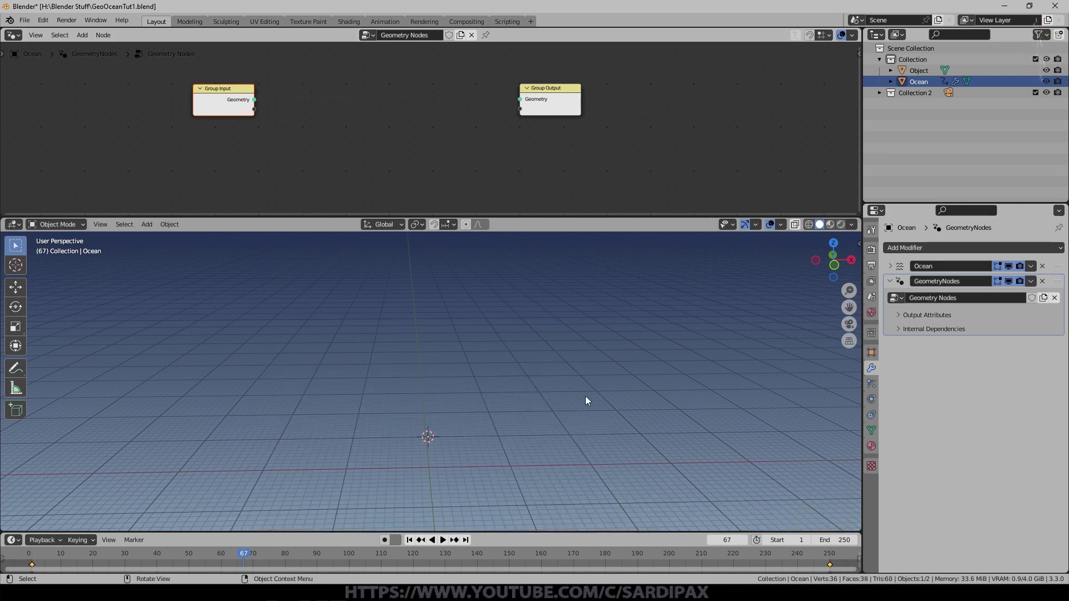
pyautogui.click(259, 105)
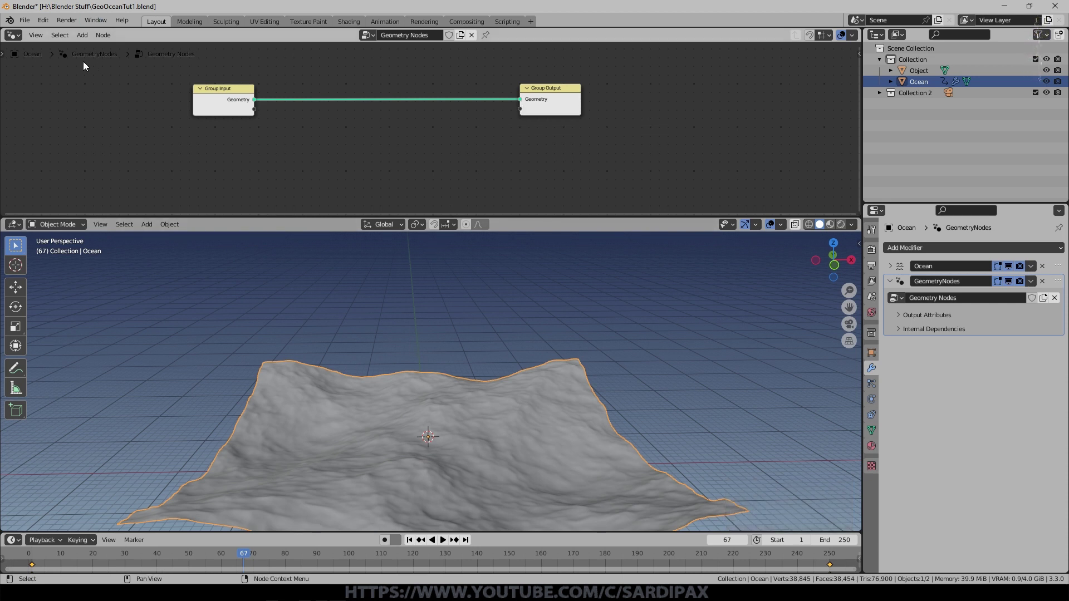
pyautogui.click(87, 35)
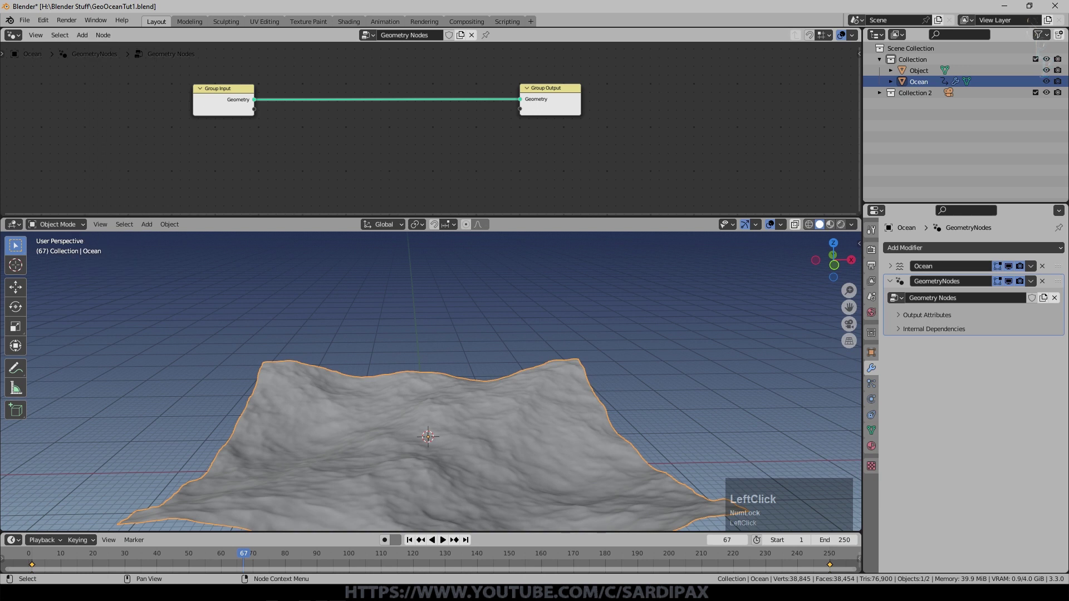
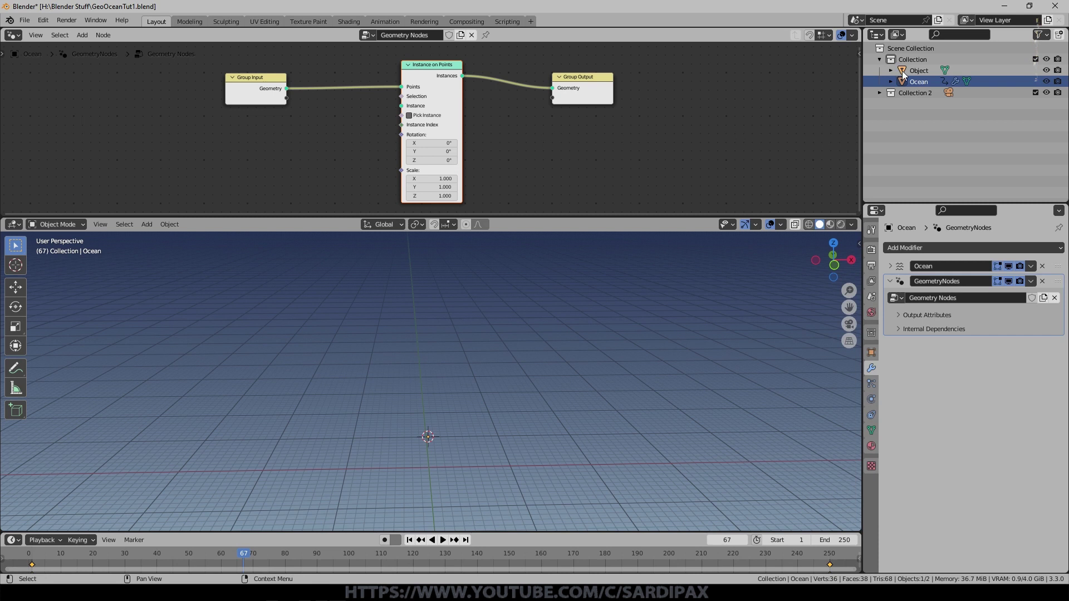
# Add an Object Info node for the gold spike and feed its Geometry into Instance on Points
pyautogui.click(914, 71)
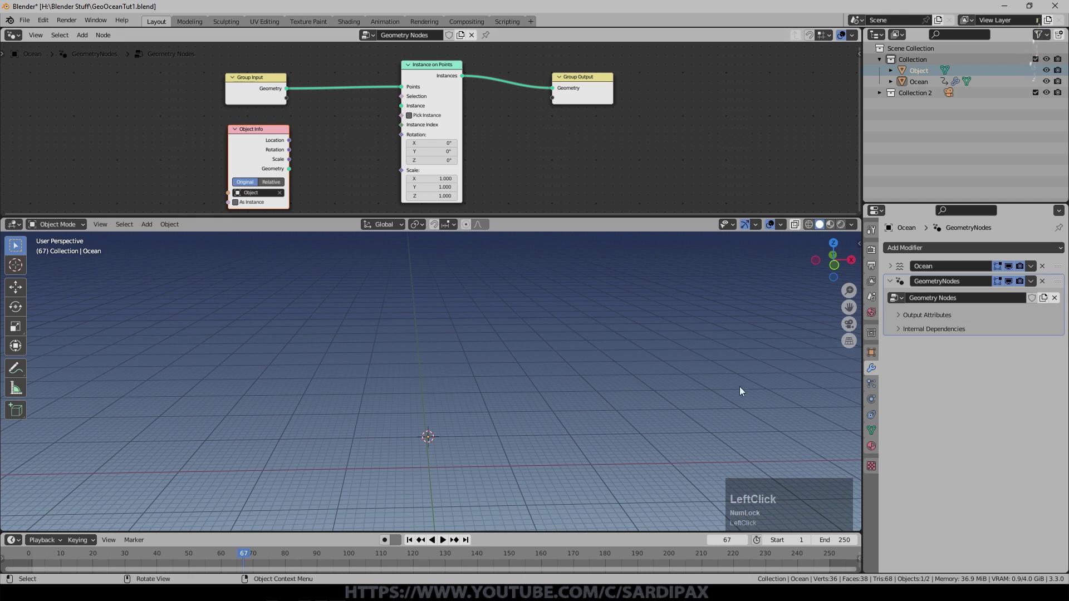
pyautogui.scroll(-3)
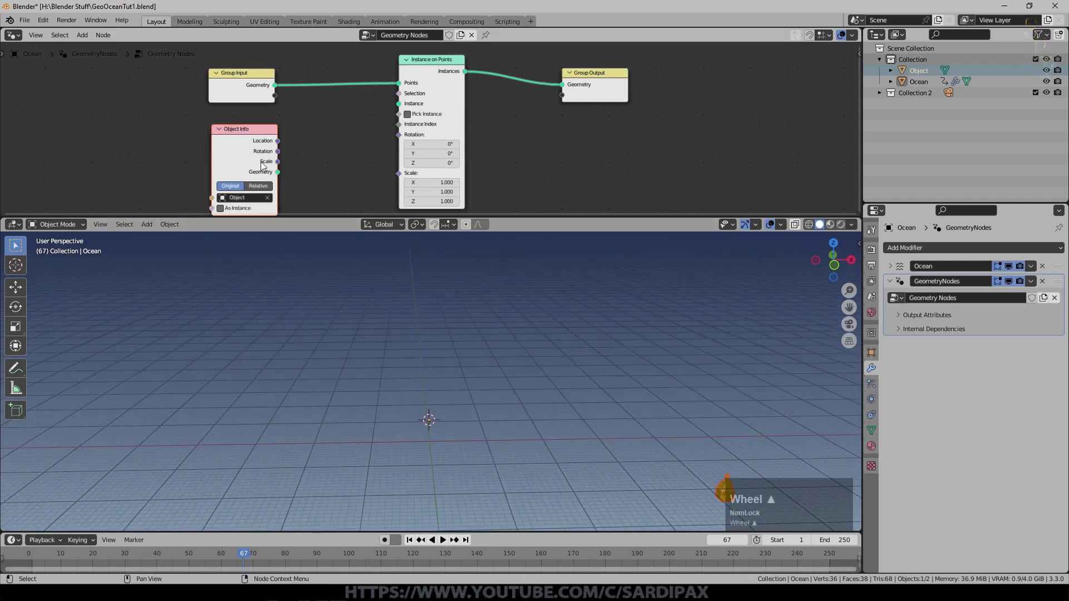
pyautogui.click(280, 175)
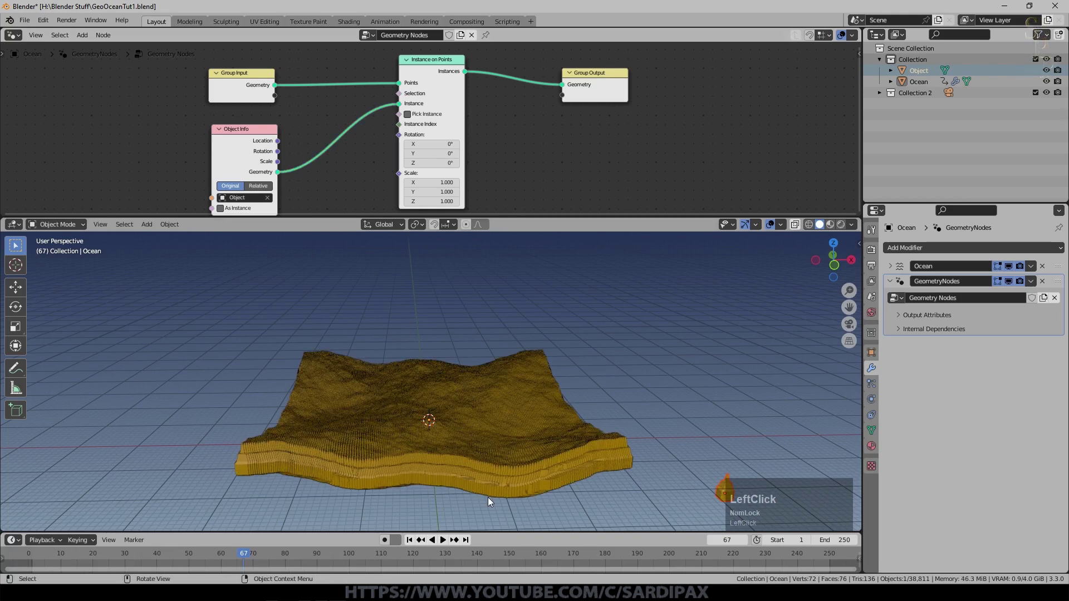
pyautogui.scroll(3)
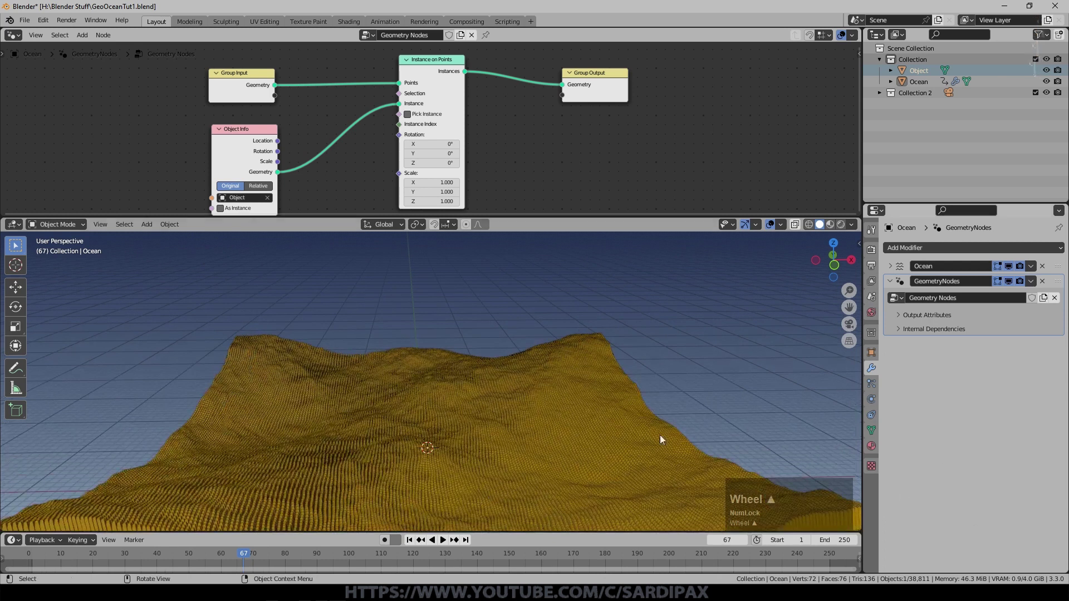
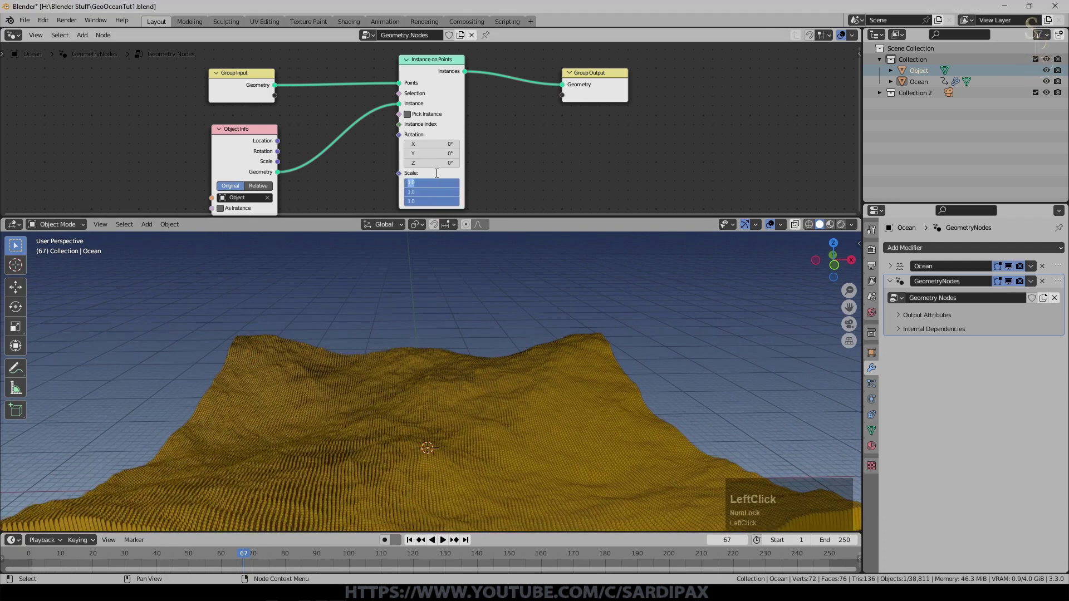
# Set the Instance on Points scale to 0.075 so the spike copies shrink
pyautogui.press('KP_Decimal')
pyautogui.press('KP_1')
pyautogui.press('KP_Enter')
pyautogui.middleClick(497, 324)
pyautogui.scroll(3)
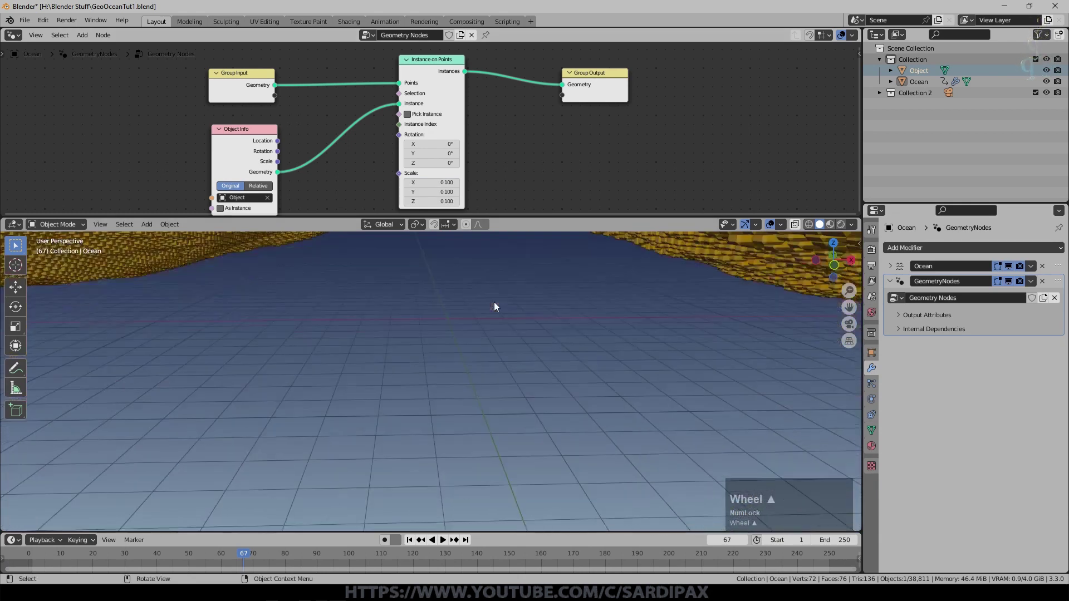
pyautogui.scroll(-3)
pyautogui.middleClick(503, 319)
pyautogui.middleClick(502, 320)
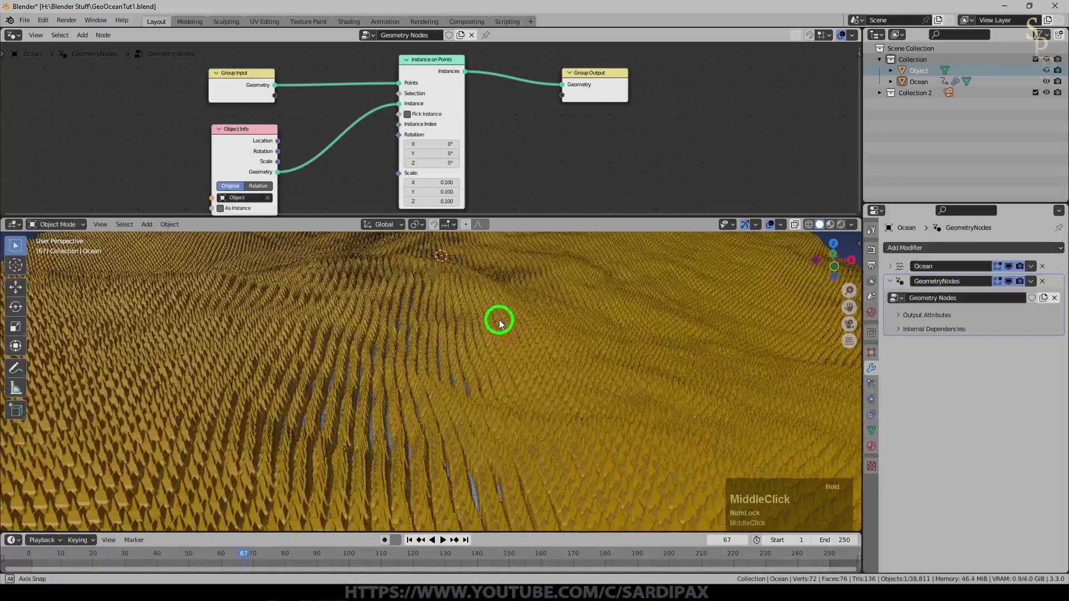
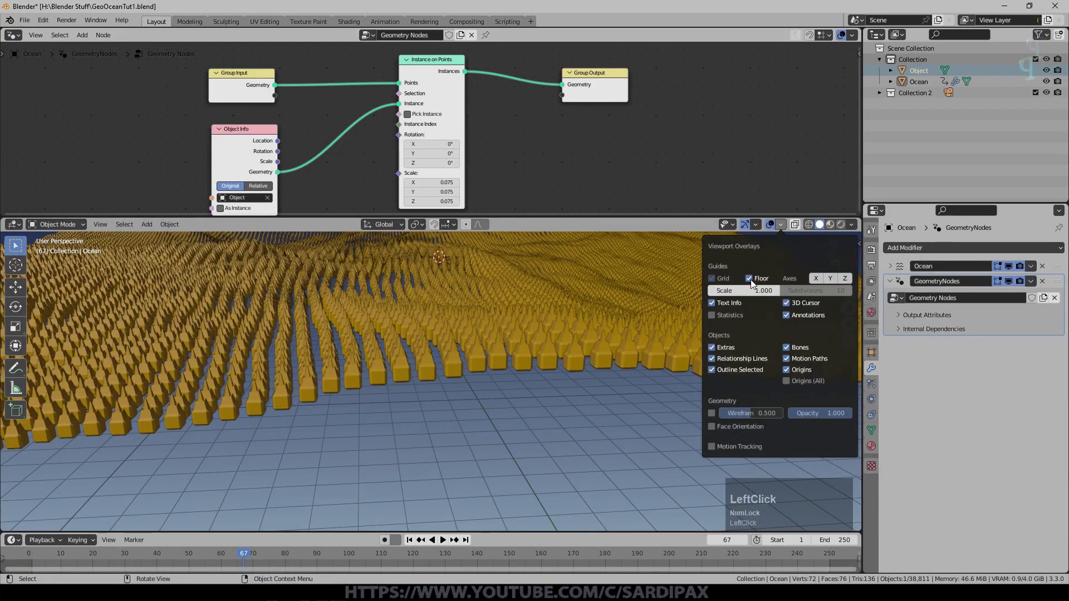
# Play the wave animation and look across the animated spike field
pyautogui.middleClick(567, 409)
pyautogui.press('space')
pyautogui.middleClick(555, 392)
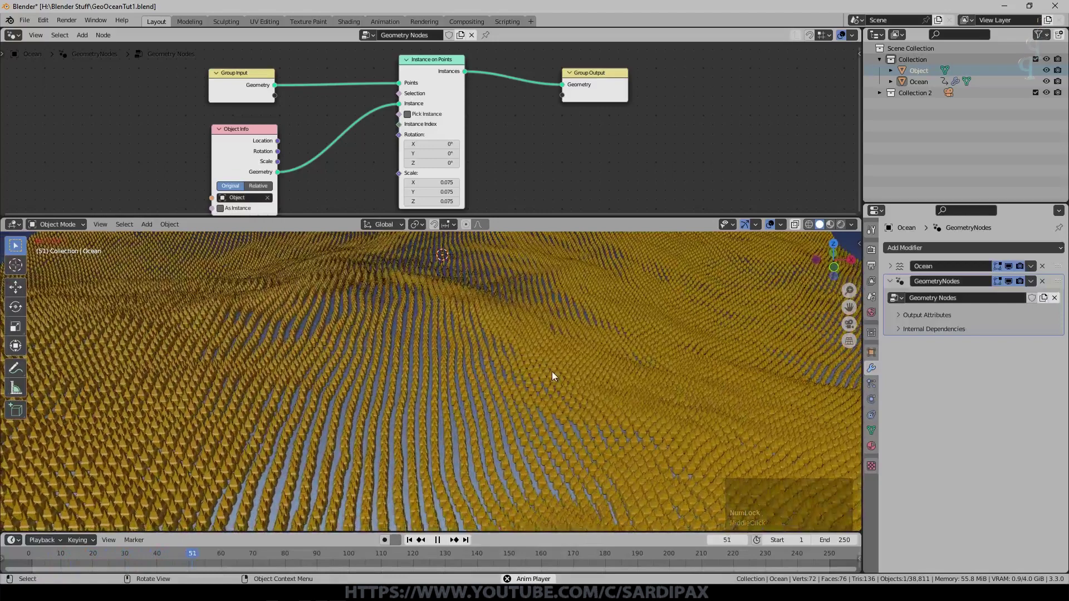
pyautogui.middleClick(556, 377)
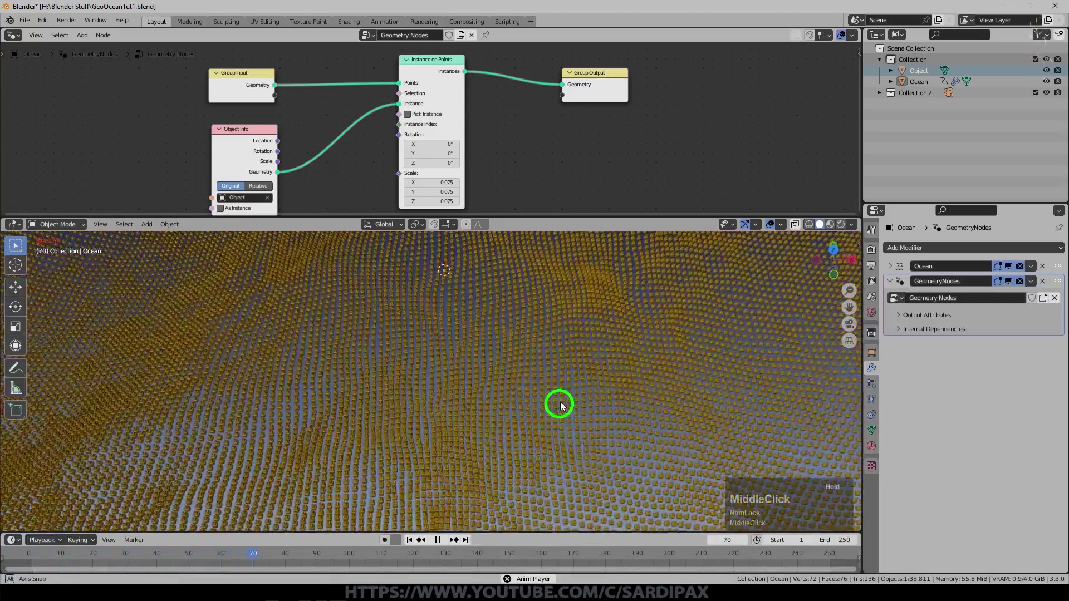
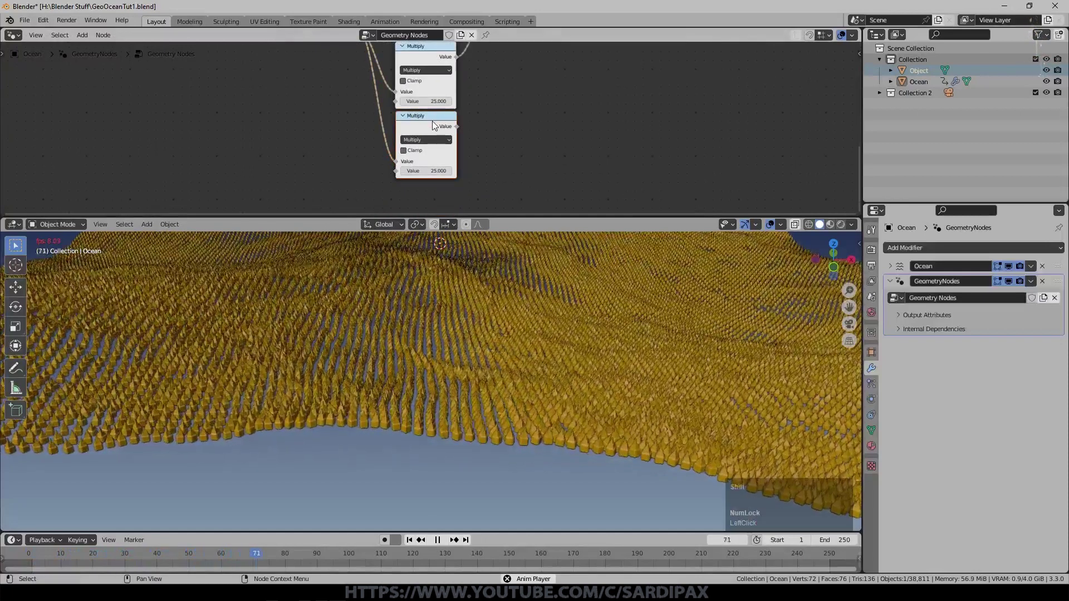
# Duplicate a Math node and switch its operation to Add
pyautogui.press('shift+d')
pyautogui.click(510, 111)
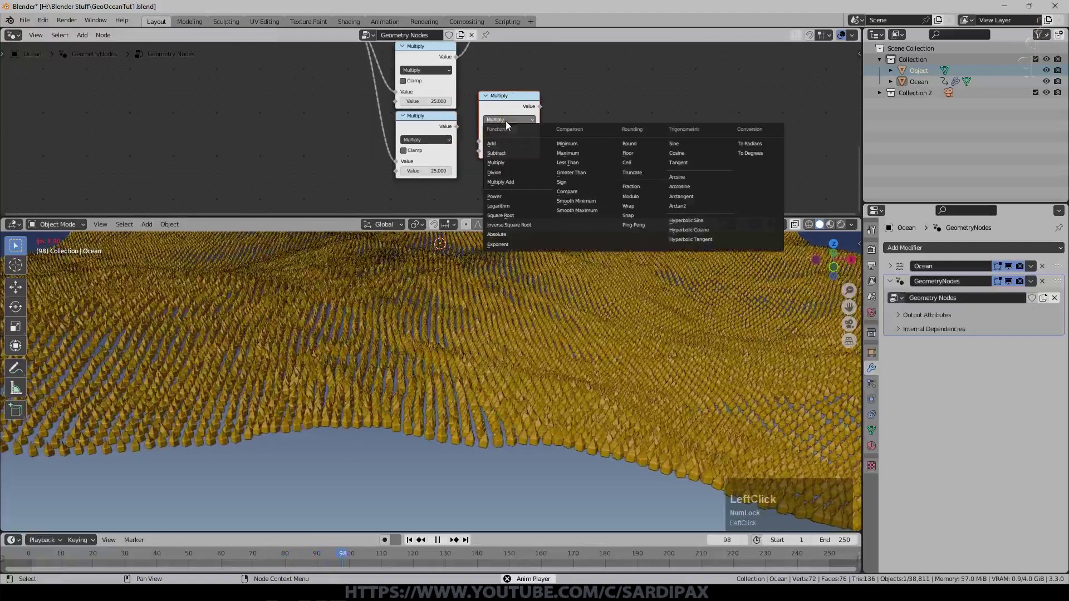
pyautogui.click(461, 128)
# Set the lower Multiply node's value to 0.25
pyautogui.press('KP_Decimal')
pyautogui.press('KP_2')
pyautogui.press('KP_5')
pyautogui.press('KP_Enter')
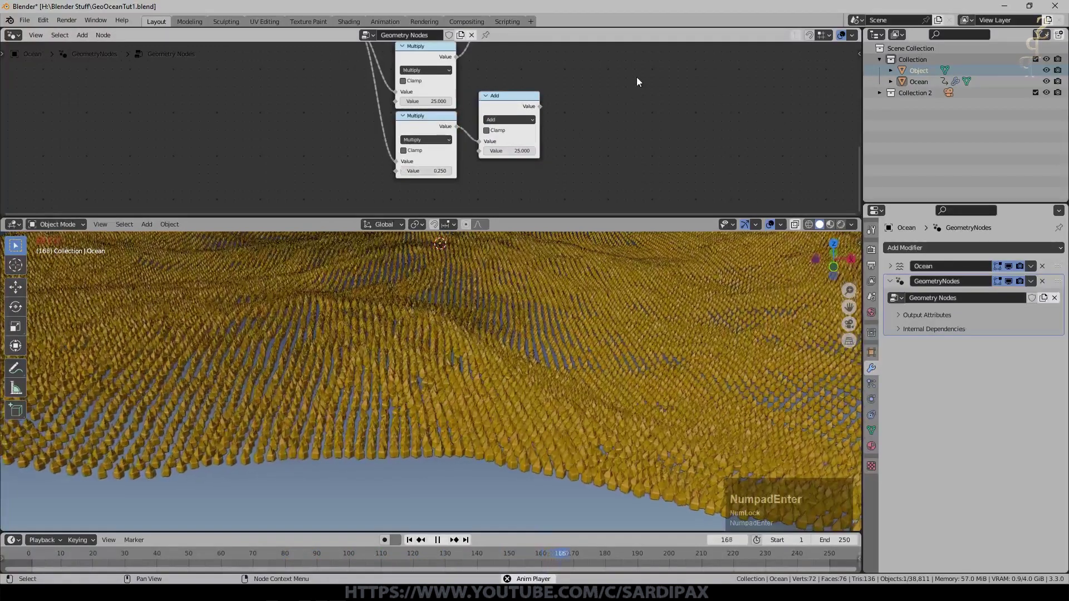
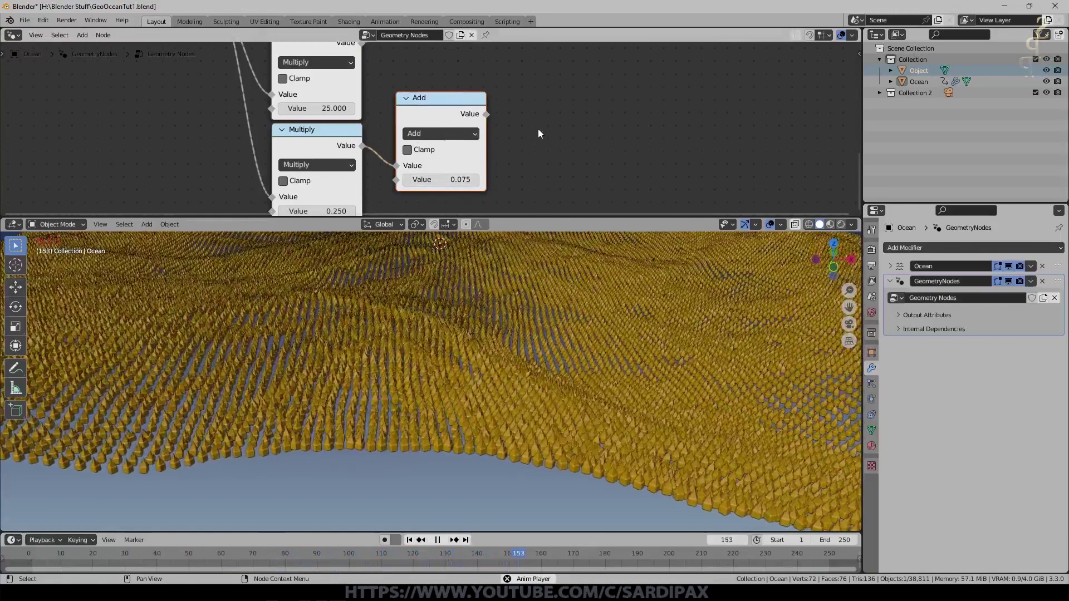
pyautogui.scroll(-3)
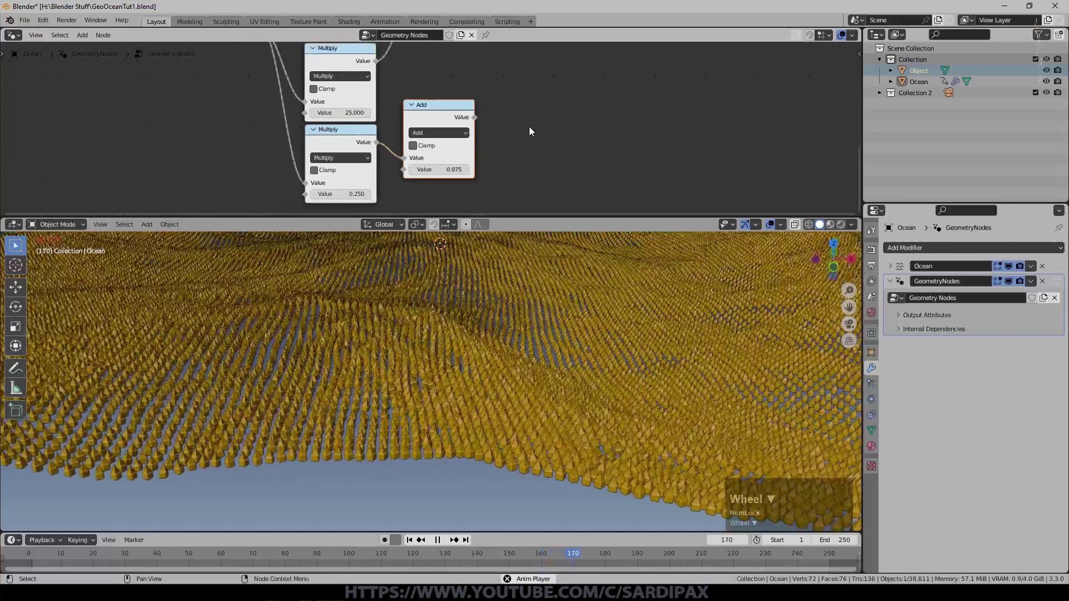
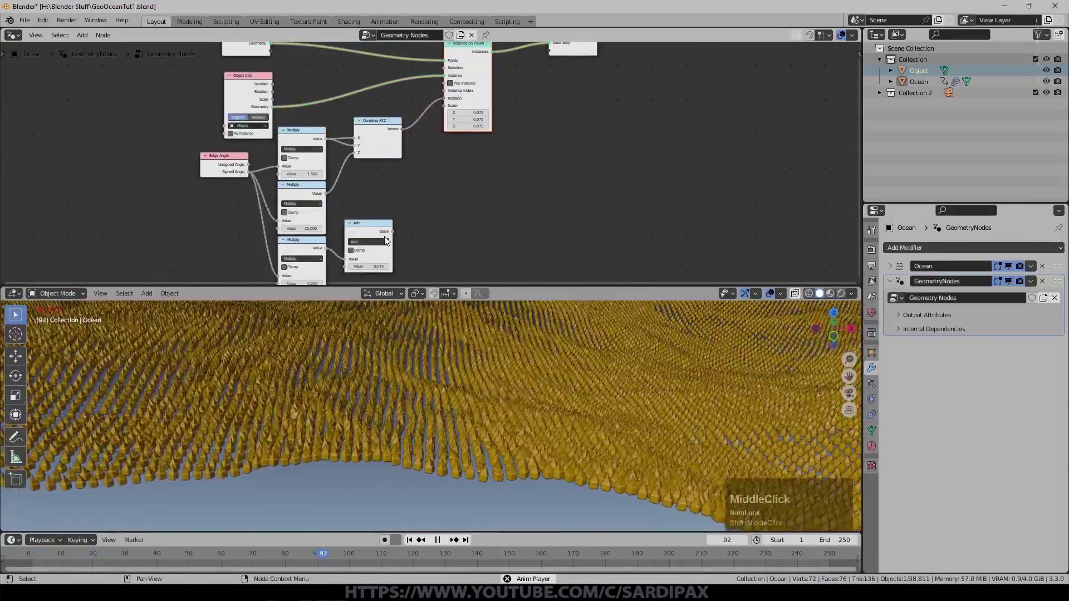
# Wire the Add node's Value into the Instance on Points Scale and save the file
pyautogui.click(397, 232)
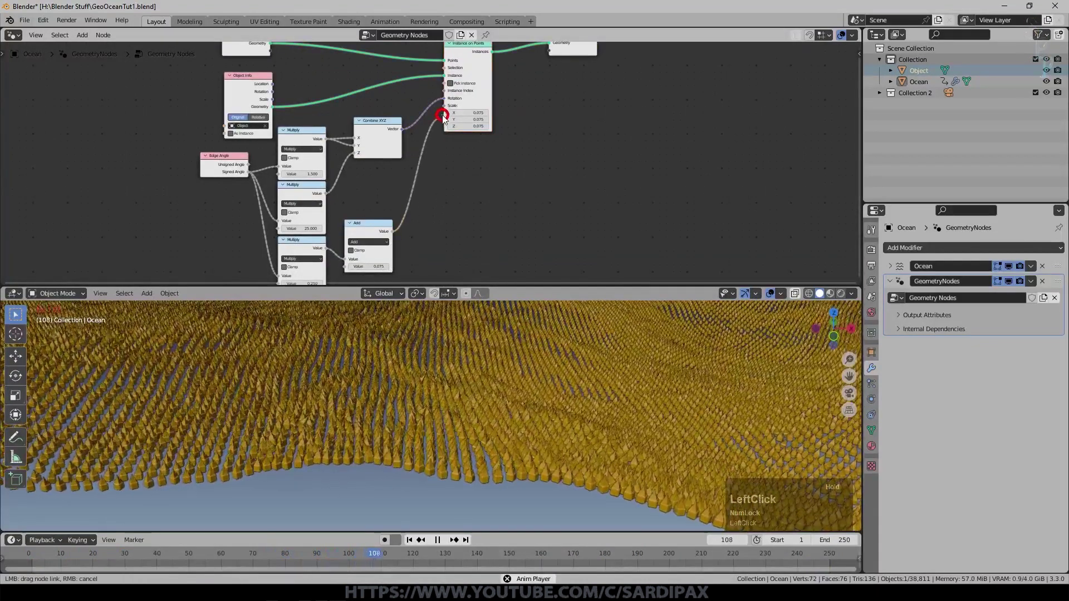
pyautogui.scroll(3)
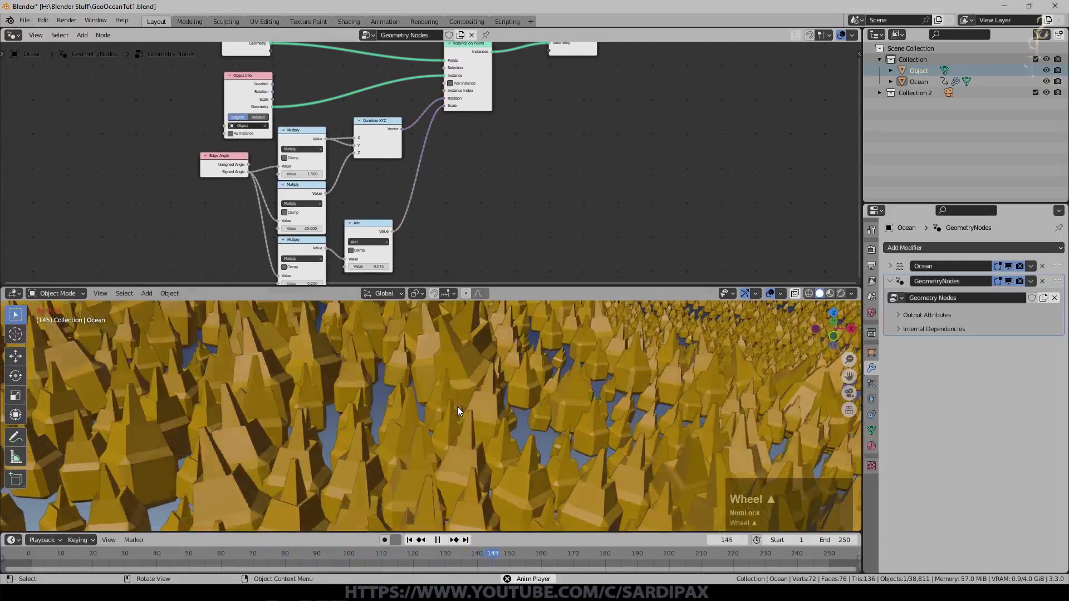
pyautogui.scroll(-3)
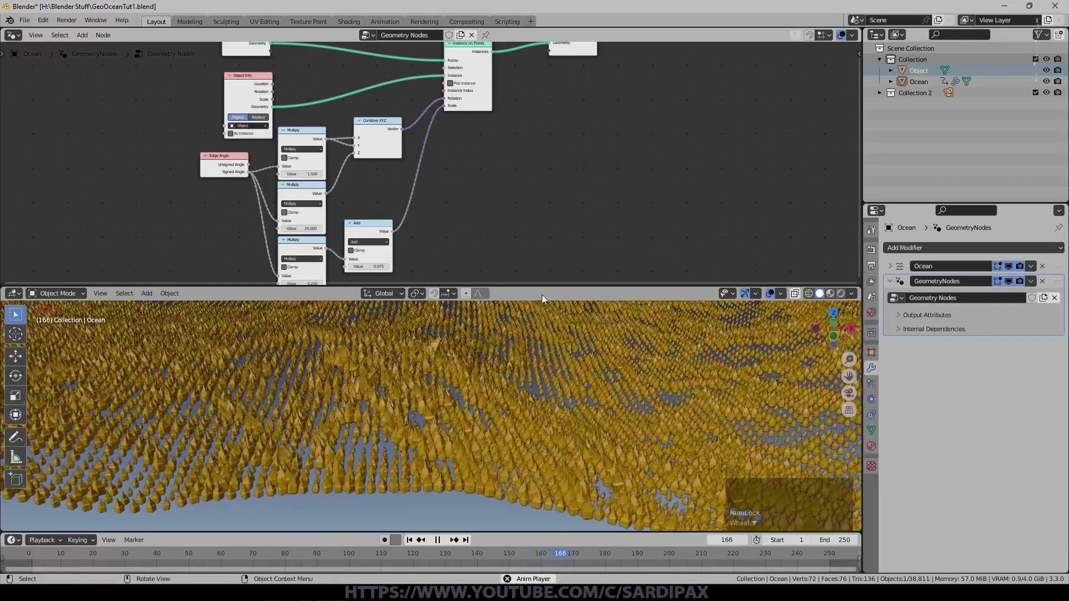
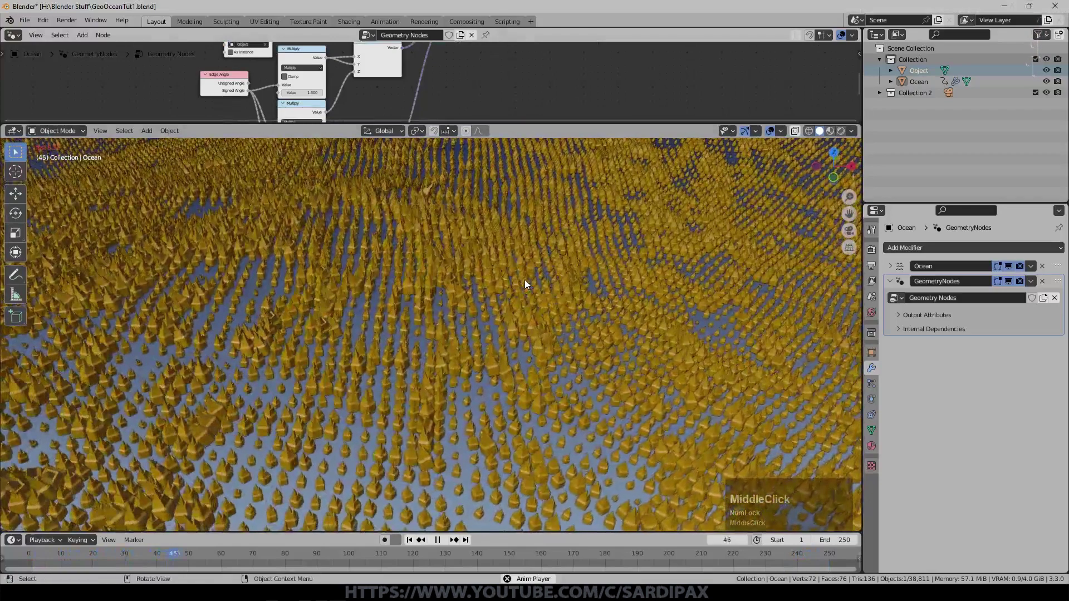
pyautogui.press('ctrl+s')
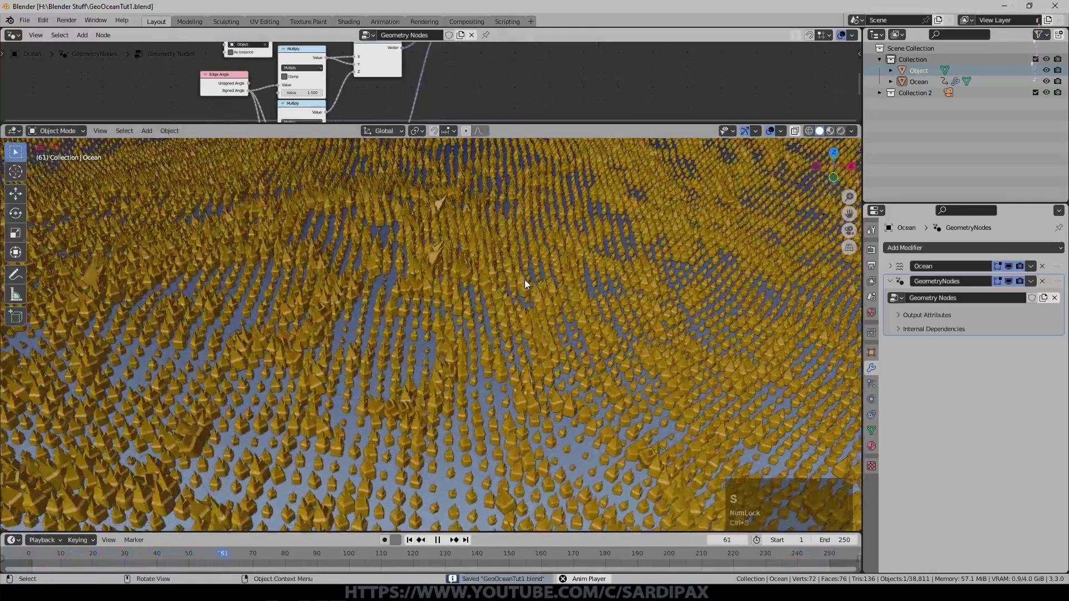
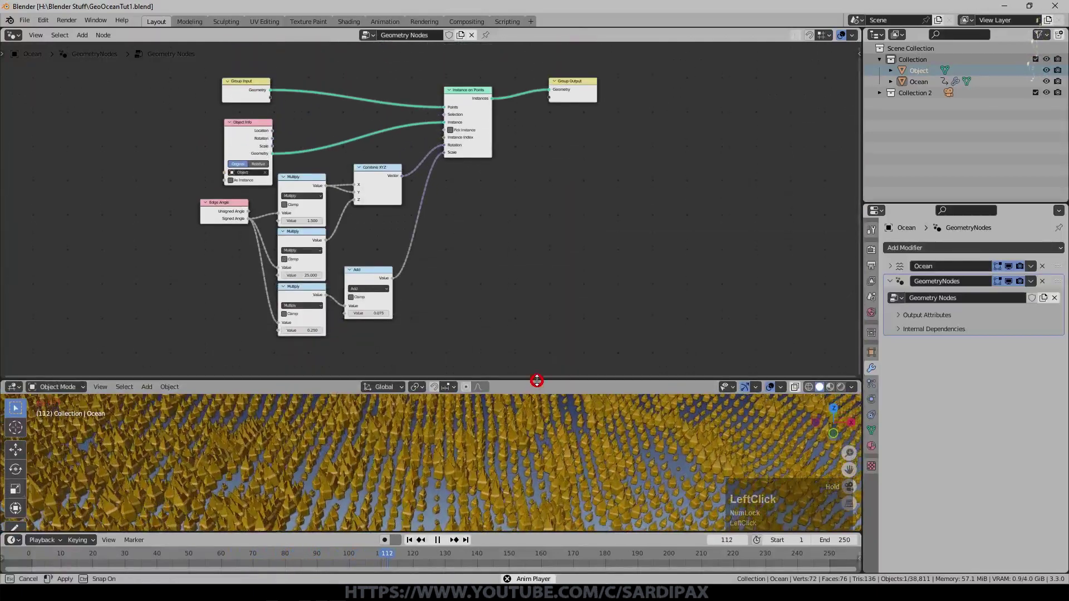
# Frame the node tree and select the Combine XYZ and lower Multiply nodes feeding rotation
pyautogui.scroll(3)
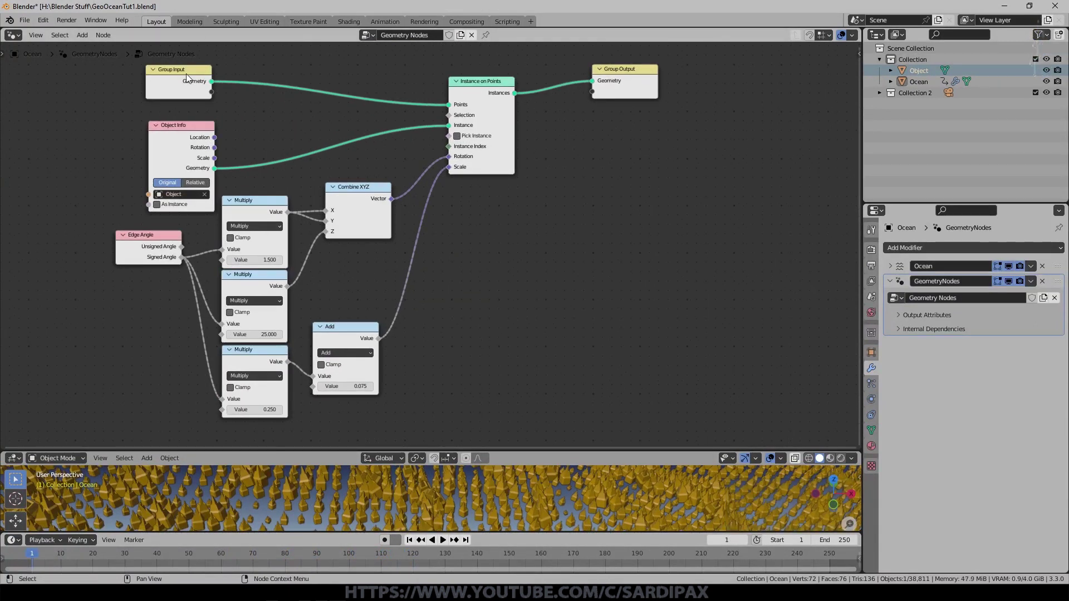
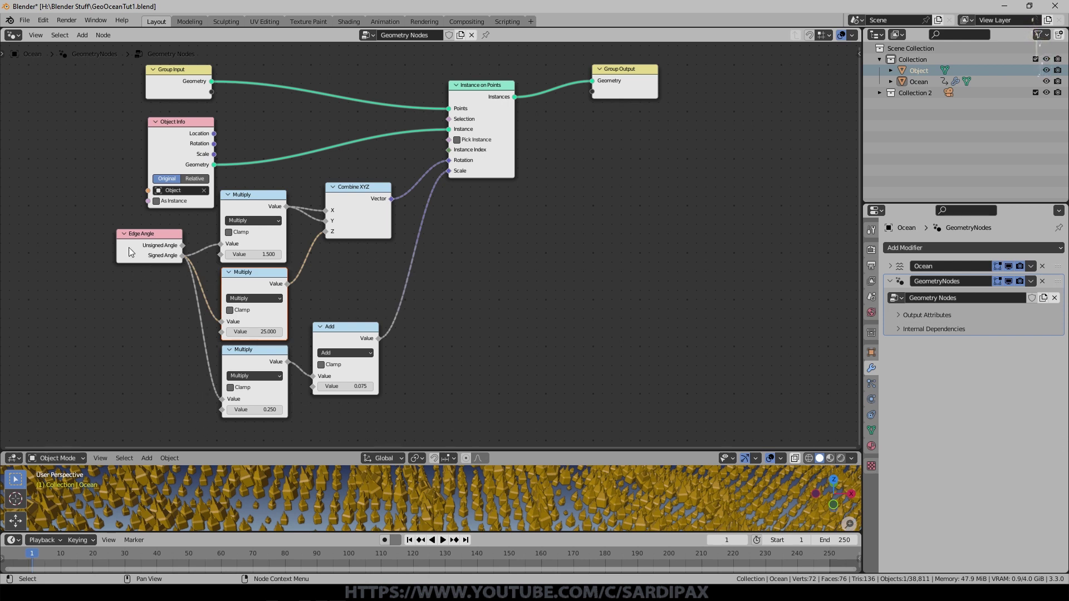
pyautogui.click(246, 296)
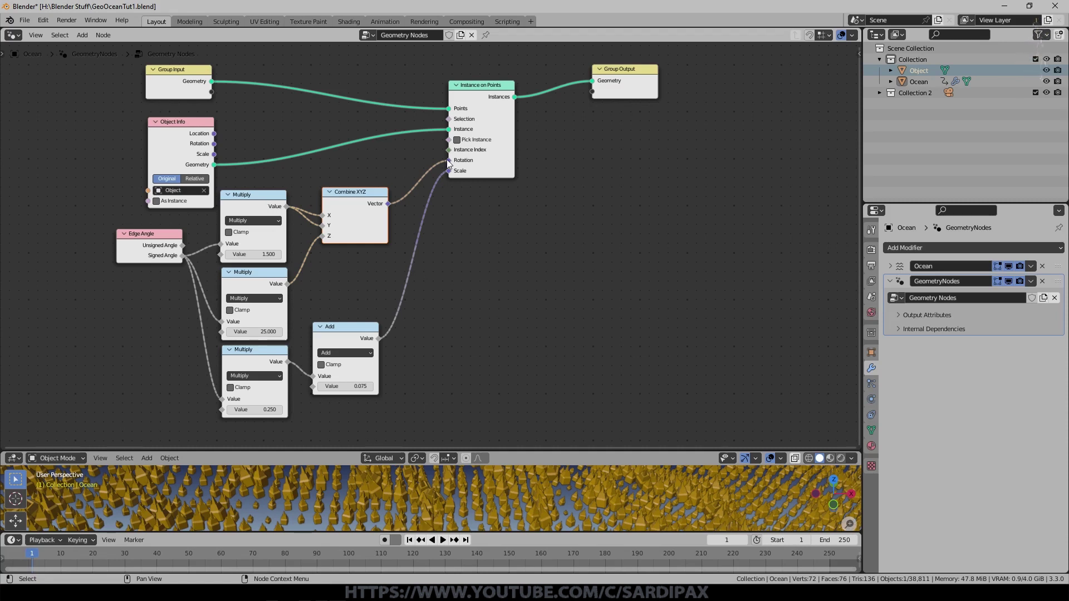
pyautogui.click(263, 361)
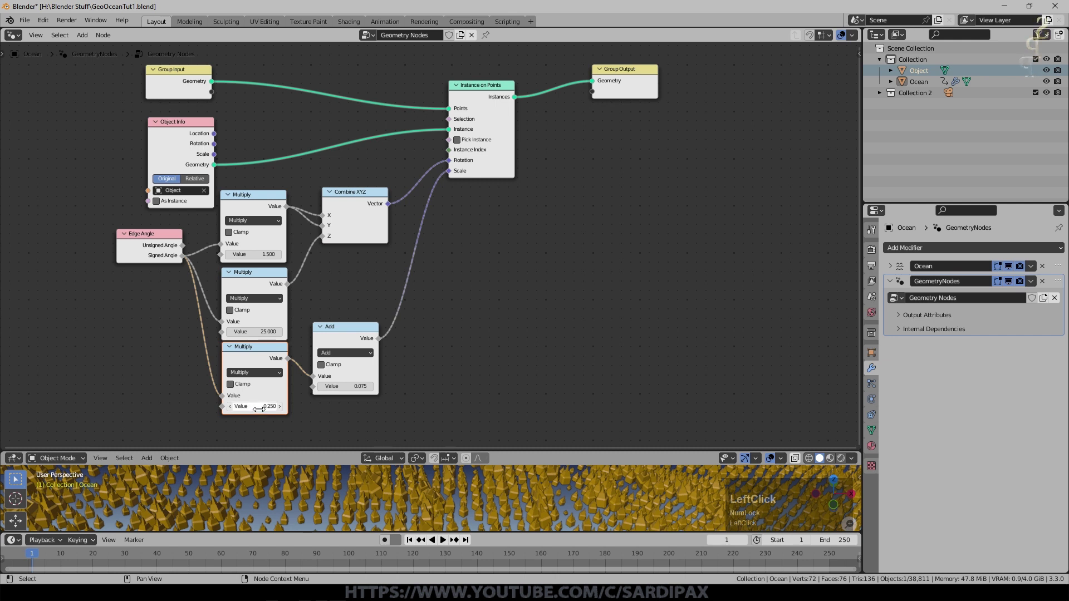
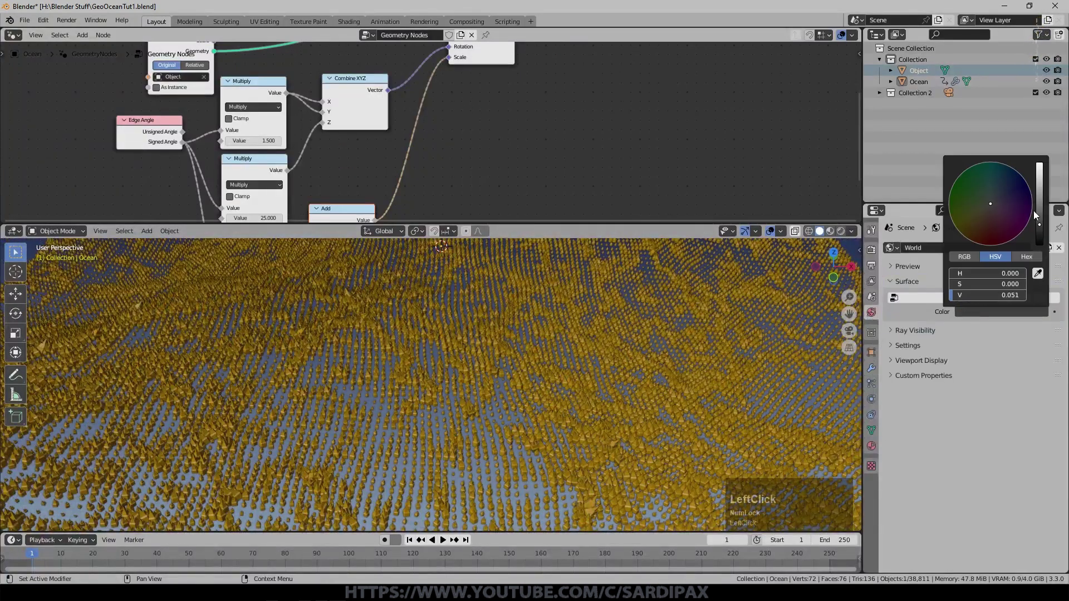
# Add an Area light, scale it up large and raise it high above the ocean
pyautogui.press('shift+a')
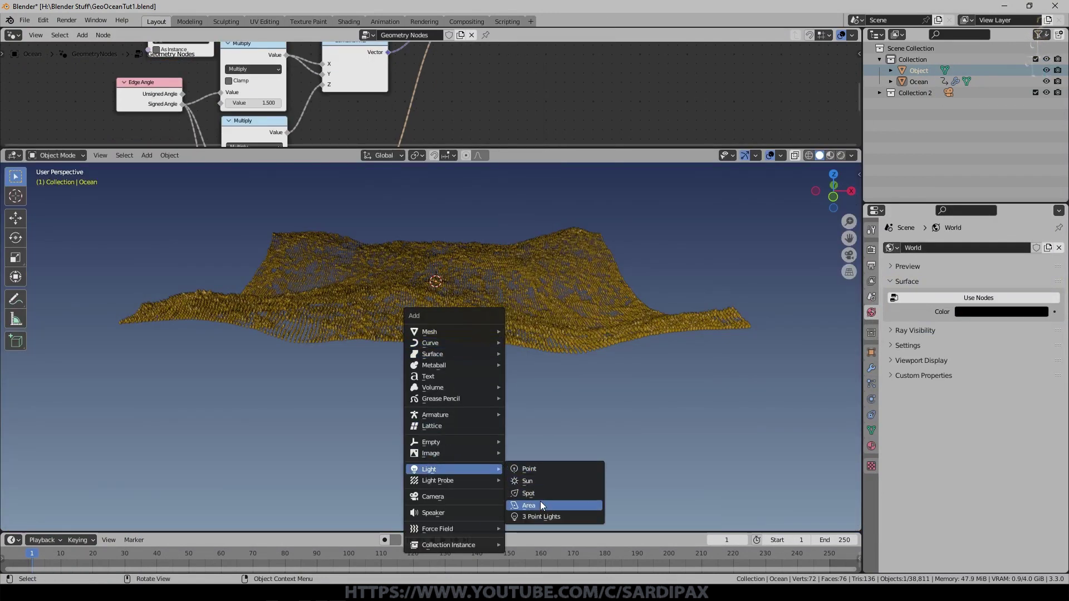
pyautogui.click(545, 502)
pyautogui.press('s')
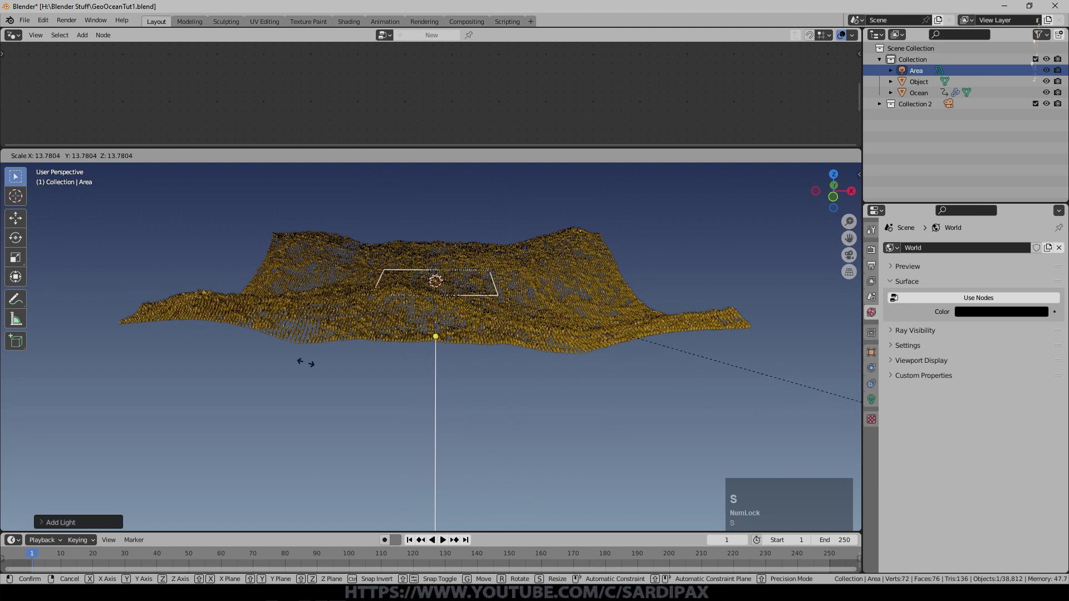
pyautogui.click(512, 506)
pyautogui.middleClick(466, 371)
pyautogui.press('g')
pyautogui.click(510, 320)
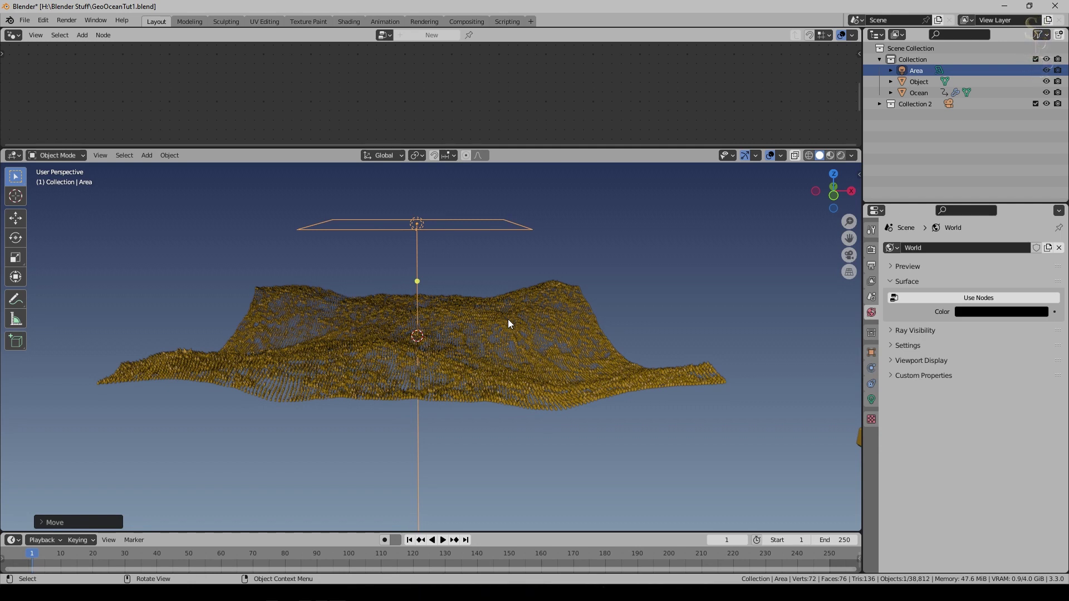
pyautogui.middleClick(467, 258)
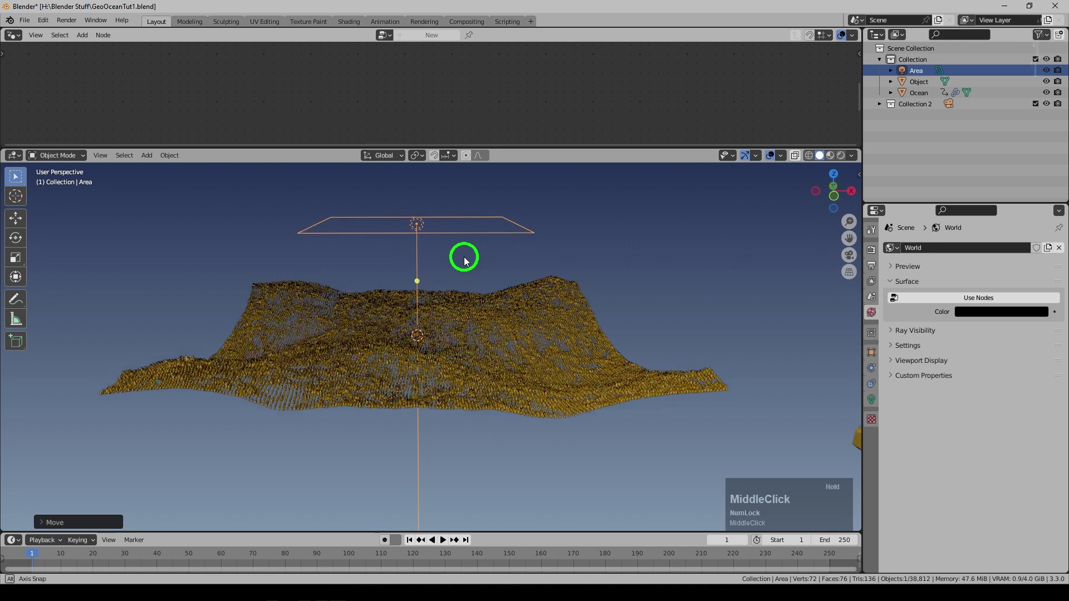
# Switch the viewport to Rendered shading and set the area light's Power to 1000 W
pyautogui.click(841, 158)
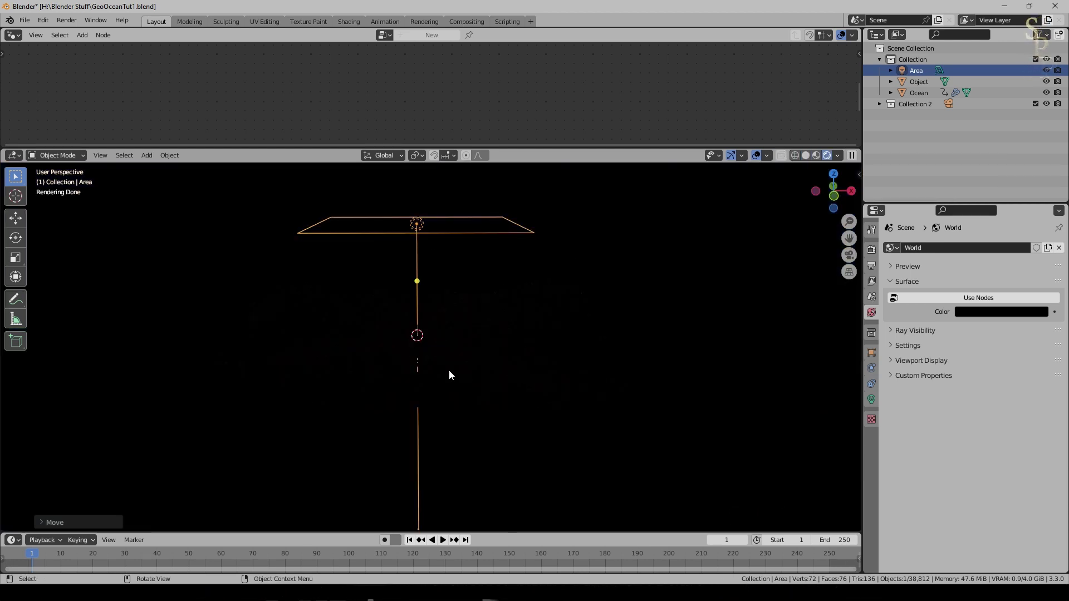
pyautogui.scroll(3)
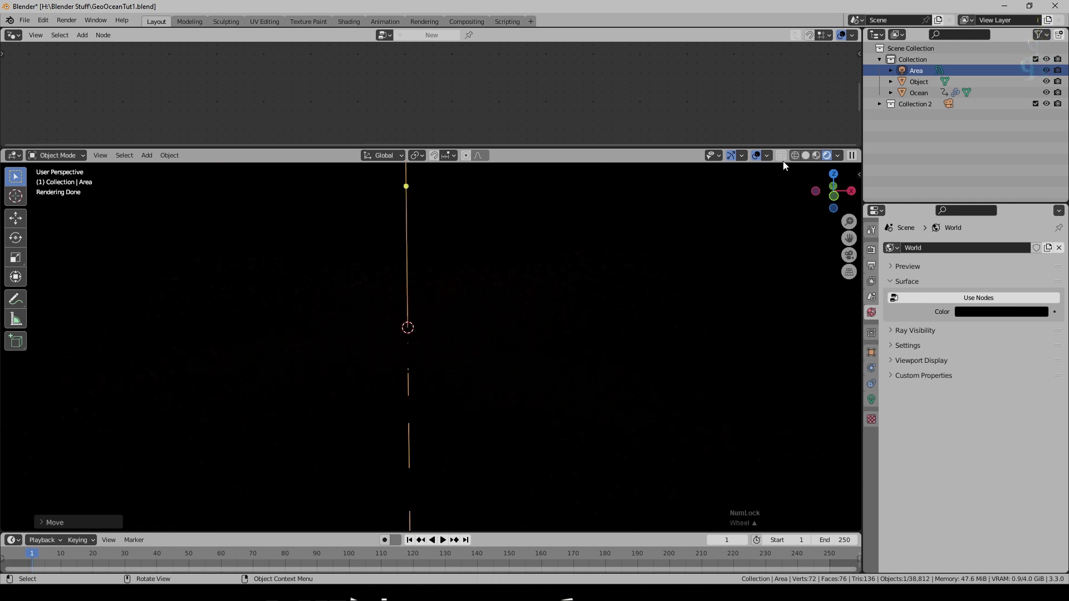
pyautogui.click(755, 156)
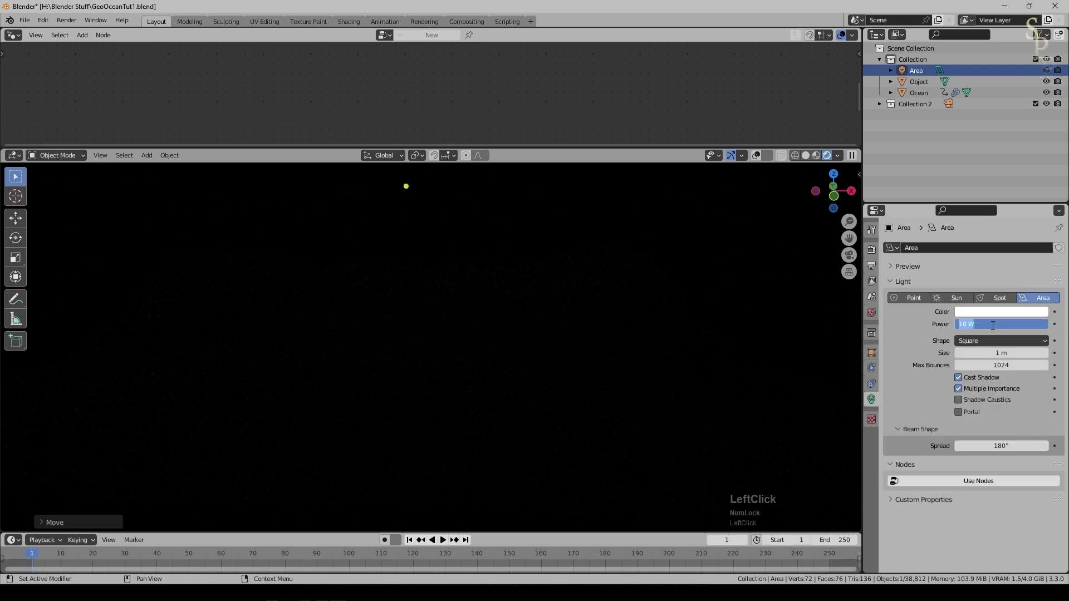
pyautogui.press('KP_1')
pyautogui.press('KP_0')
pyautogui.press('KP_Enter')
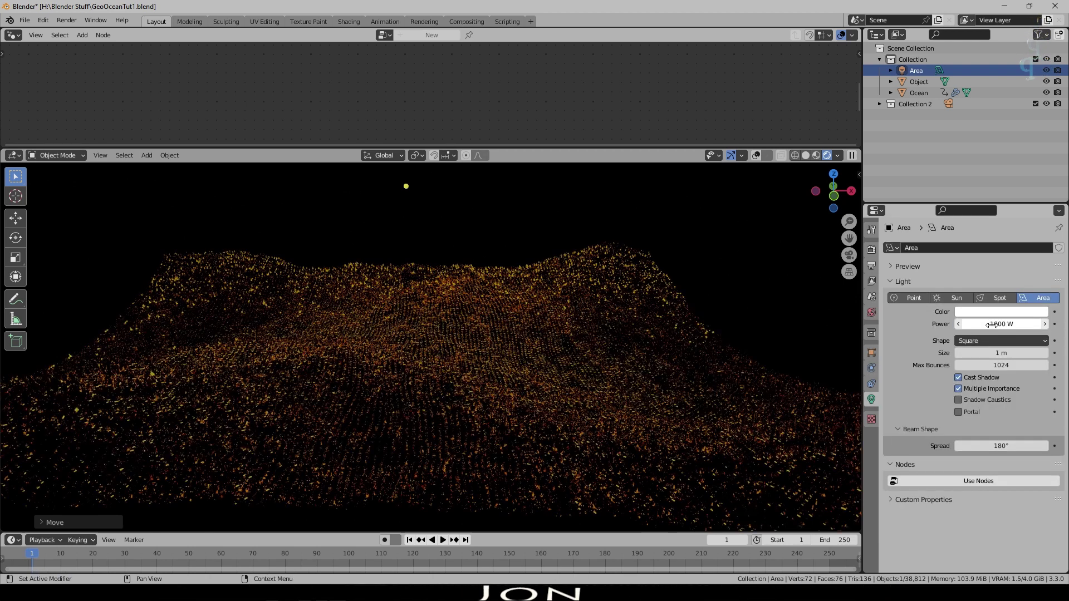
pyautogui.scroll(3)
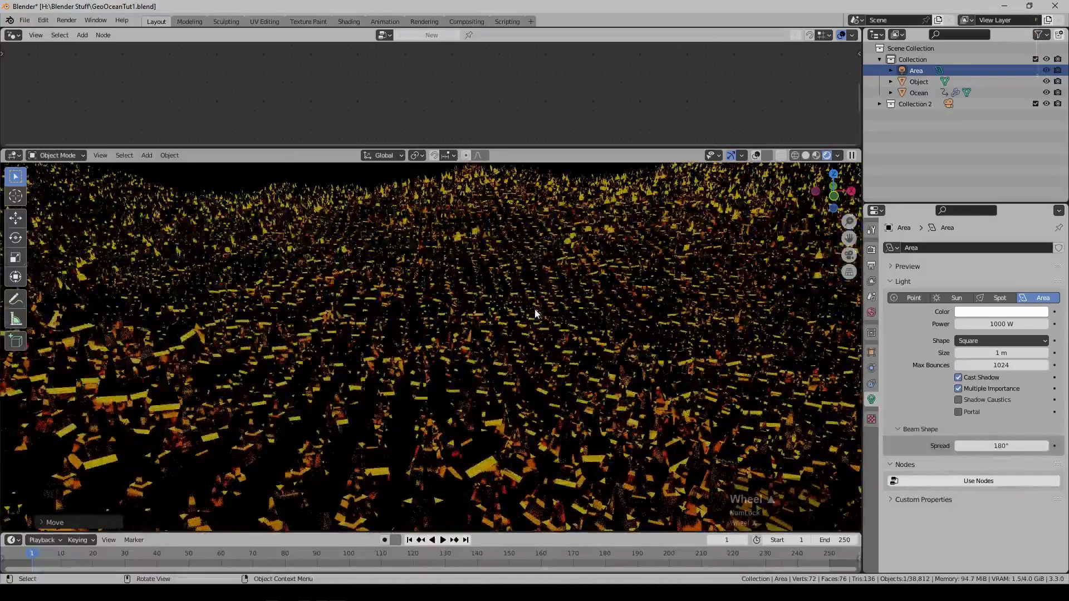
pyautogui.middleClick(437, 342)
# Add a Point light and position it over the golden spike field
pyautogui.scroll(-3)
pyautogui.scroll(-3)
pyautogui.press('shift+a')
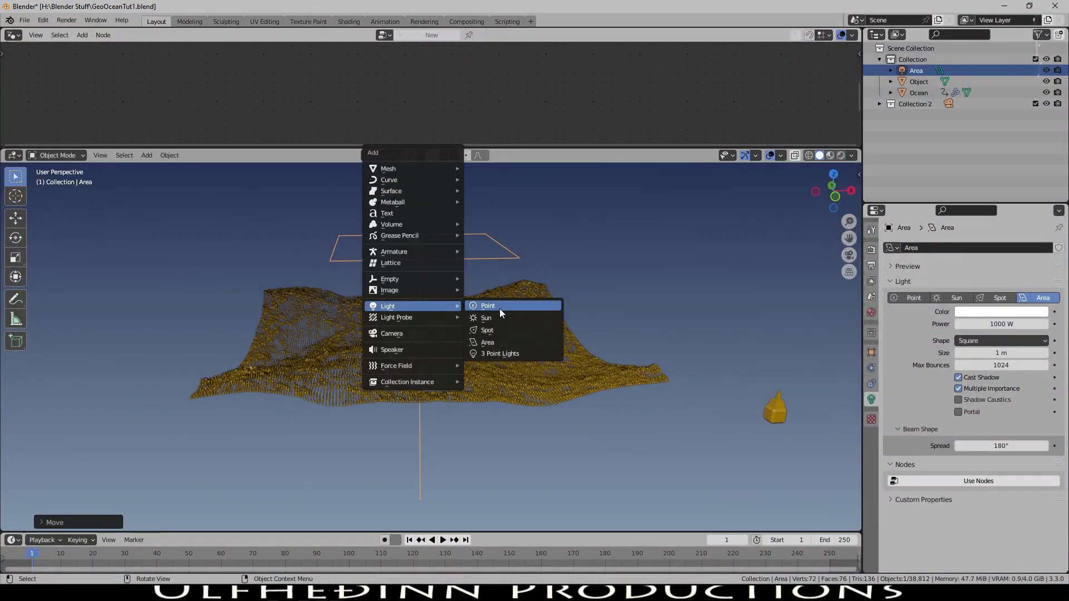
pyautogui.click(502, 313)
pyautogui.press('g')
pyautogui.click(515, 343)
pyautogui.scroll(3)
pyautogui.click(844, 154)
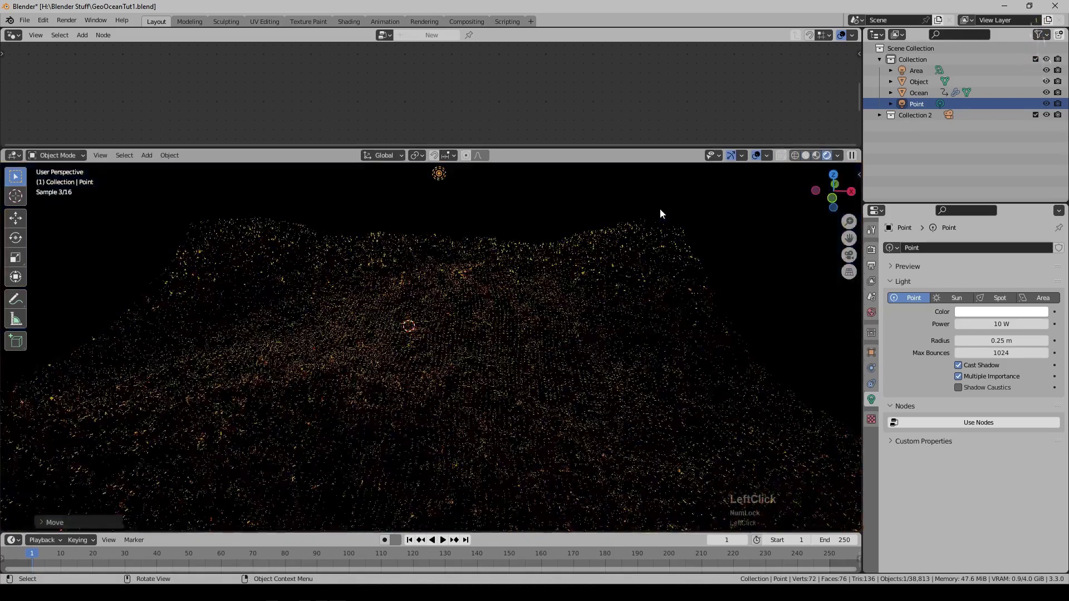
# Give the red point light a 0.1 m radius and 1000 W power
pyautogui.click(1011, 206)
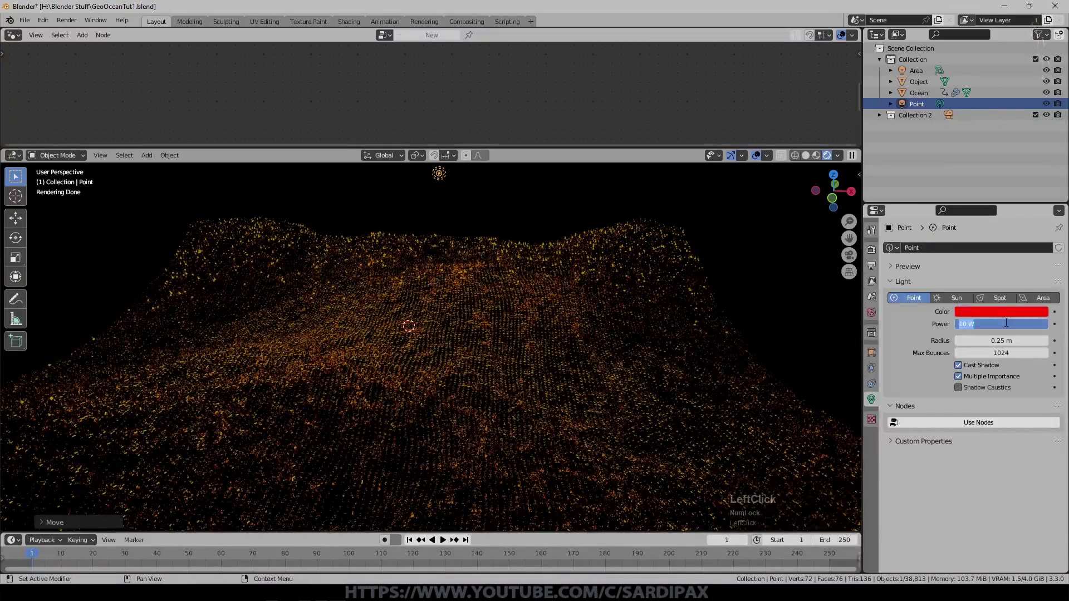
pyautogui.press('KP_1')
pyautogui.press('KP_0')
pyautogui.press('KP_Enter')
pyautogui.scroll(3)
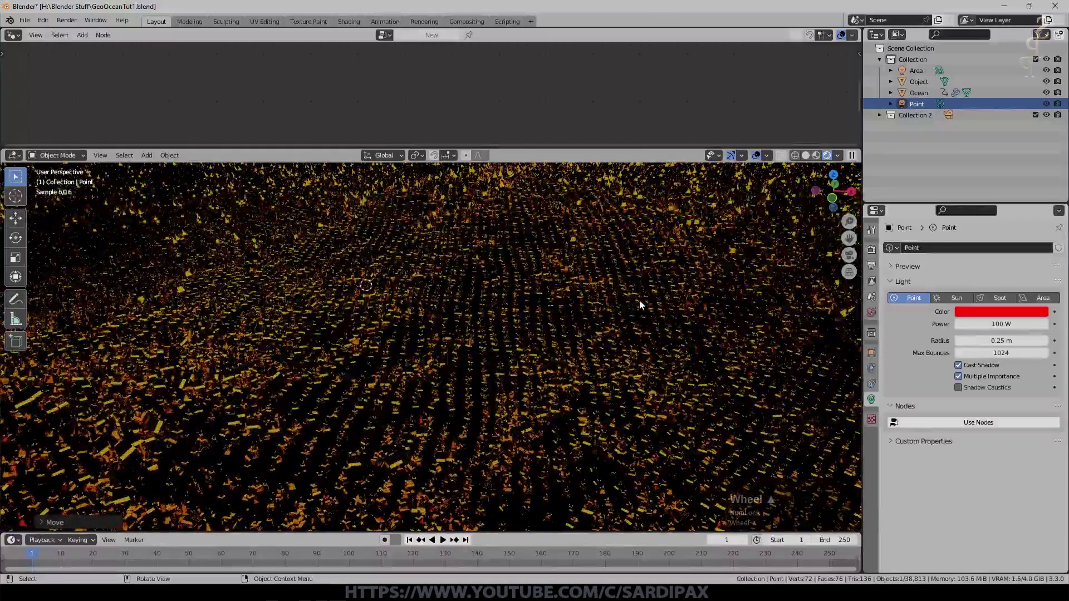
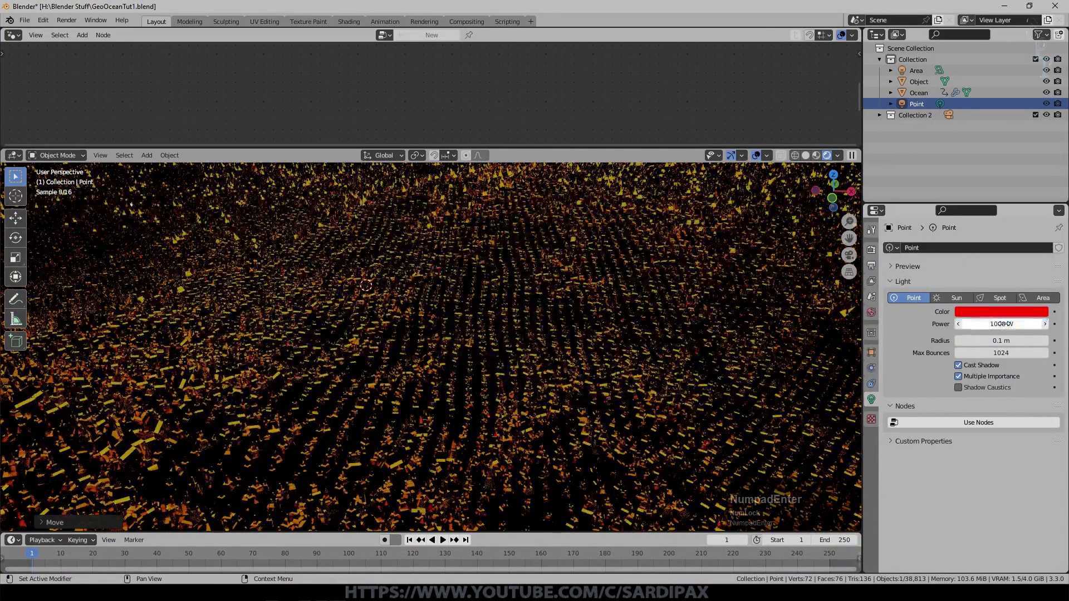
pyautogui.scroll(3)
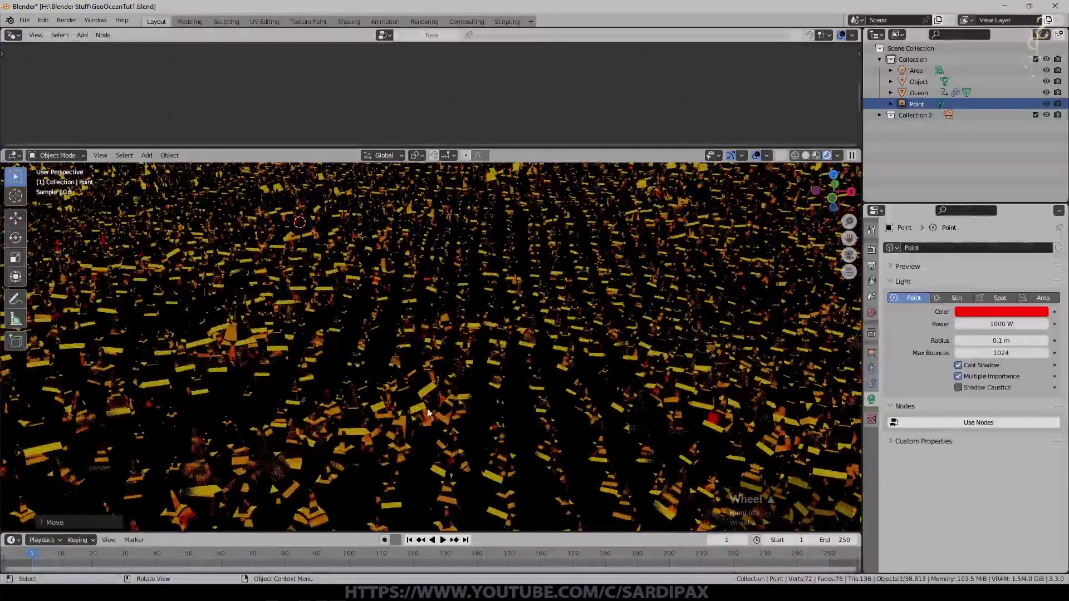
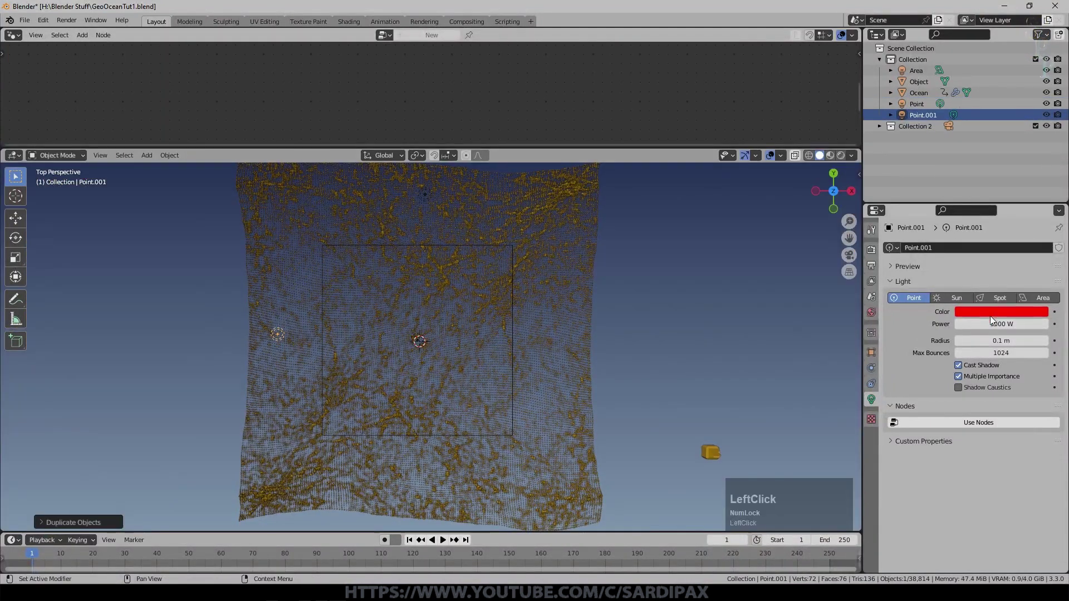
# Duplicate the red point light across the ocean and recolour the copy, raising its power
pyautogui.press('shift+d')
pyautogui.click(637, 365)
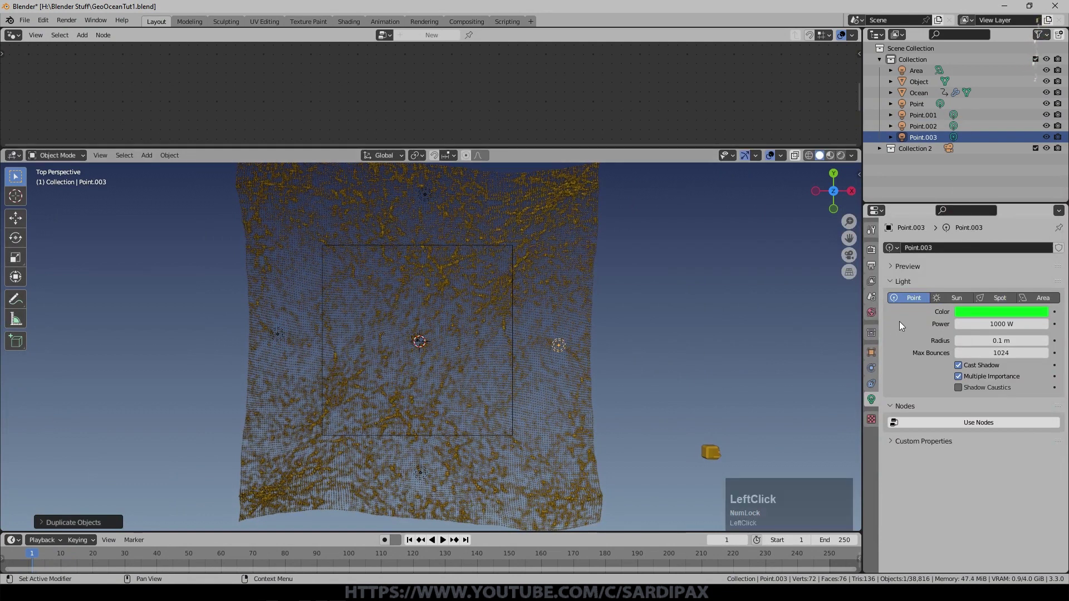
pyautogui.scroll(3)
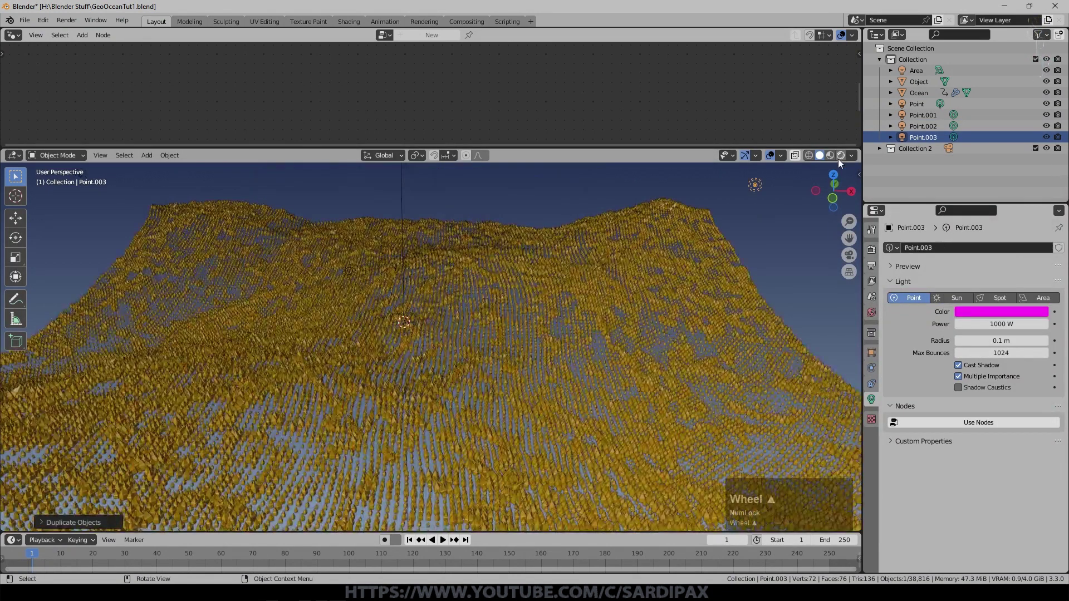
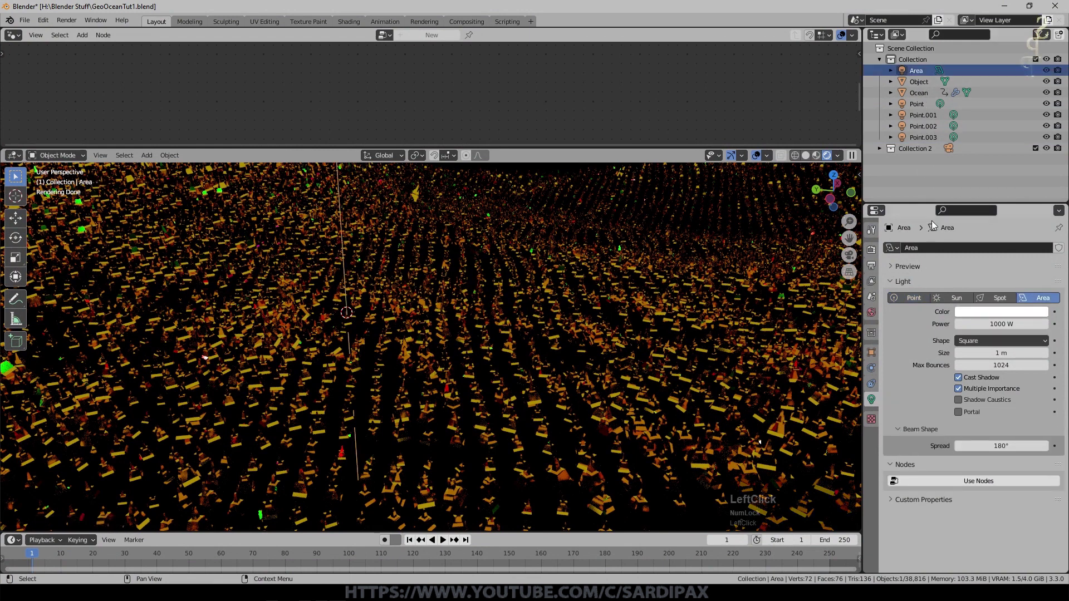
pyautogui.press('KP_0')
pyautogui.press('KP_5')
pyautogui.click(928, 104)
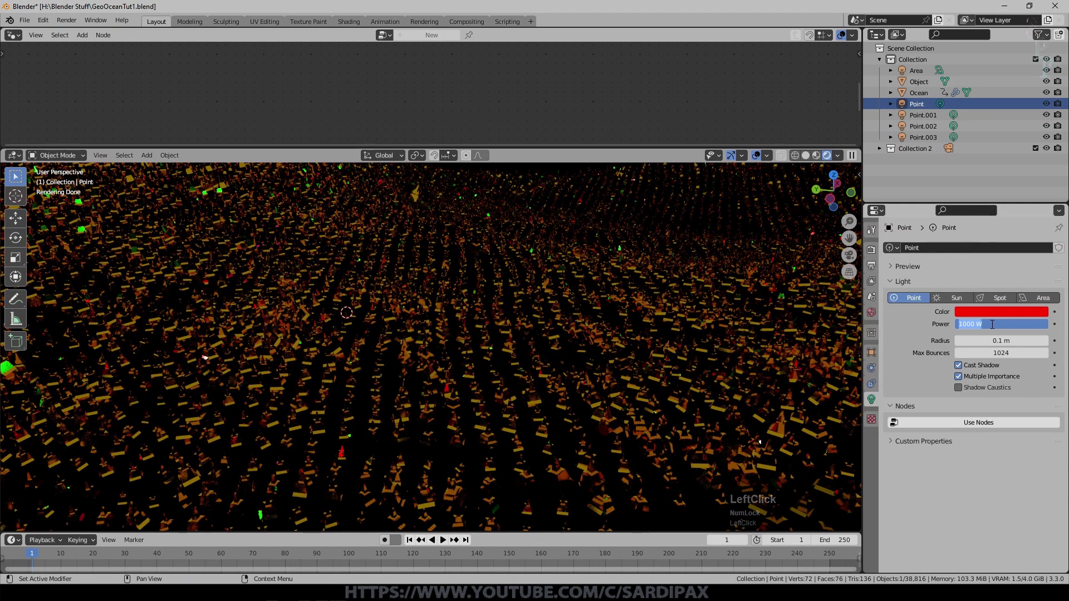
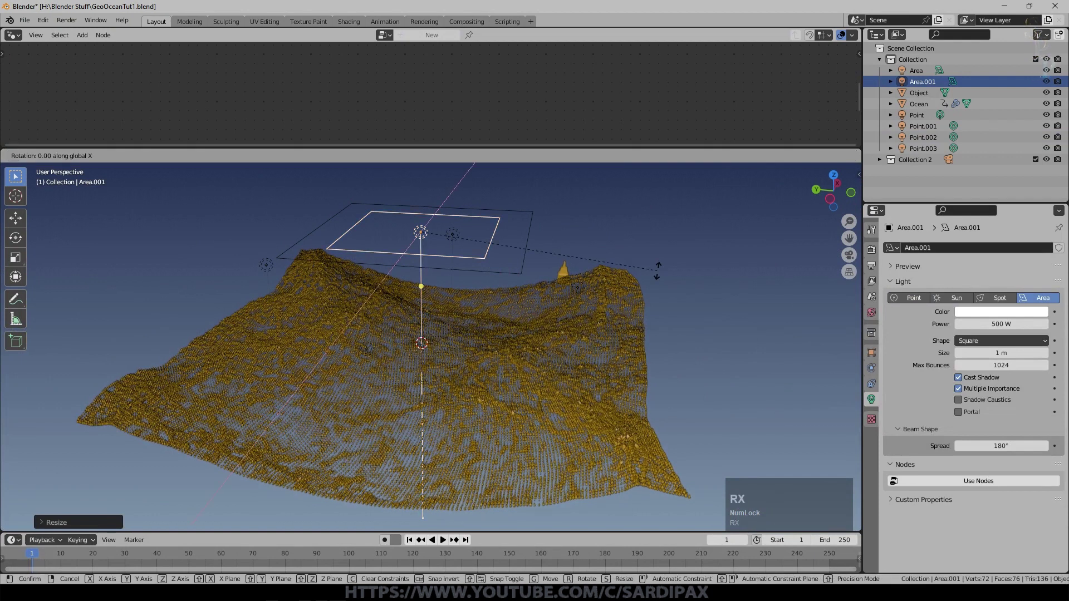
# Rotate the copied area light about X and move it down below the ocean
pyautogui.press('KP_1')
pyautogui.press('KP_Enter')
pyautogui.press('KP_5')
pyautogui.press('g')
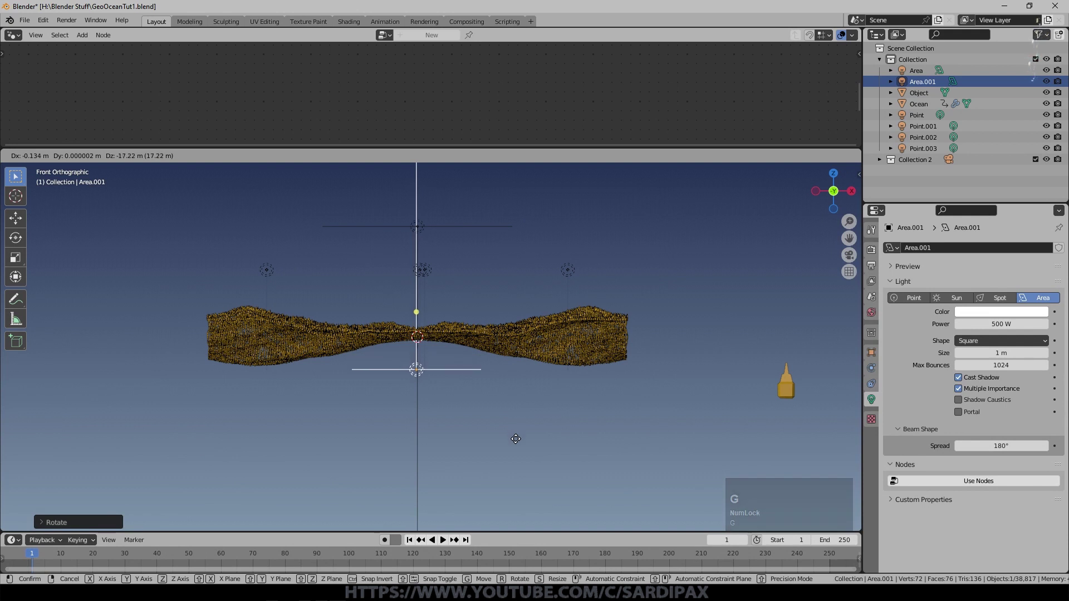
pyautogui.click(517, 444)
# Resize the upper area light above the spike field
pyautogui.press('s')
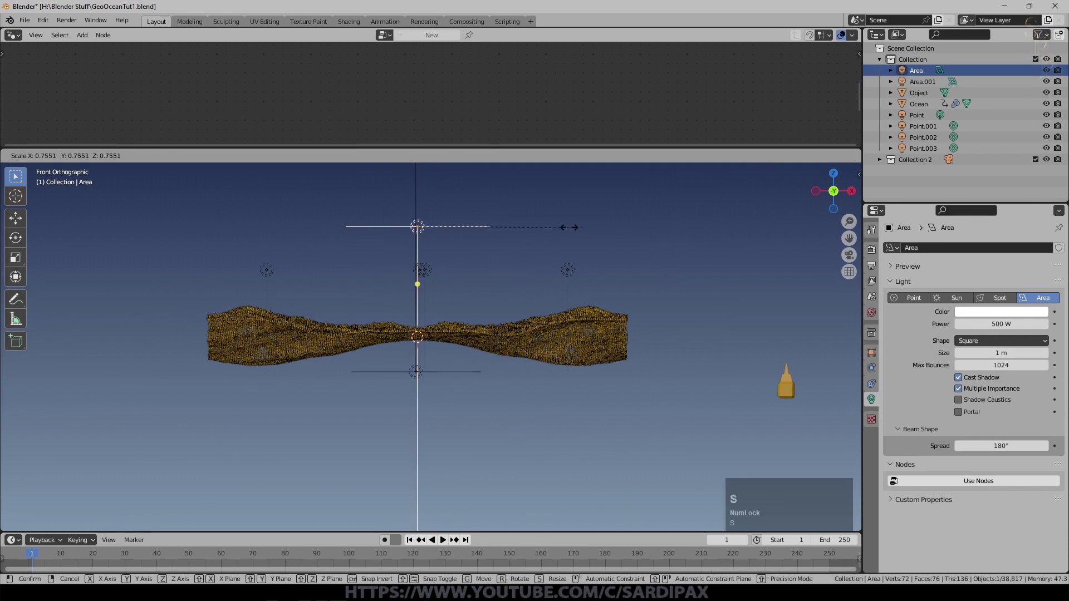
pyautogui.click(564, 228)
pyautogui.middleClick(592, 306)
pyautogui.scroll(3)
# Render the camera view, save, and enable Use Nodes in the Compositor
pyautogui.press('KP_0')
pyautogui.click(721, 309)
pyautogui.press('ctrl+s')
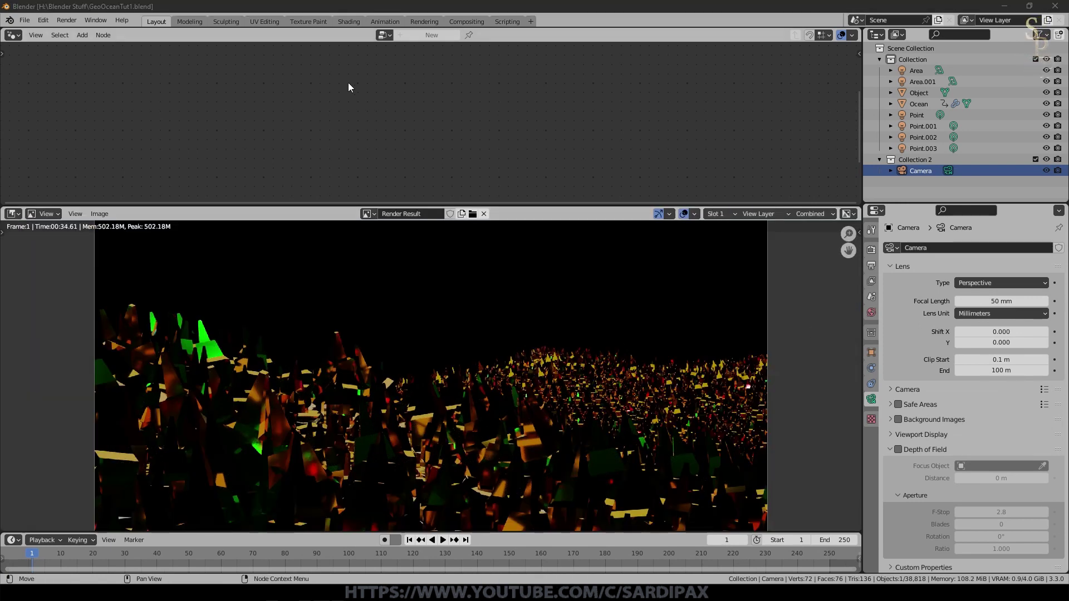
pyautogui.click(411, 75)
pyautogui.scroll(-3)
pyautogui.scroll(3)
pyautogui.click(128, 38)
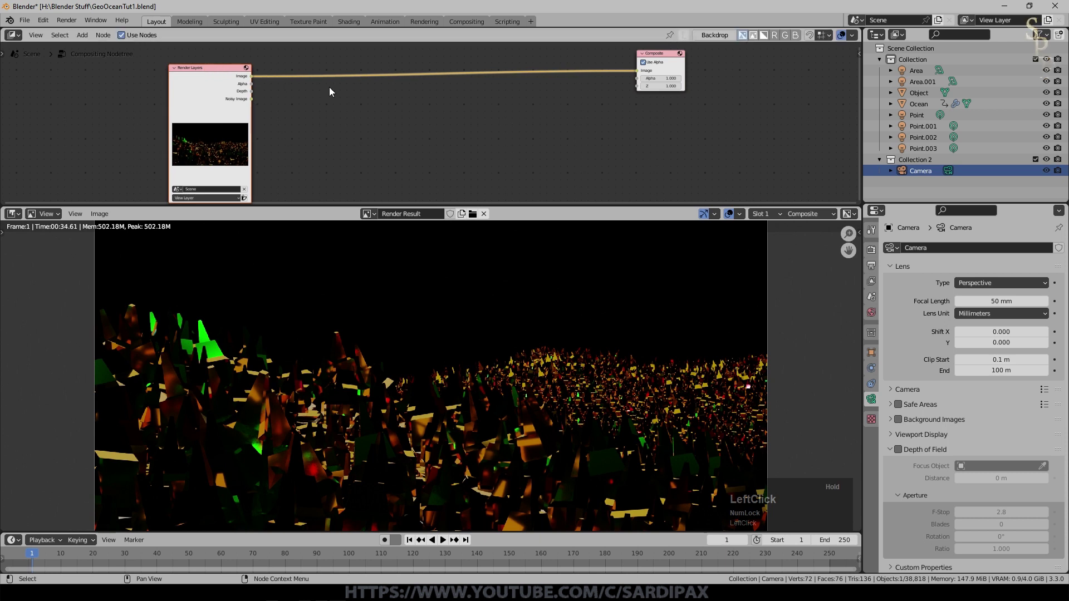
# Insert a Fog Glow Glare node into the chain with Threshold 0.7
pyautogui.click(81, 38)
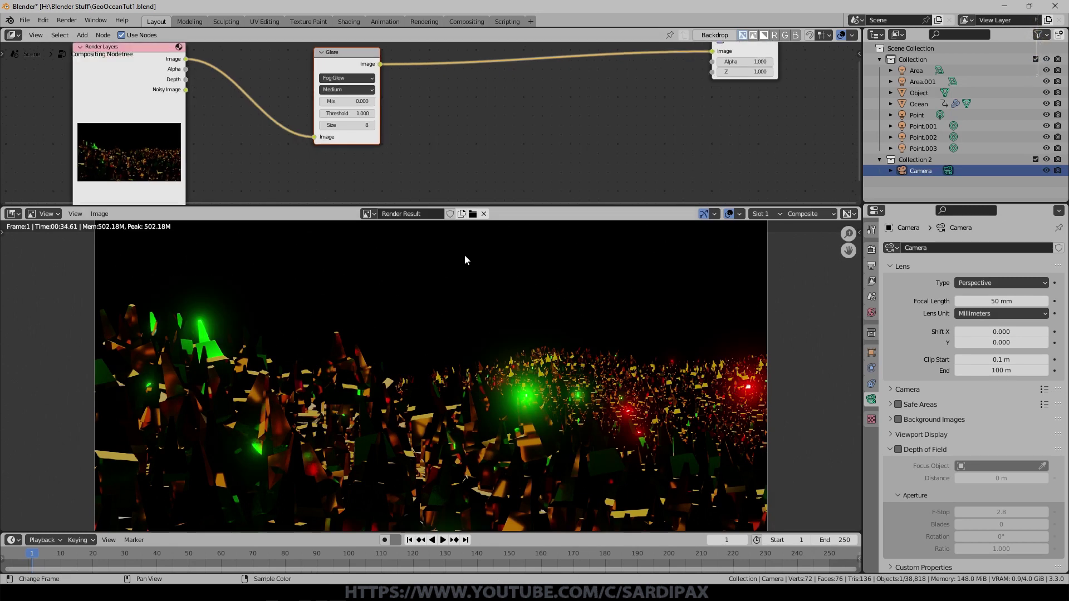
pyautogui.scroll(-3)
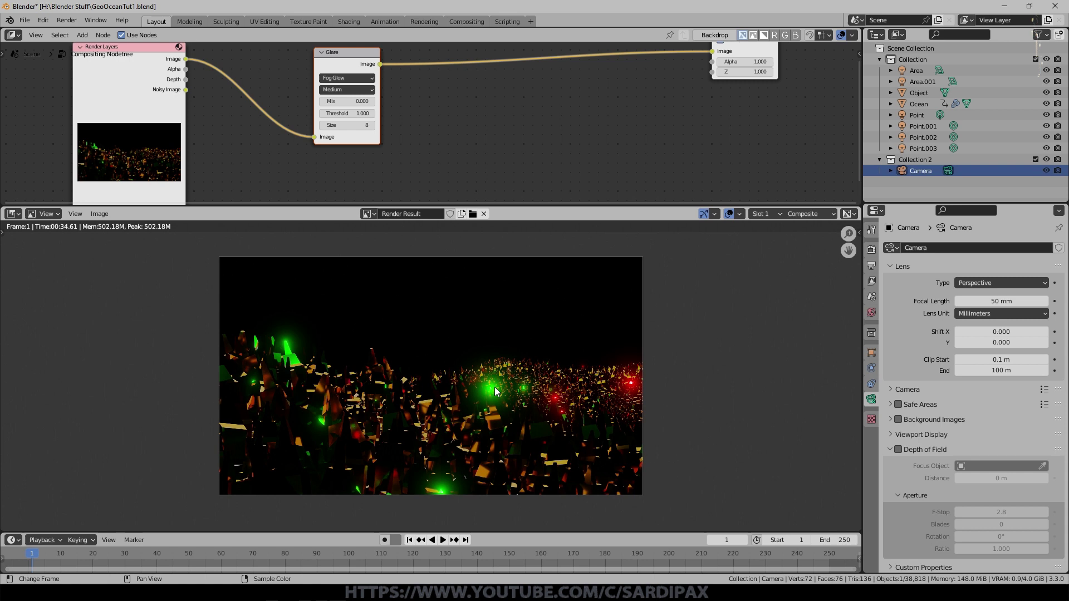
pyautogui.click(325, 113)
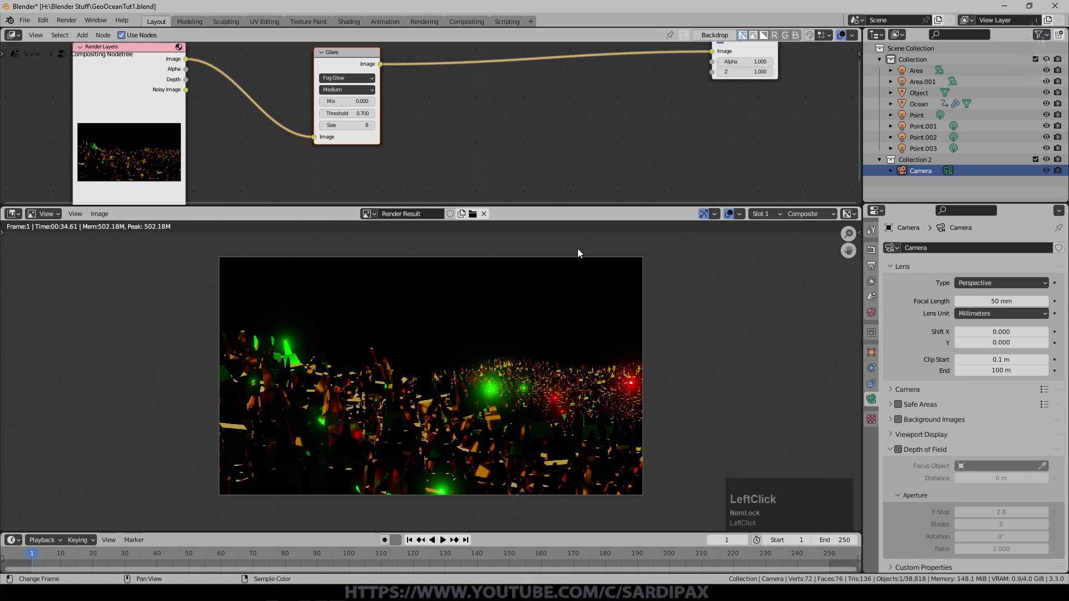
# Review the Render and Output properties, including the final-render denoising options
pyautogui.click(871, 310)
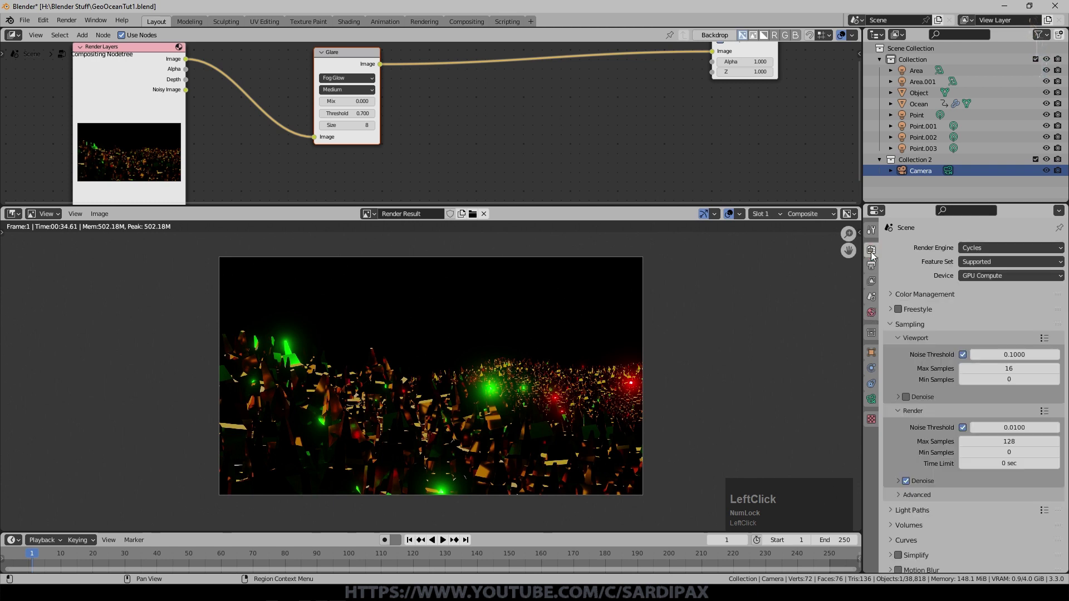
pyautogui.scroll(-3)
pyautogui.click(1025, 471)
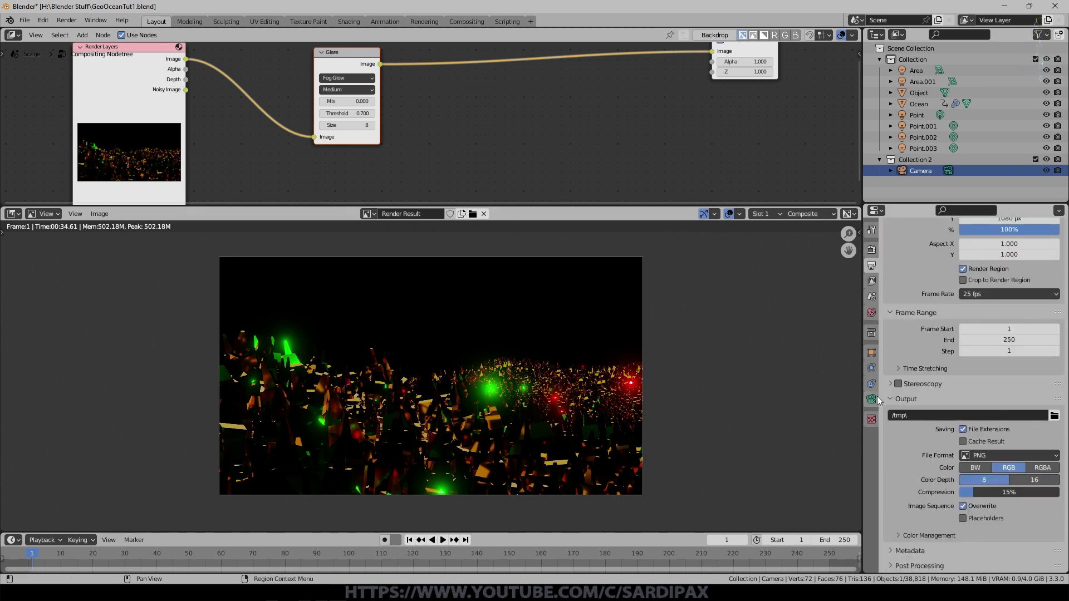
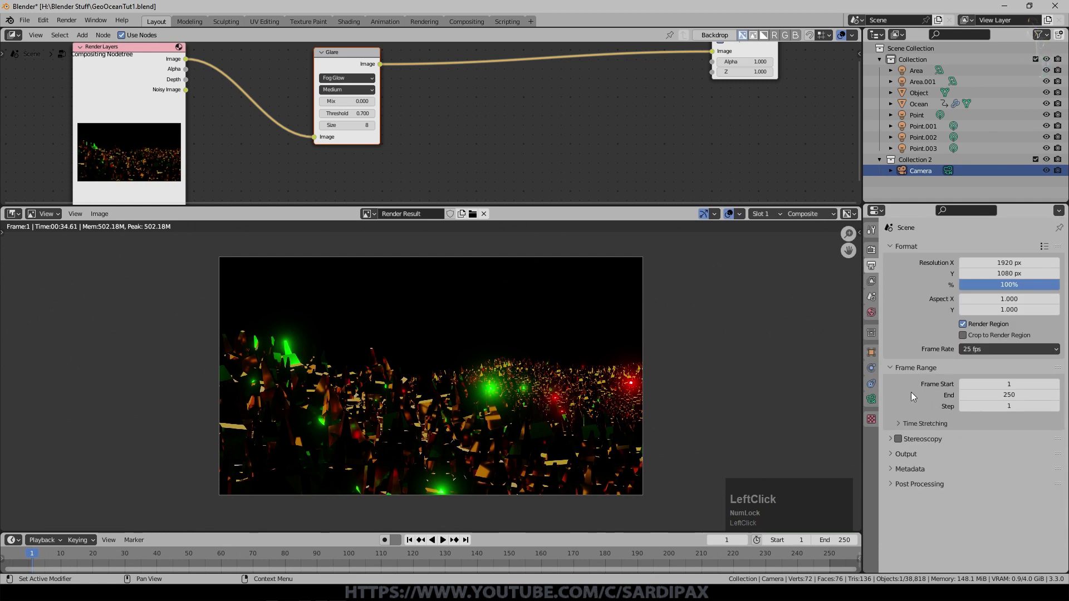
pyautogui.click(892, 447)
pyautogui.scroll(-3)
pyautogui.click(967, 452)
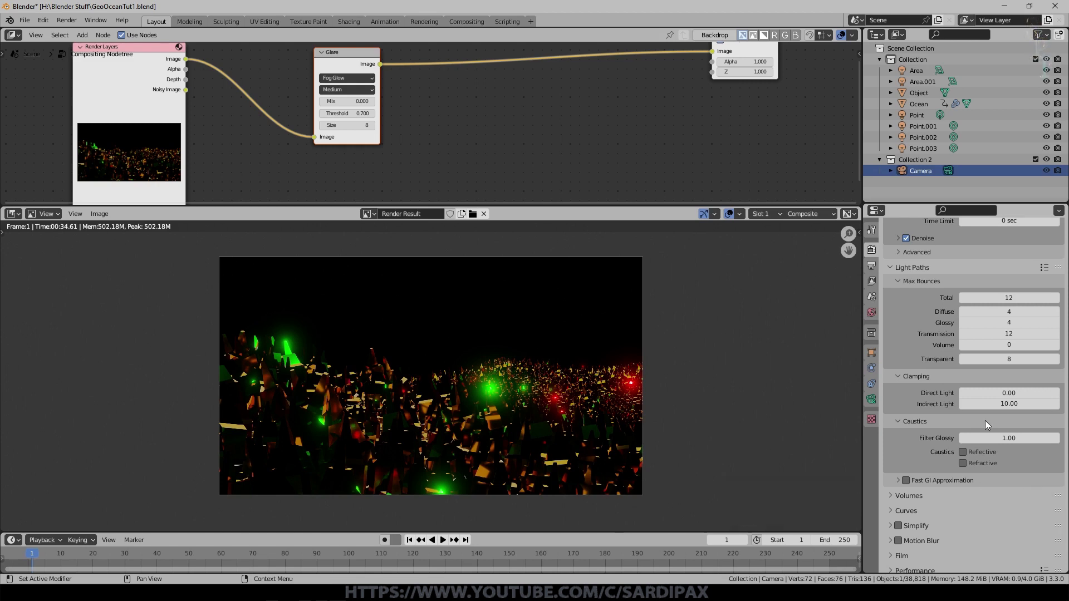
pyautogui.scroll(3)
# Insert a Bright/Contrast node between Glare and Composite with contrast 0.100
pyautogui.click(903, 329)
pyautogui.click(989, 346)
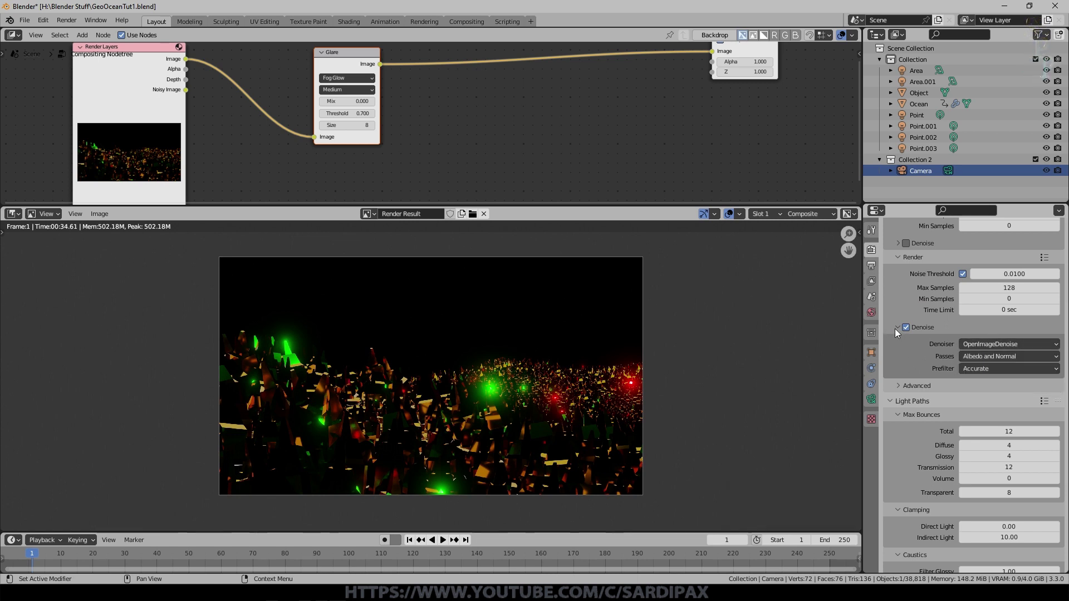
pyautogui.click(899, 330)
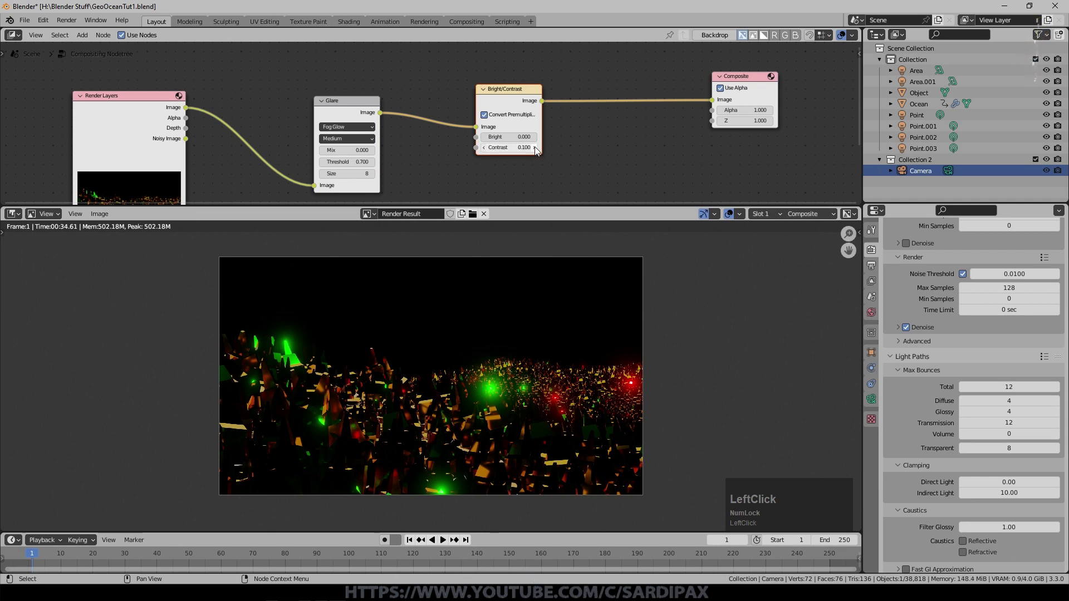
# Delete the Bright/Contrast node and brighten via Filmic colour management, exposure 2.198, gamma 1.247
pyautogui.click(903, 336)
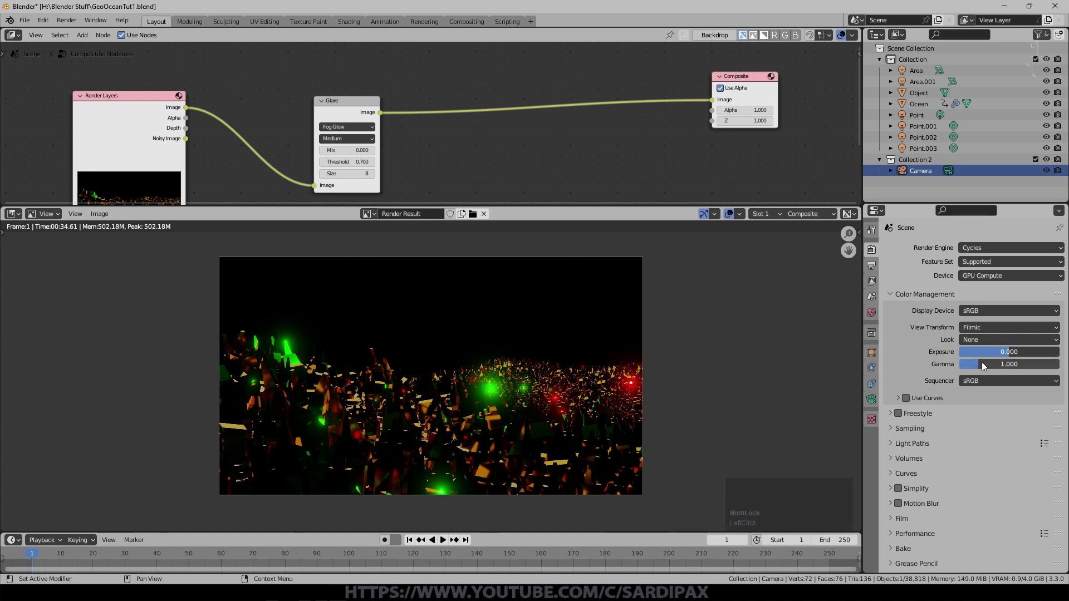
pyautogui.click(983, 365)
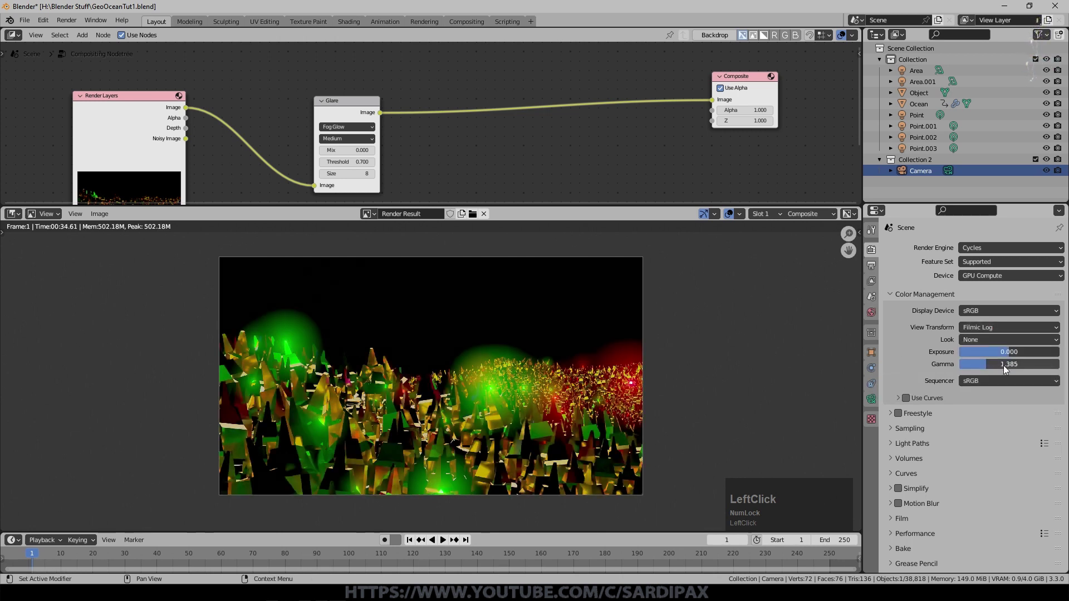
pyautogui.click(986, 369)
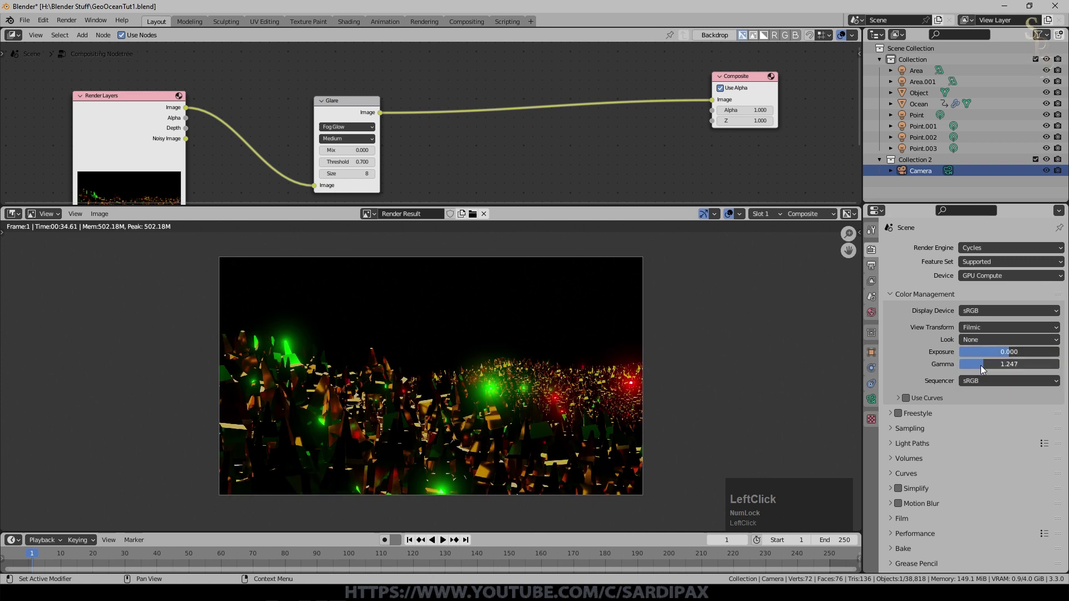
pyautogui.click(1013, 352)
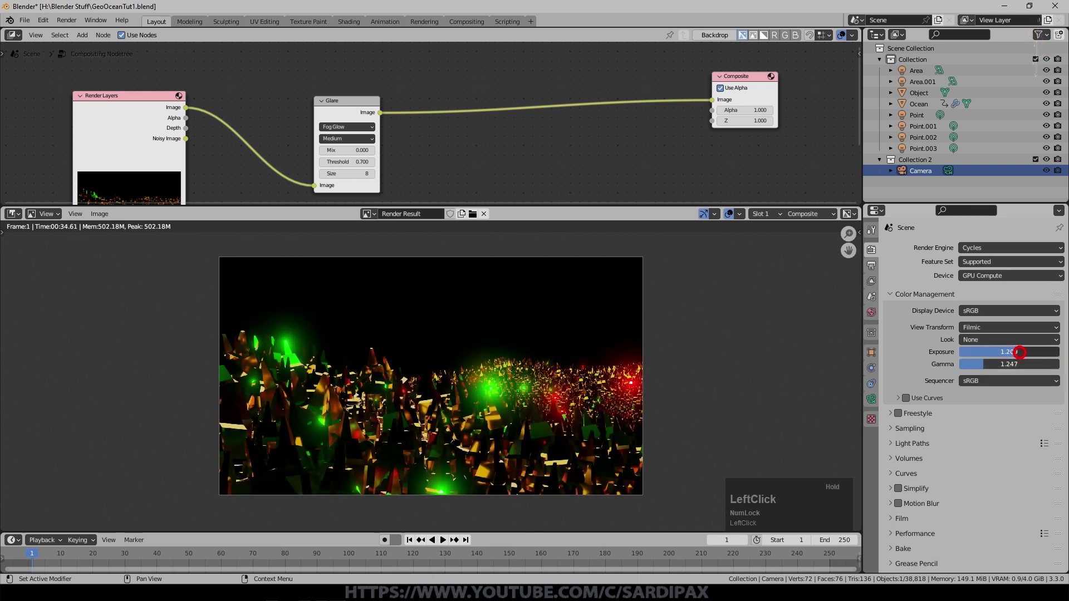
pyautogui.scroll(3)
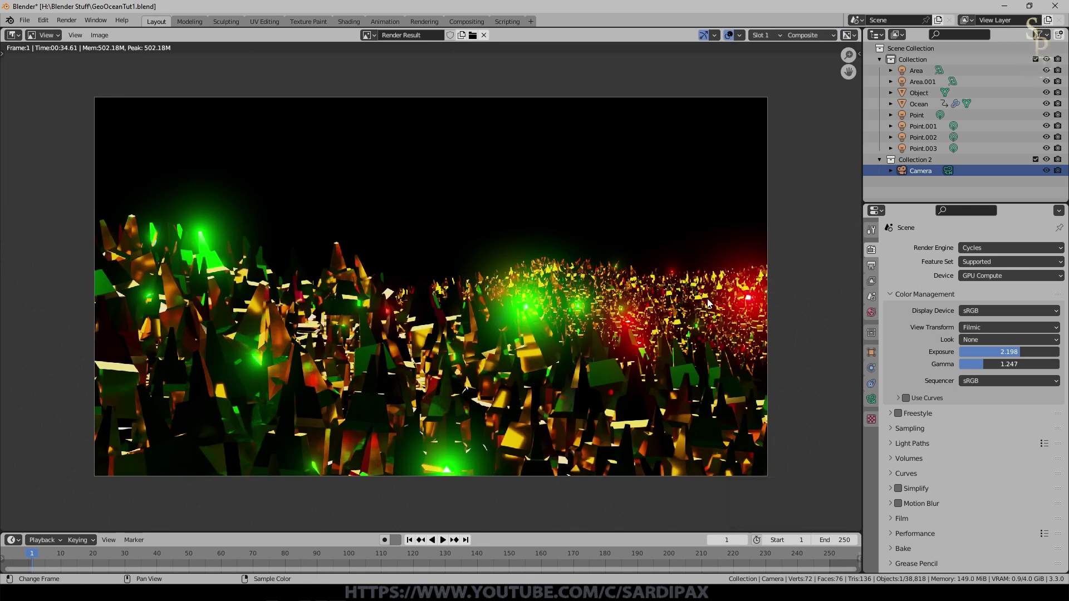